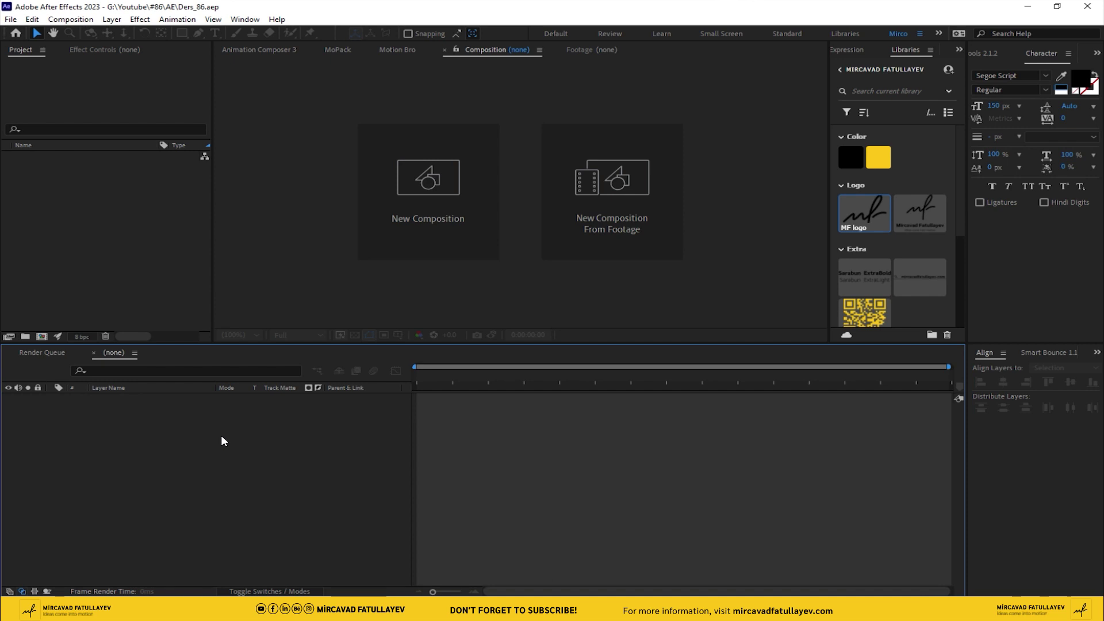
Step: Start a new composition and name it 'Speed Line'
left_click(459, 192)
key("shift+s")
type("spe d")
key("space")
type("l")
type("i")
type("n")
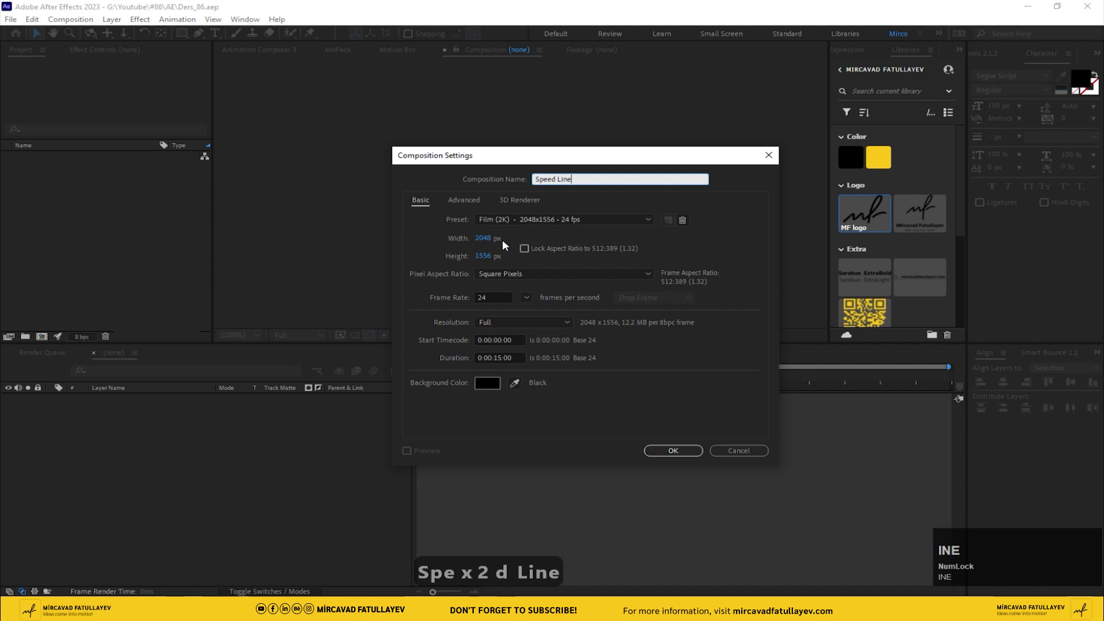
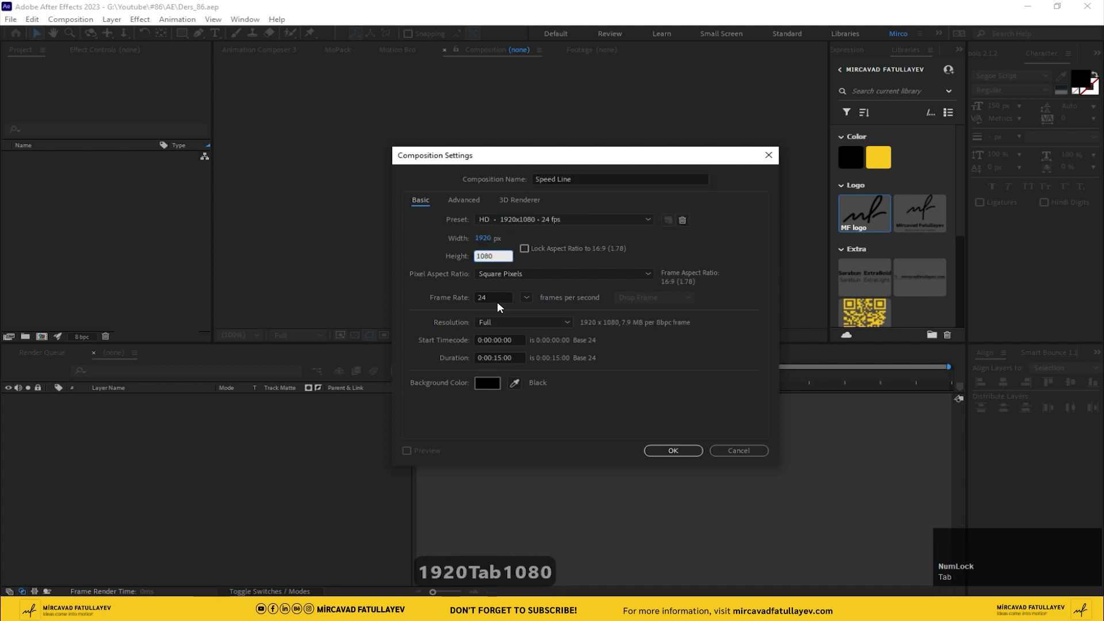
Step: Choose the Social Media Landscape HD 1920×1080 30 fps preset, set duration to 1 second and create it
left_click(530, 300)
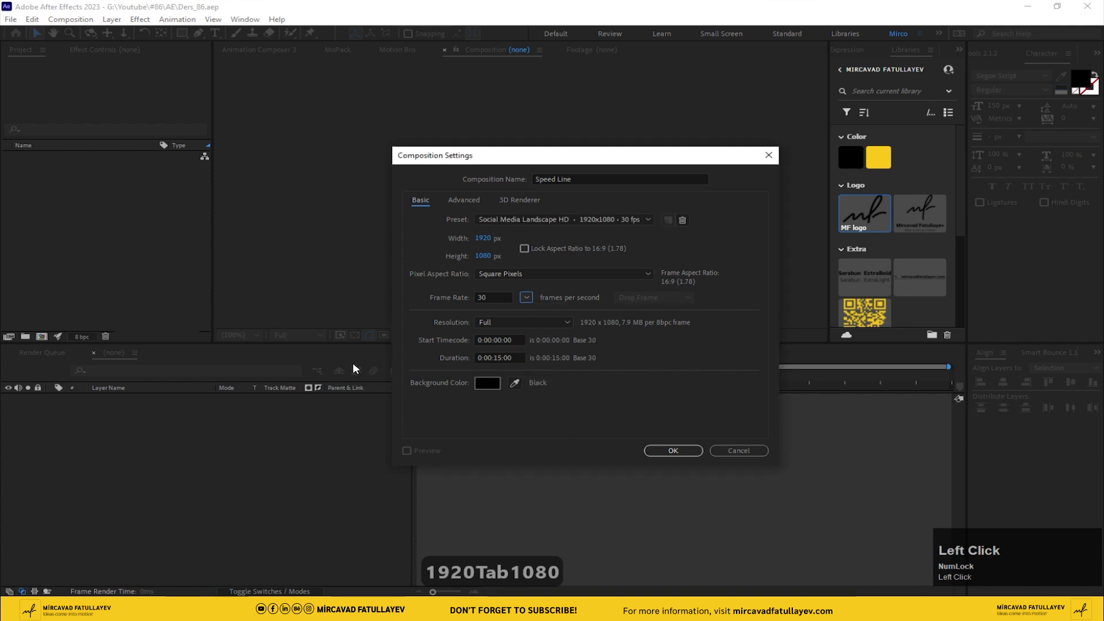
left_click_drag(520, 352, 392, 351)
type("1.")
key("Return")
left_click(495, 447)
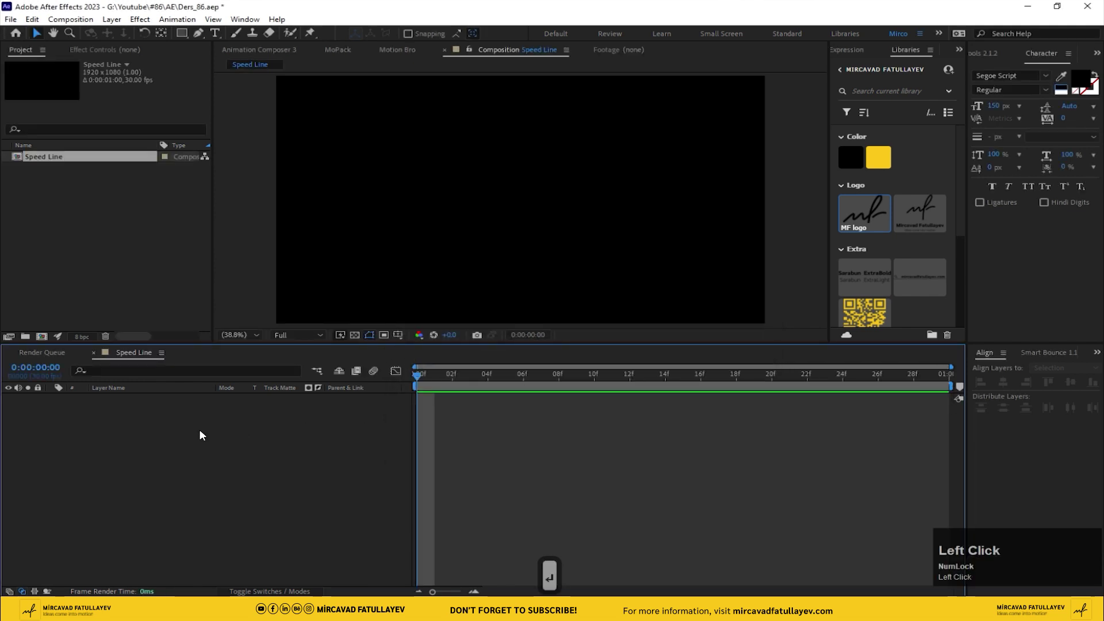
Step: Add a new solid to the timeline and apply the Fractal Noise effect to it
right_click(176, 423)
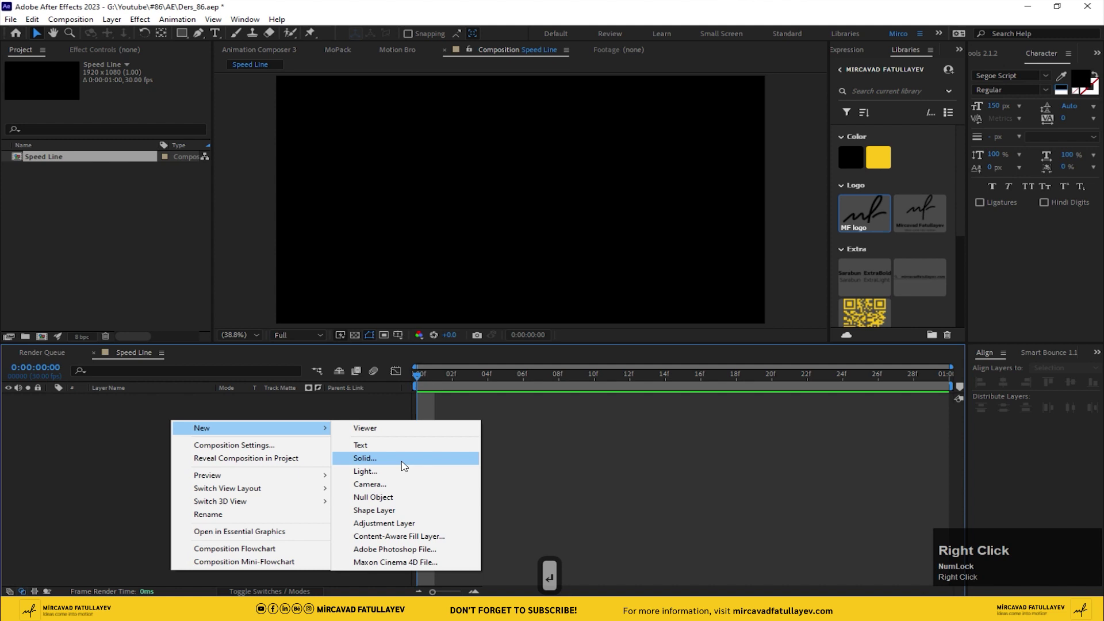
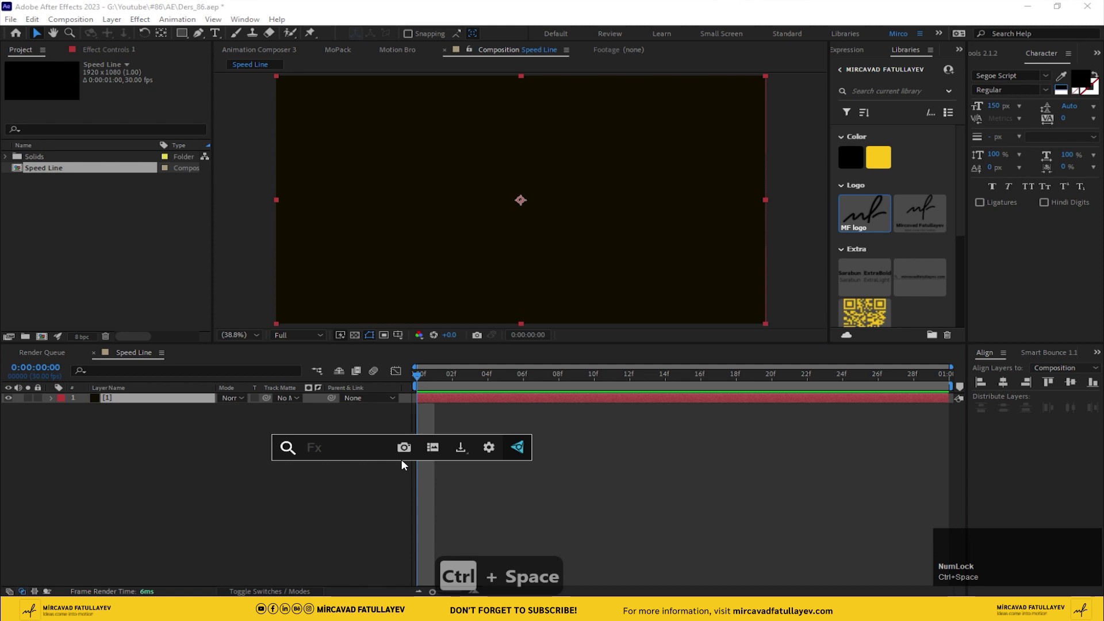
type("fr")
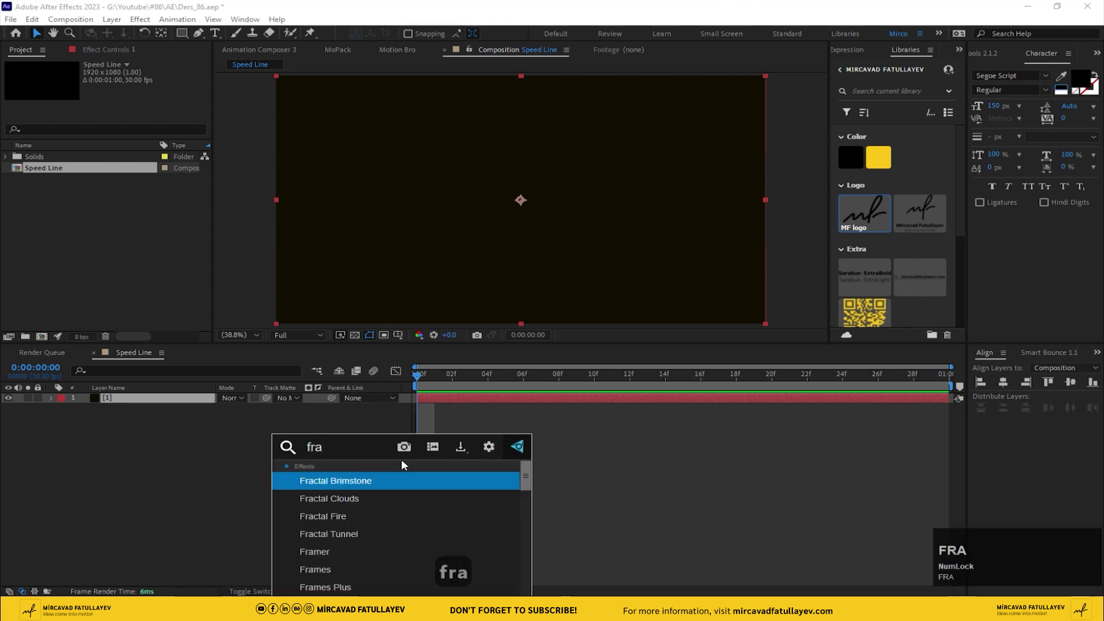
type("c")
key("Down")
key("Down")
key("Down")
key("Down")
key("Down")
key("Return")
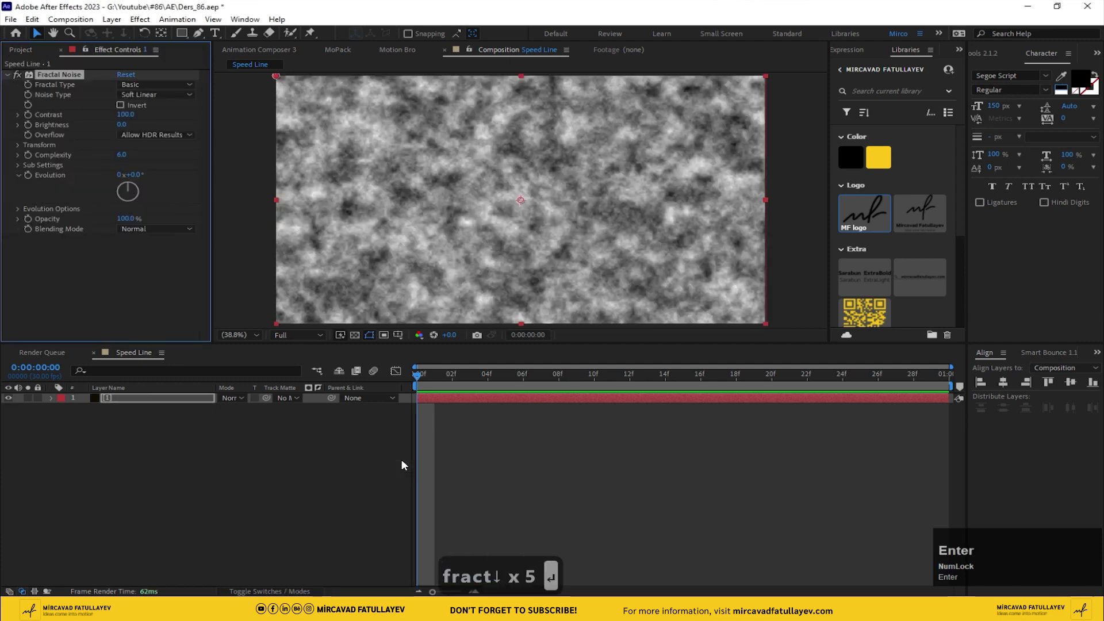
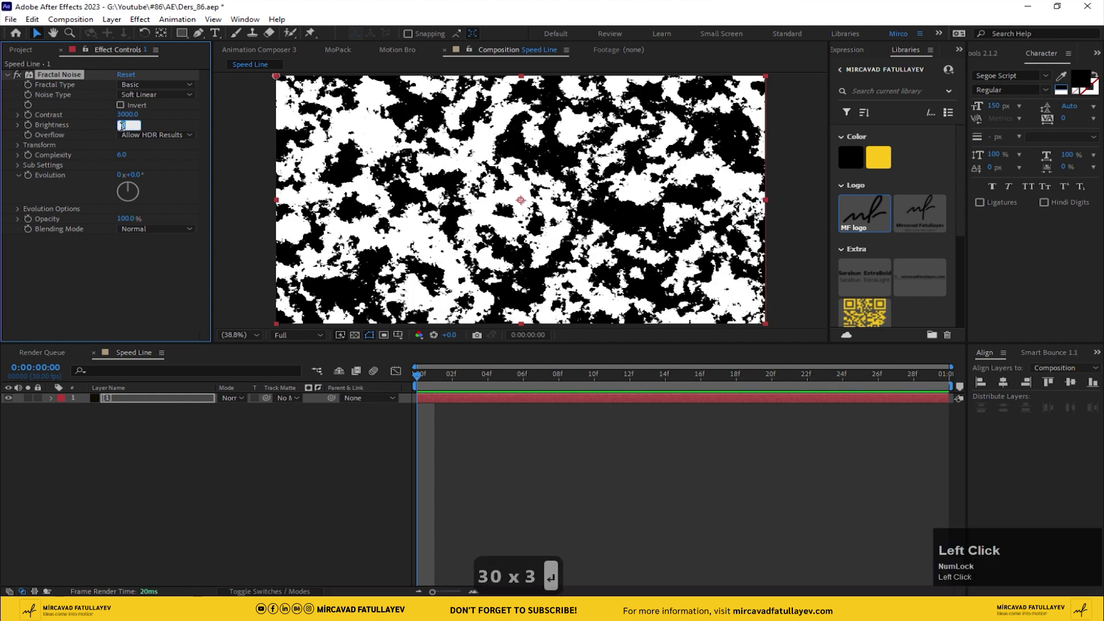
Step: Set Fractal Noise contrast to 3000 and brightness to 500, then start editing complexity
type("0")
key("Return")
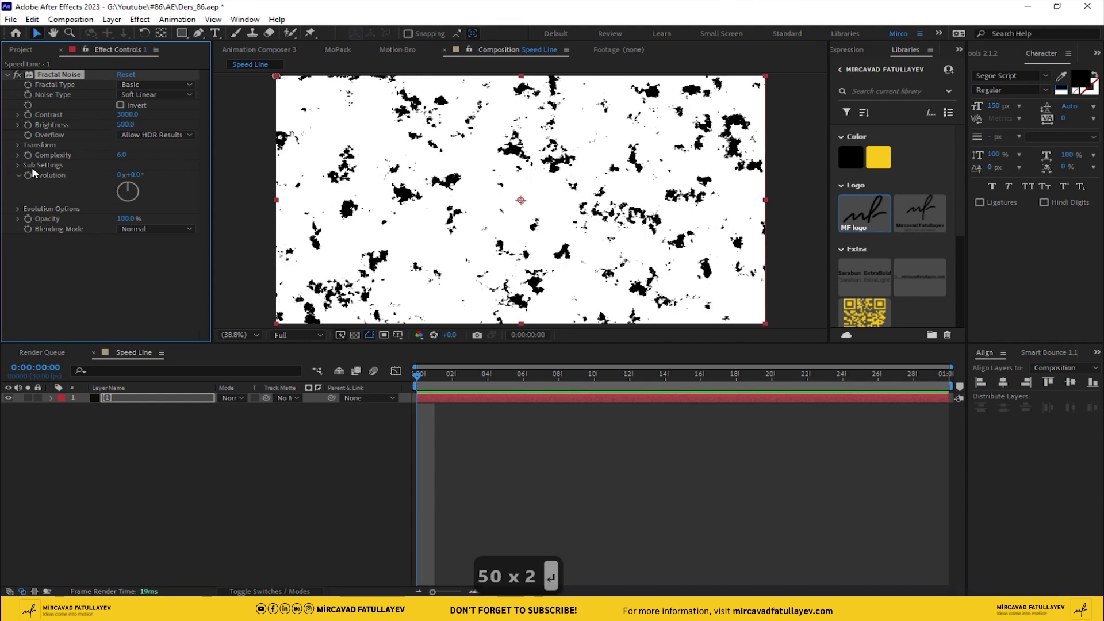
left_click(122, 161)
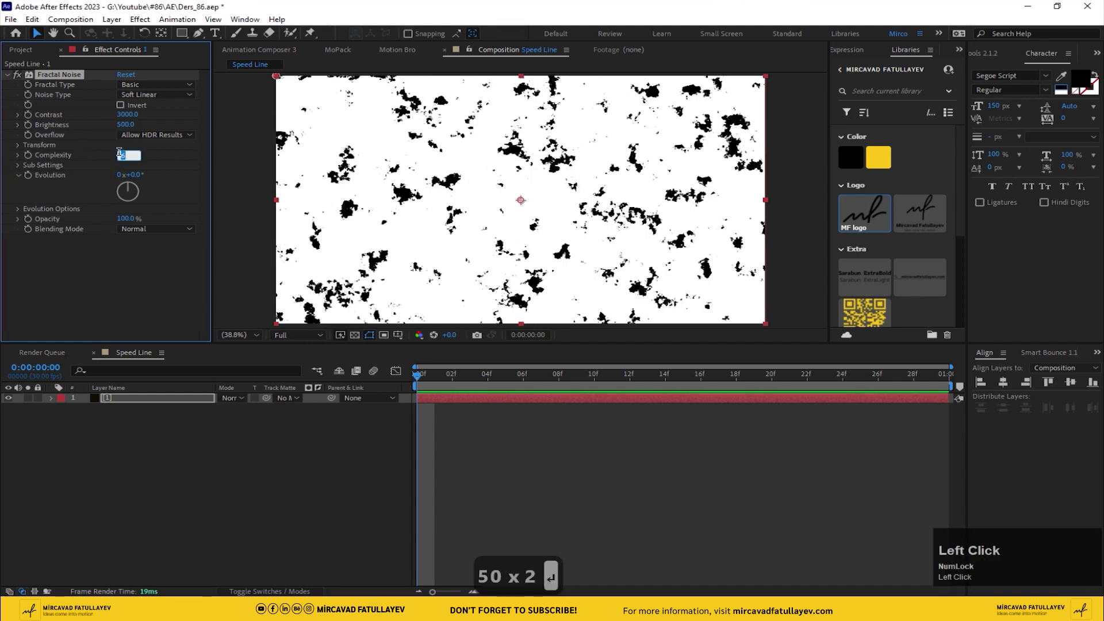
Step: Set complexity to 3, disable uniform scaling and set the noise scale width to 2000
key("3")
key("Return")
key("KP_3")
left_click_drag(22, 148, 127, 186)
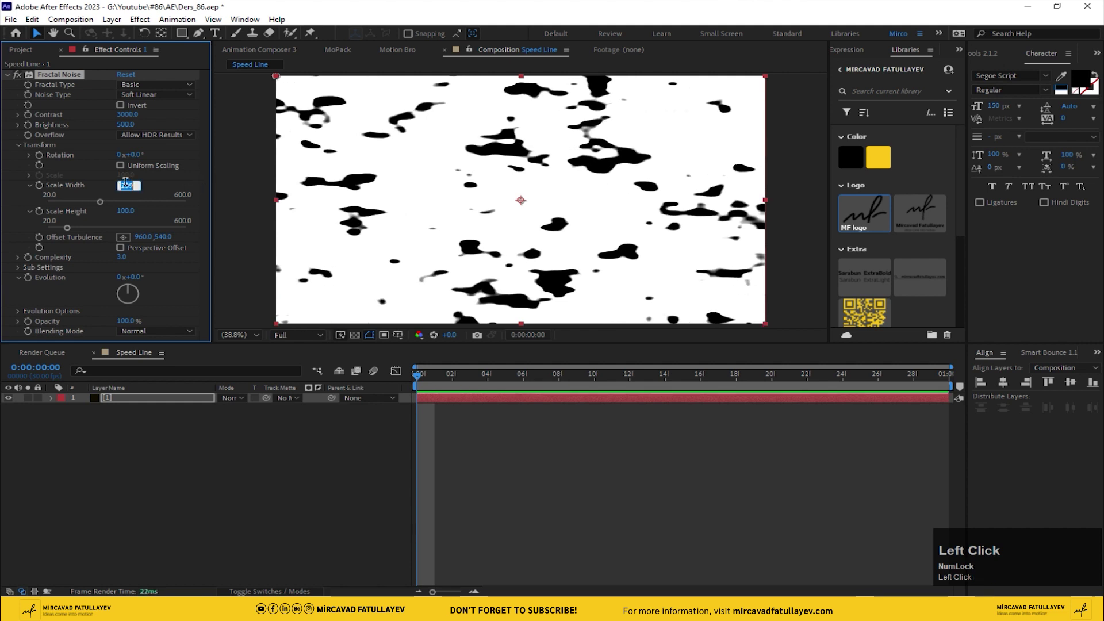
type("20")
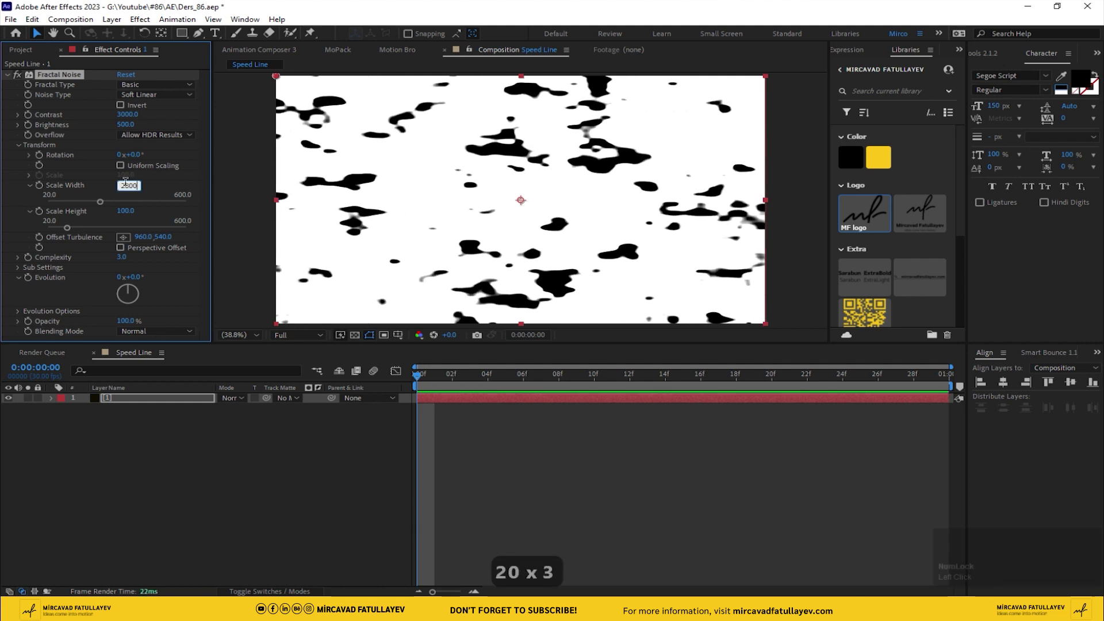
key("Return")
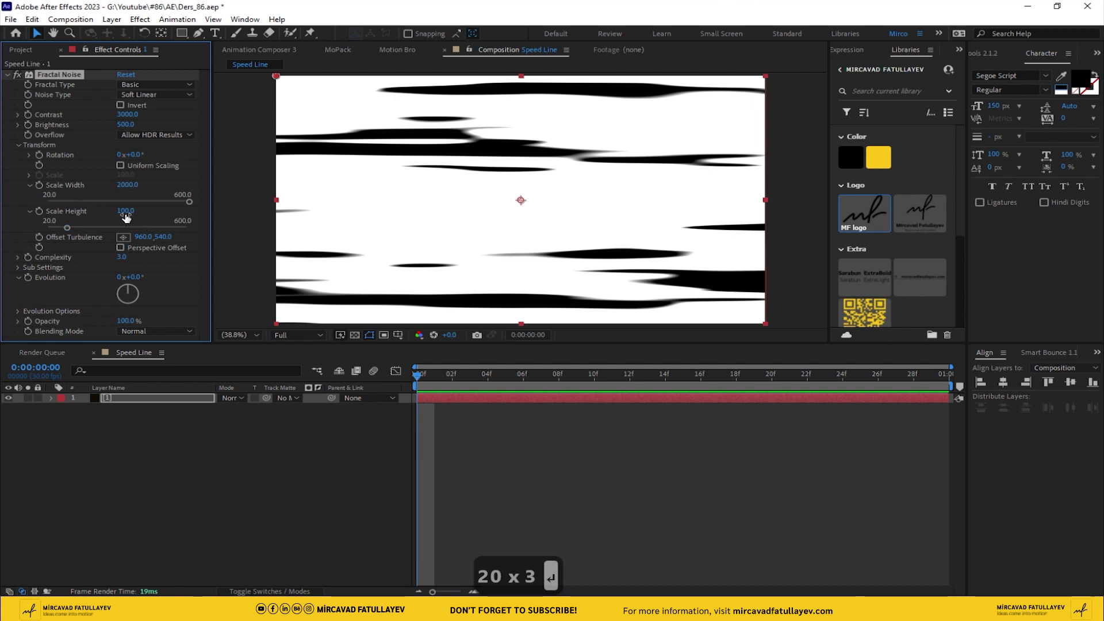
Step: Set the noise scale height to 15 so the blobs become thin horizontal streaks
left_click(127, 217)
type("5")
key("Return")
key("Return")
left_click_drag(126, 217, 126, 217)
key("BackSpace")
key("BackSpace")
type("5")
key("Return")
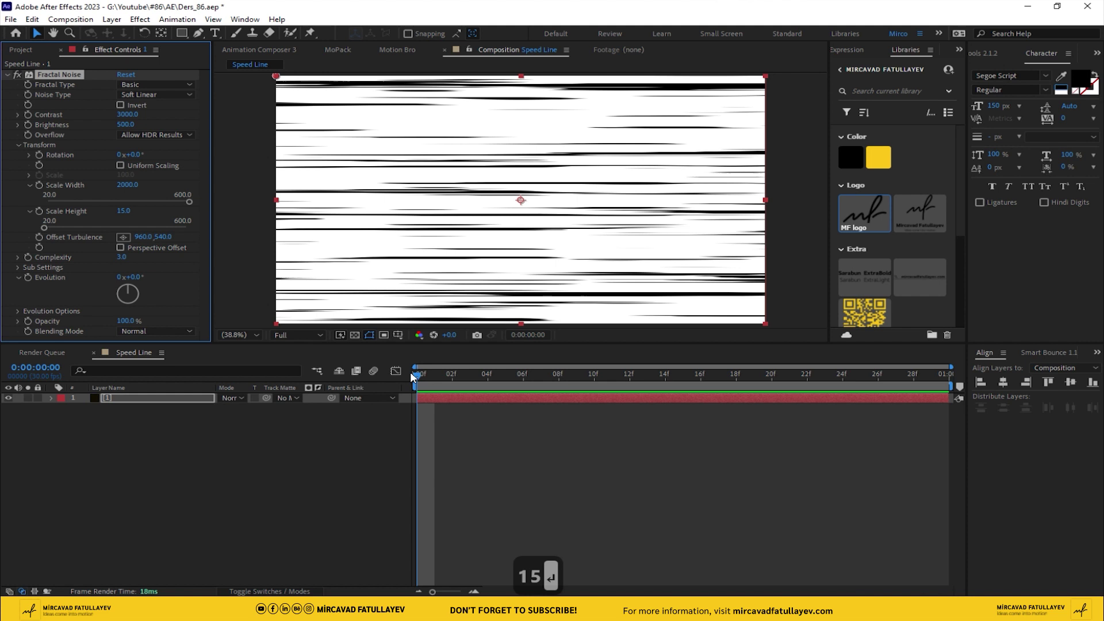
left_click_drag(443, 383, 131, 400)
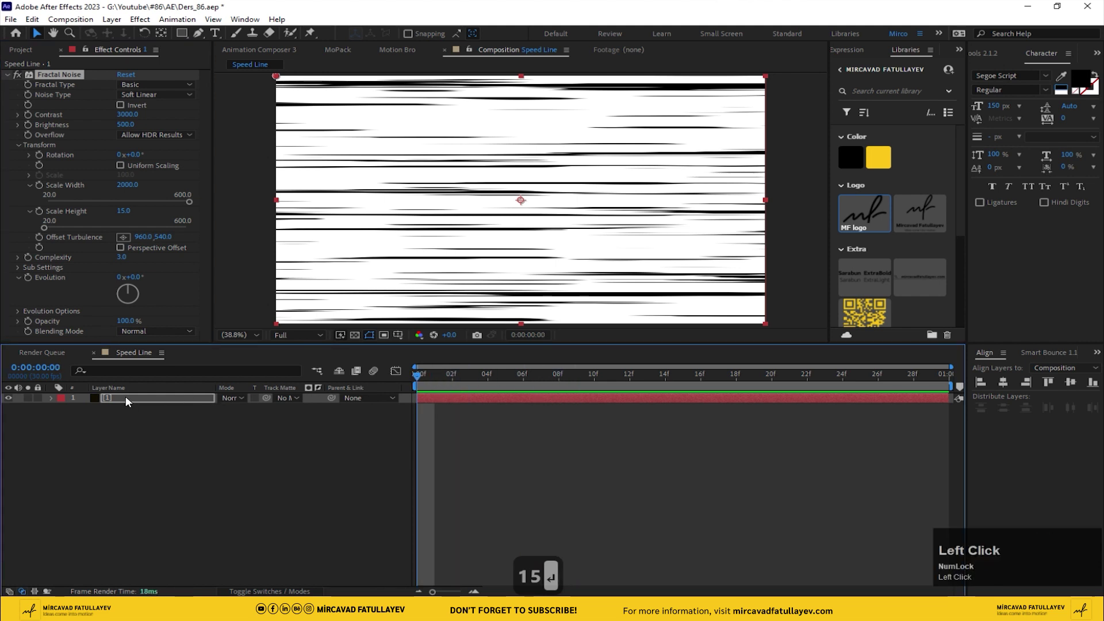
Step: Set the noise layer's scale to 150 × 110%
key("s")
left_click_drag(225, 409, 239, 416)
type("150")
key("Return")
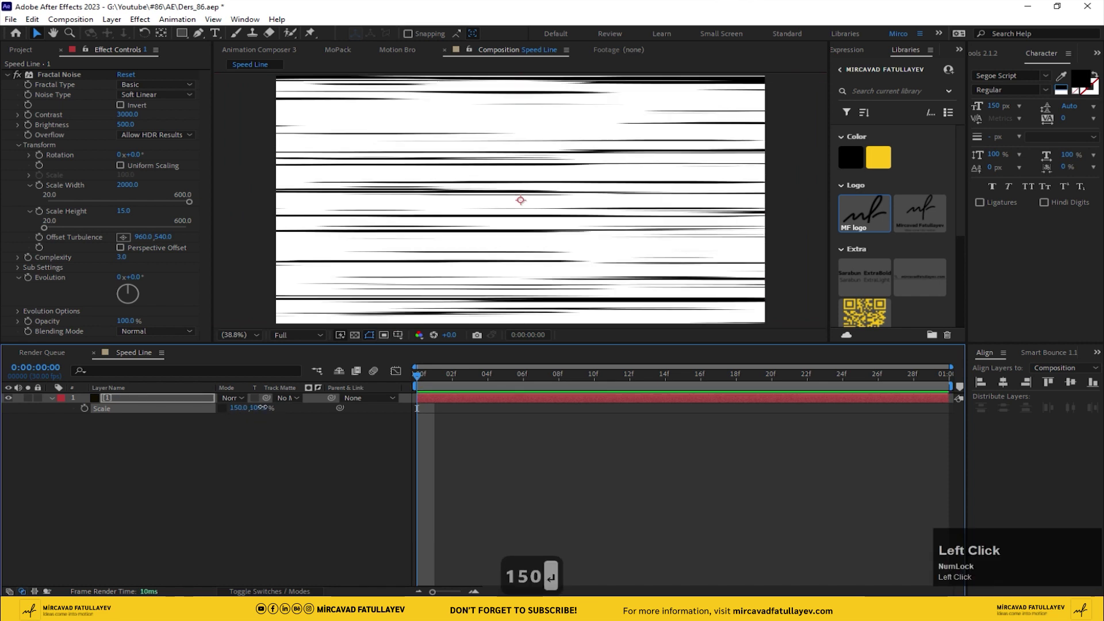
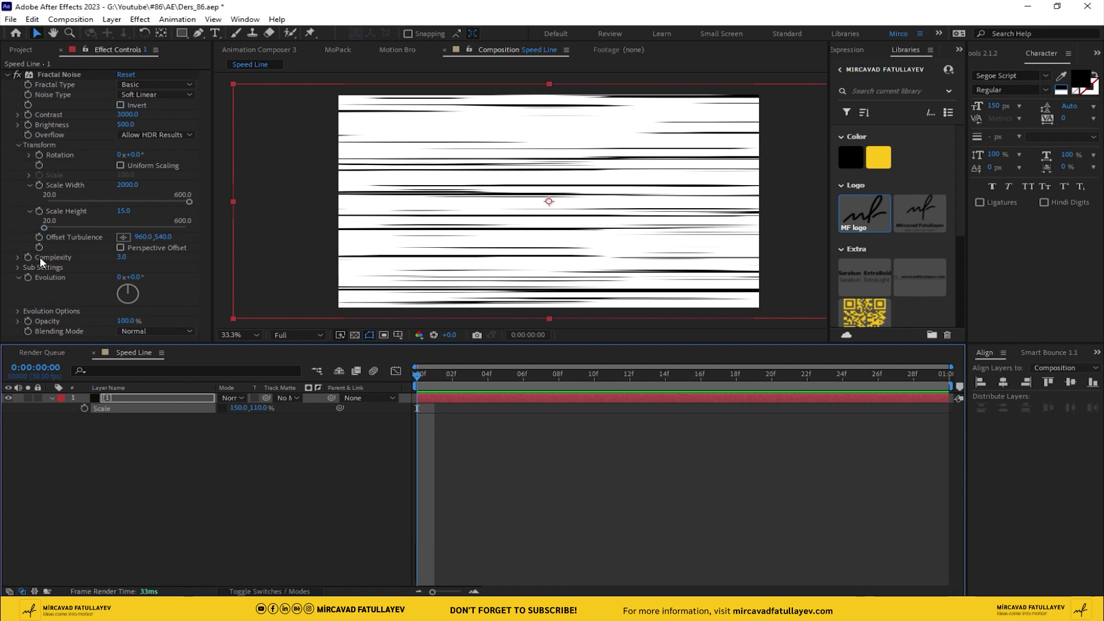
Step: Keyframe Offset Turbulence from the first to the last frame with a new X value and preview the sliding streaks
left_click_drag(42, 241, 142, 243)
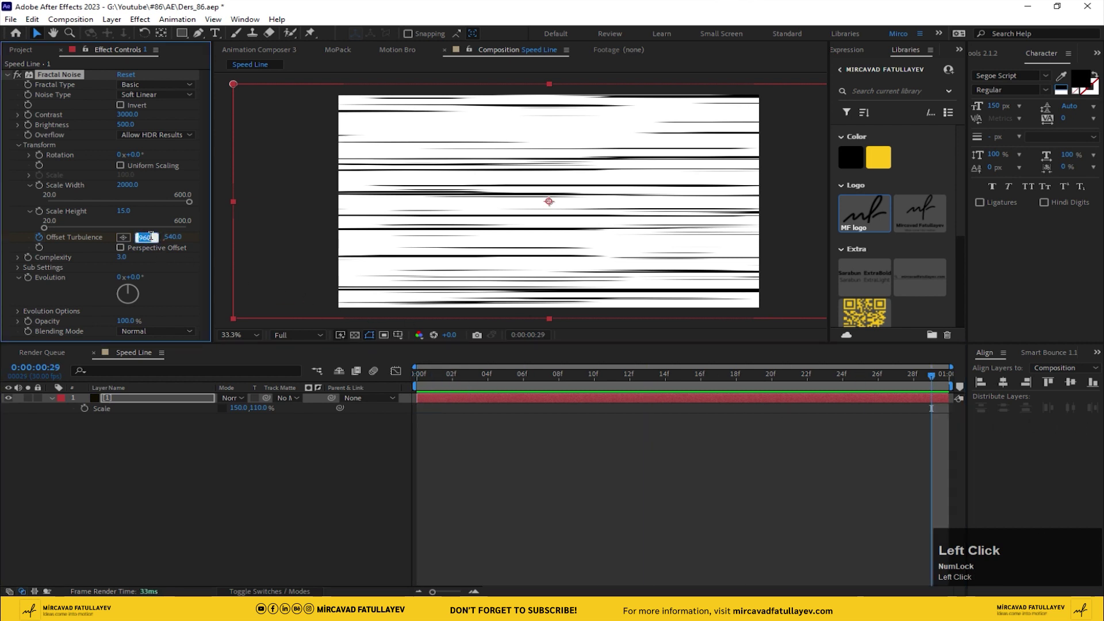
key("*")
key("5")
key("Return")
left_click(456, 382)
key("space")
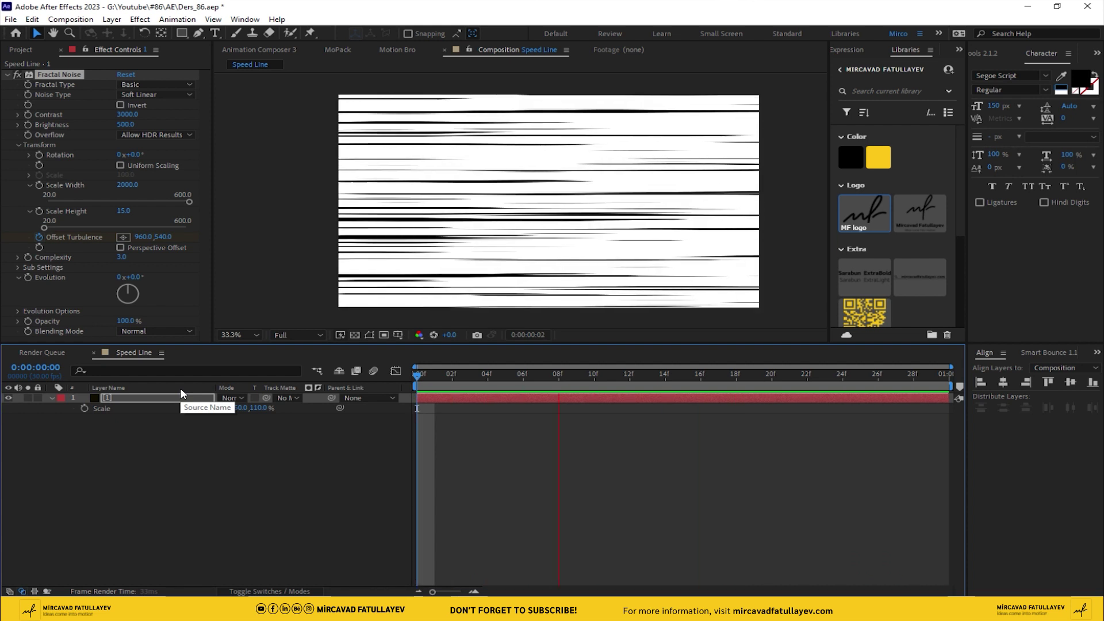
key("space")
left_click_drag(467, 380, 145, 405)
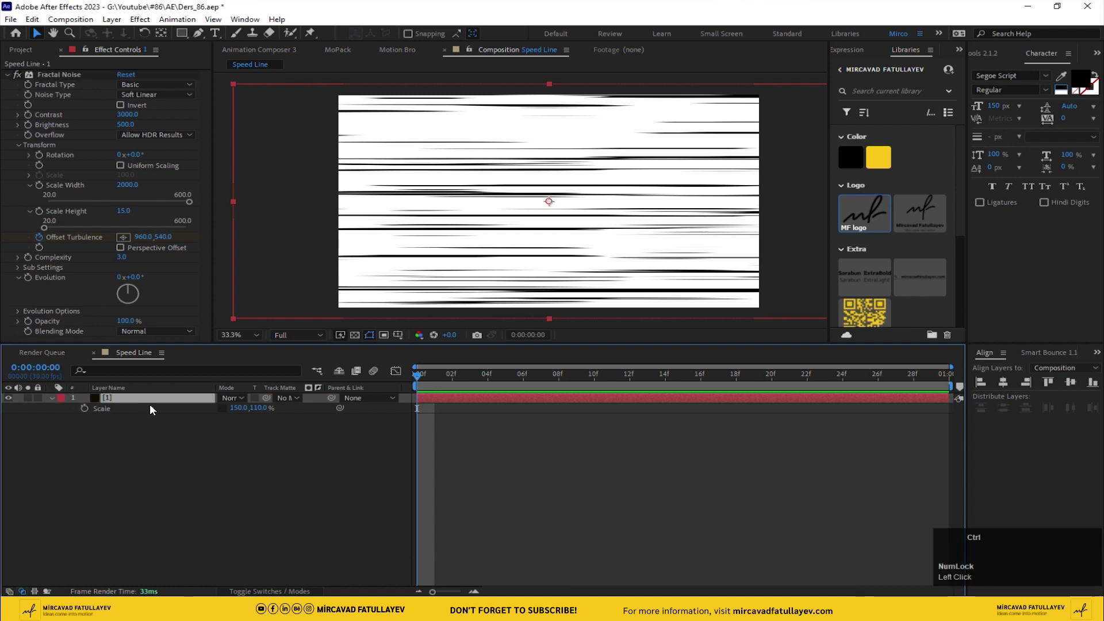
Step: Apply Color Range with minimum luminance 255 so only the streaks remain on black, and preview
key("ctrl+space")
type("color")
key("space")
type("r")
key("Return")
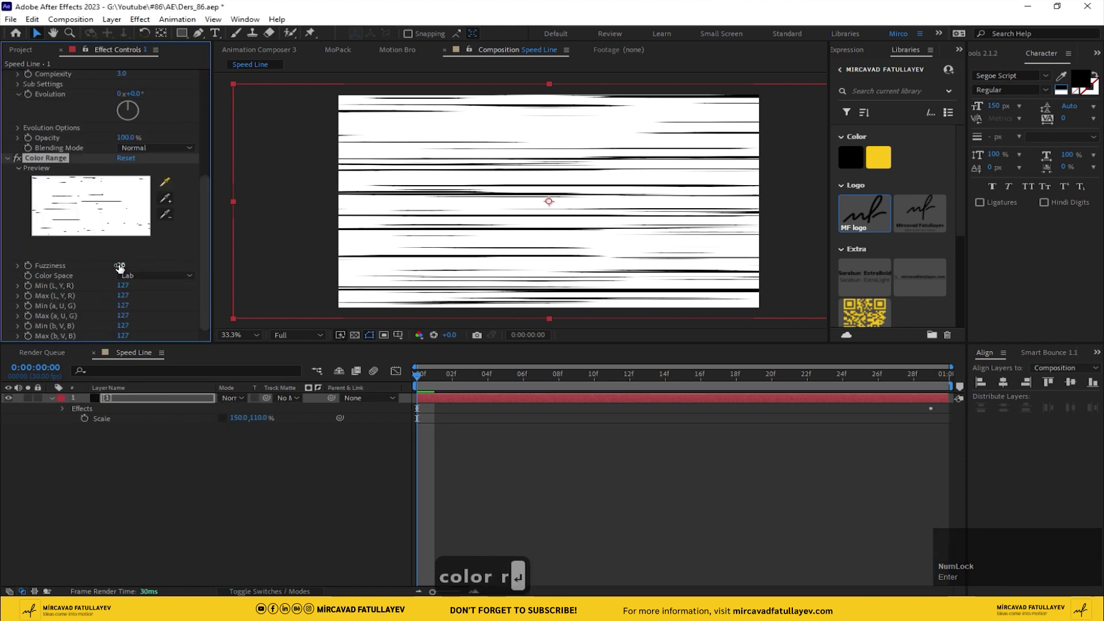
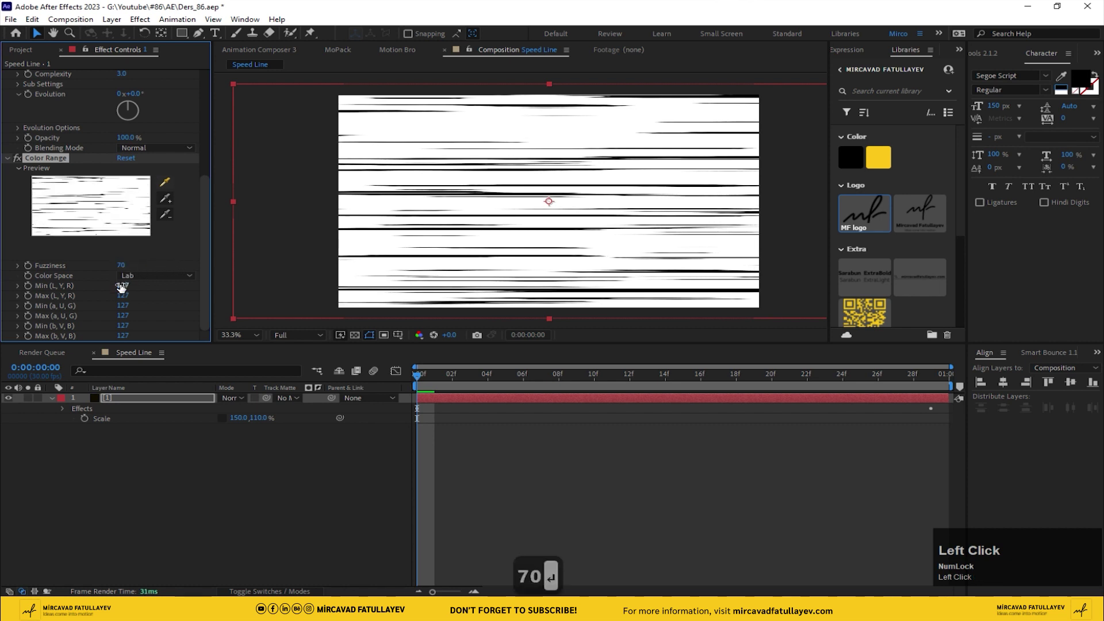
type("5")
key("Return")
left_click(440, 380)
key("space")
key("space")
left_click(126, 403)
Step: Apply a Fill effect coloured golden to the streaks and play them back
key("ctrl+space")
key("f")
type("fil")
key("Return")
key("space")
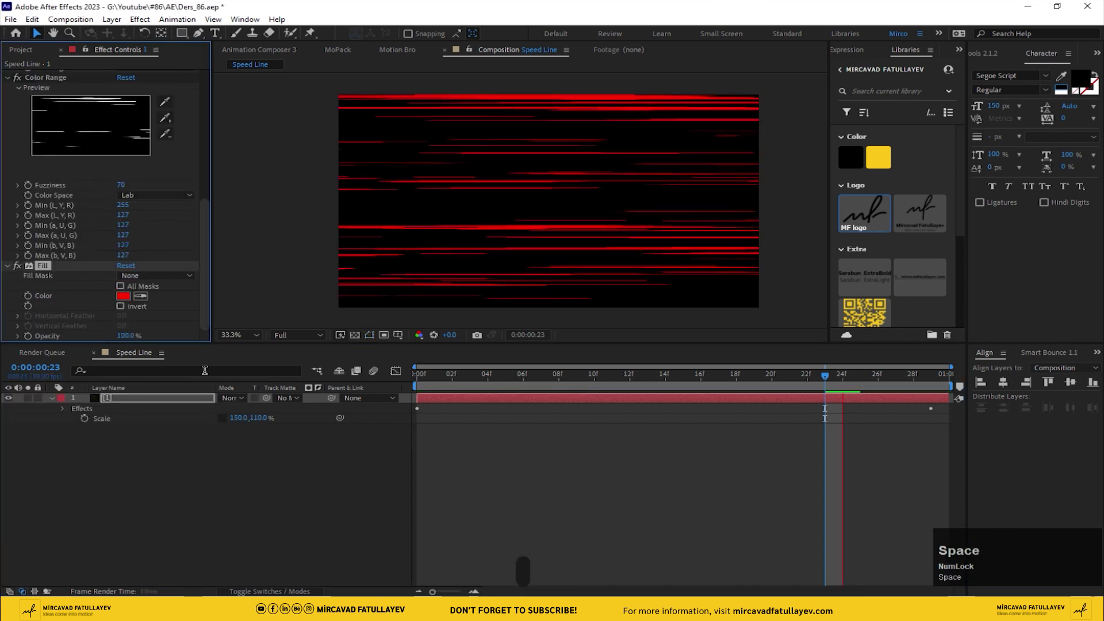
left_click(150, 299)
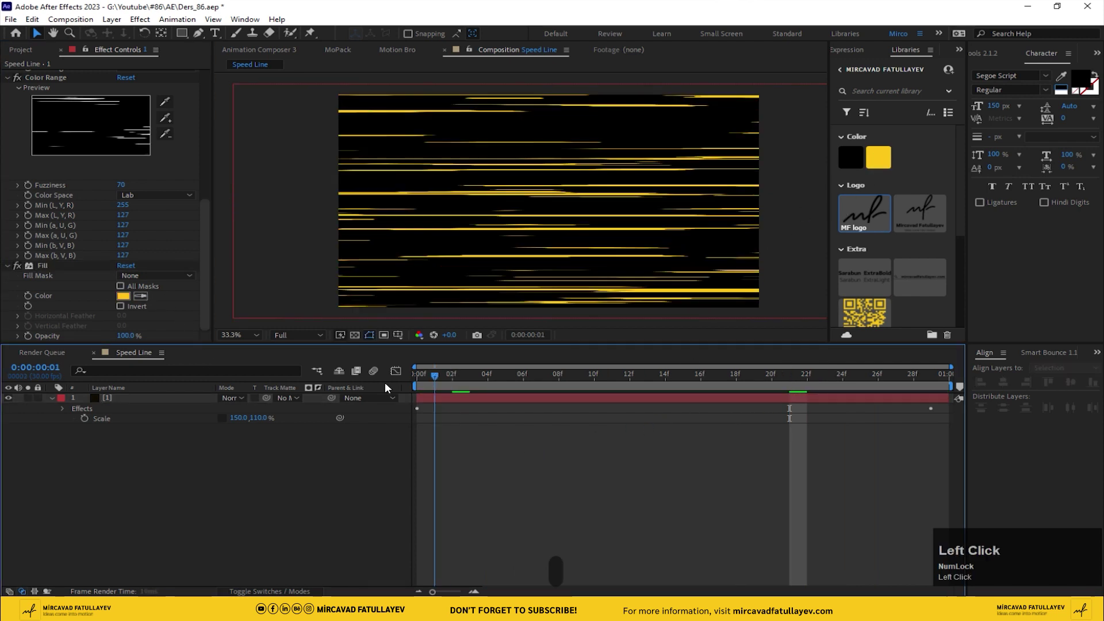
key("space")
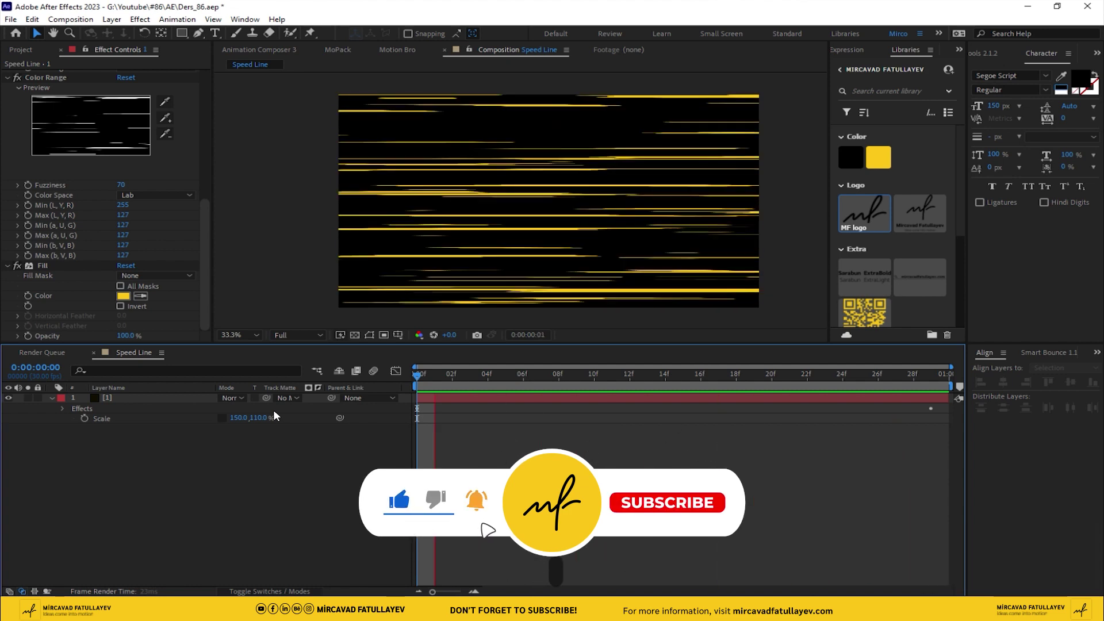
key("space")
left_click(155, 444)
left_click(295, 300)
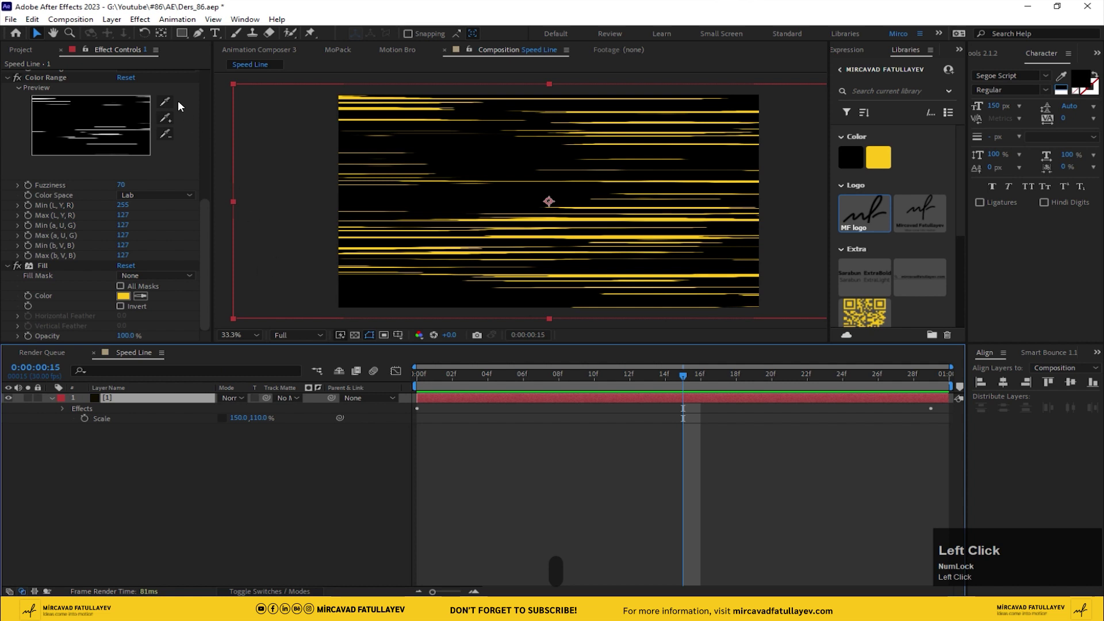
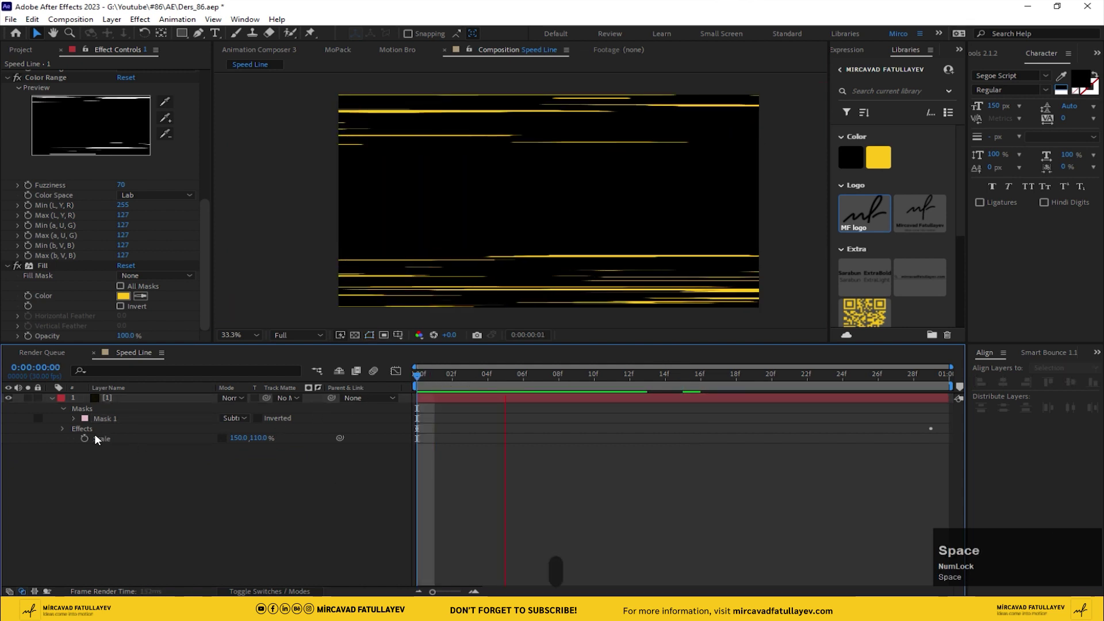
Step: Set Mask 1's feather to 10 px on the Speed Line layer and preview the softened edges
key("space")
left_click(100, 422)
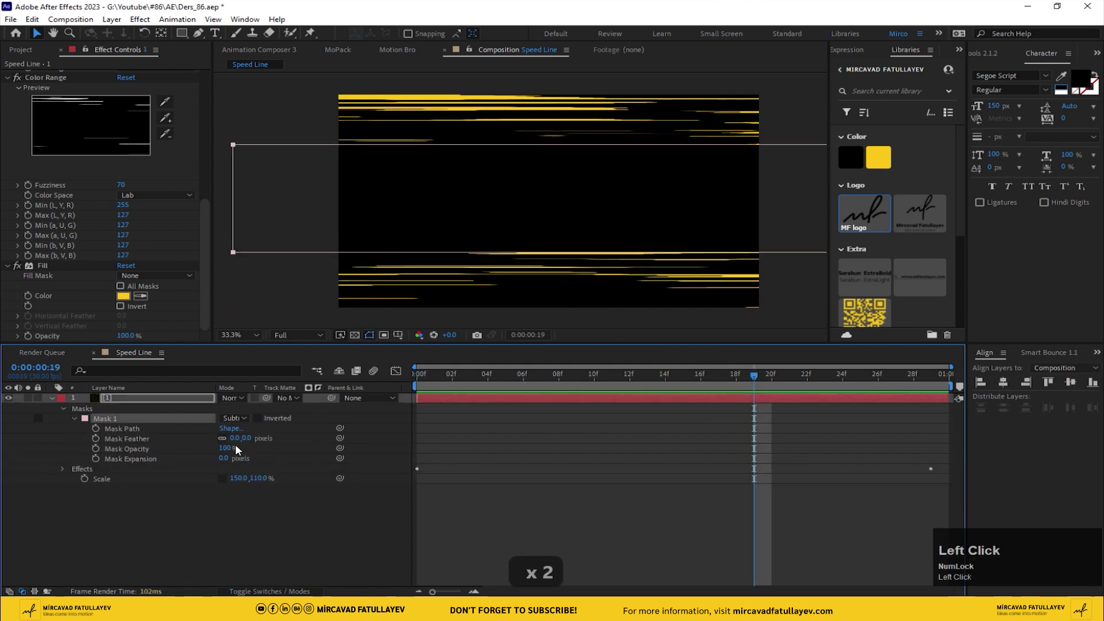
type("10")
key("Return")
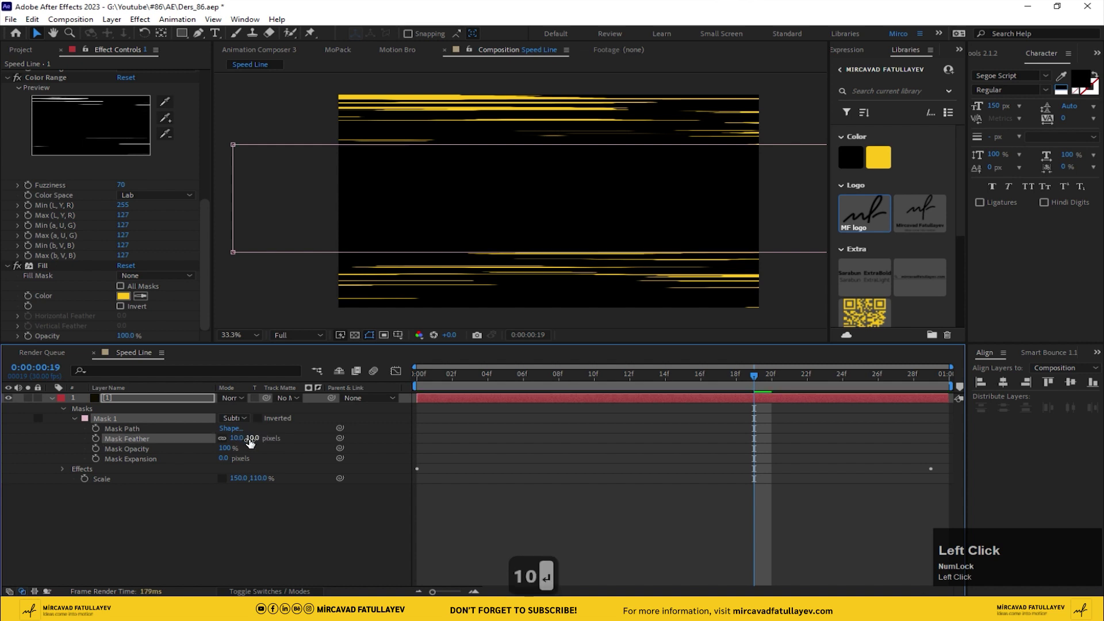
key("space")
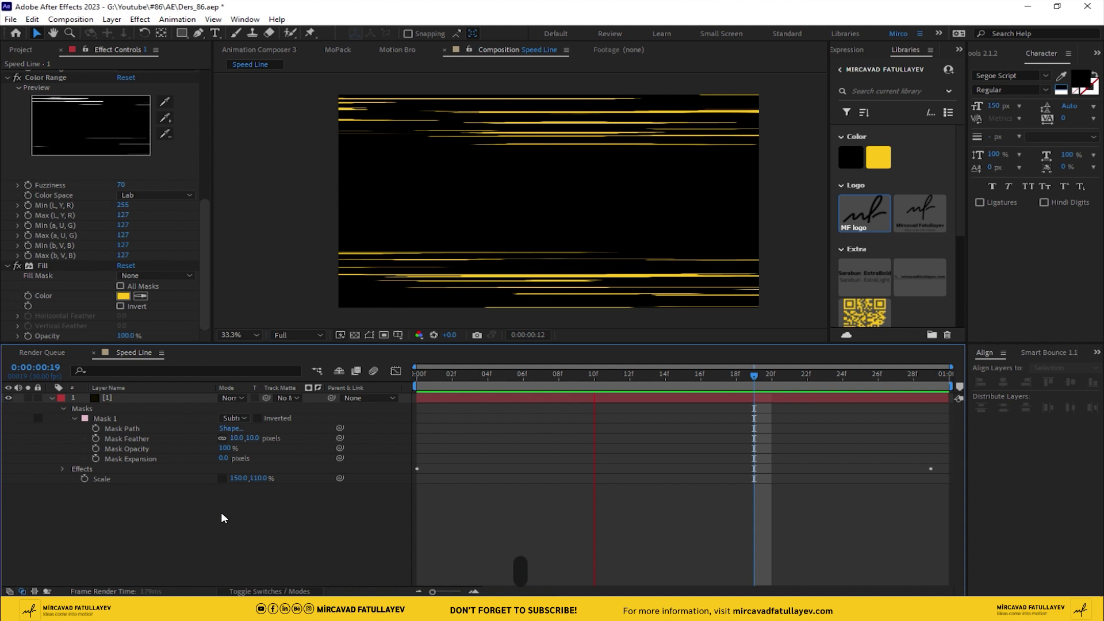
key("space")
Step: Duplicate the speed line layer and give the copy contrast 5000, brightness 1000, scale width 10000 and height 5
left_click(115, 400)
key("ctrl+d")
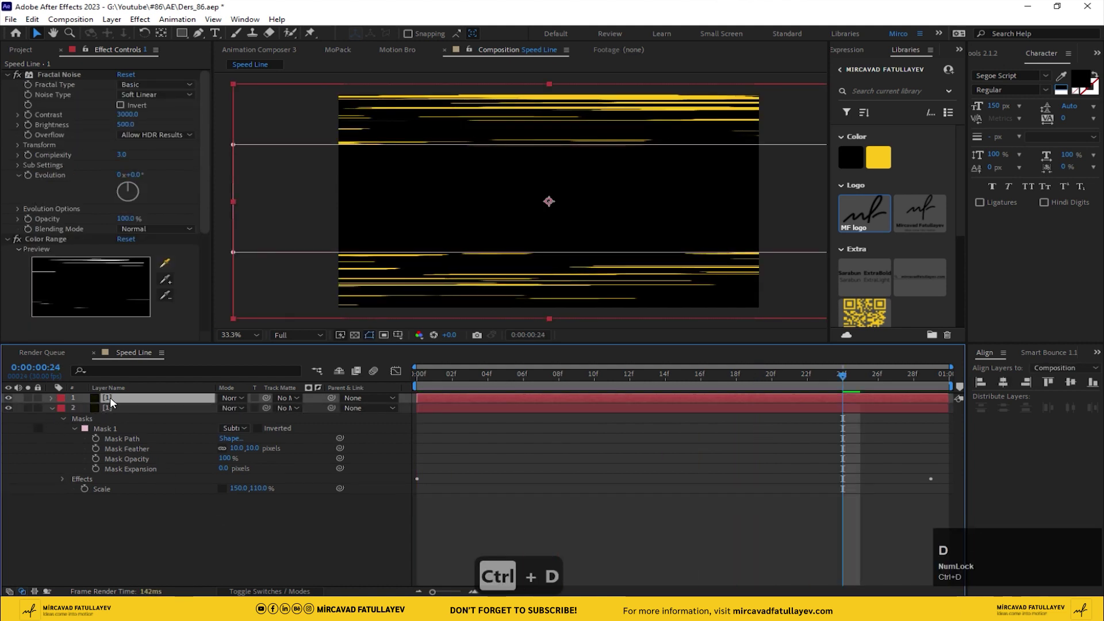
left_click(115, 401)
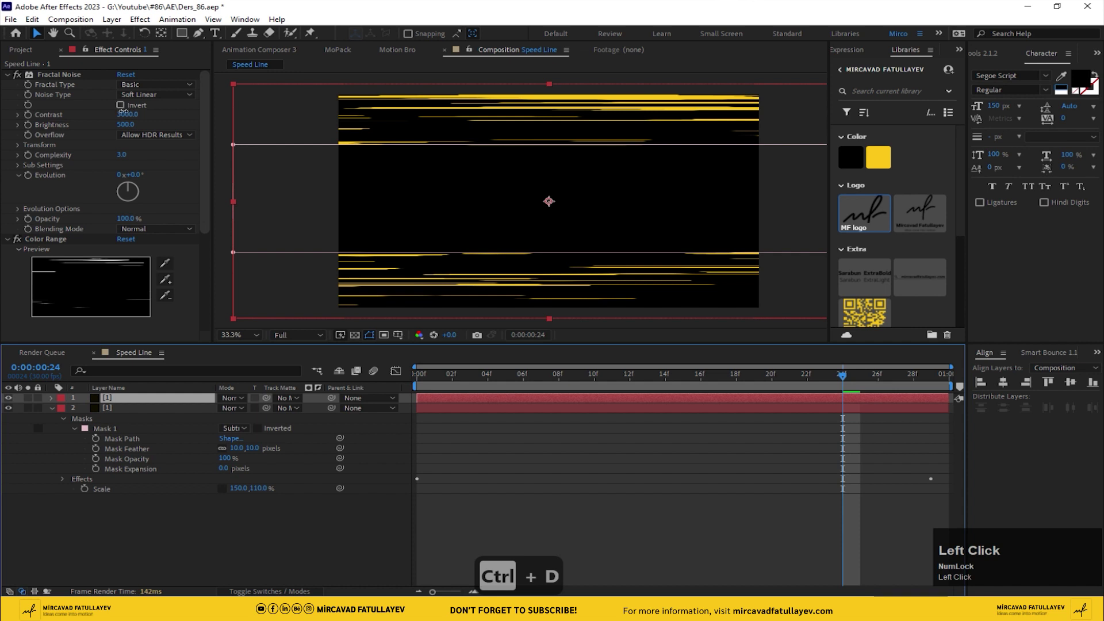
type("50")
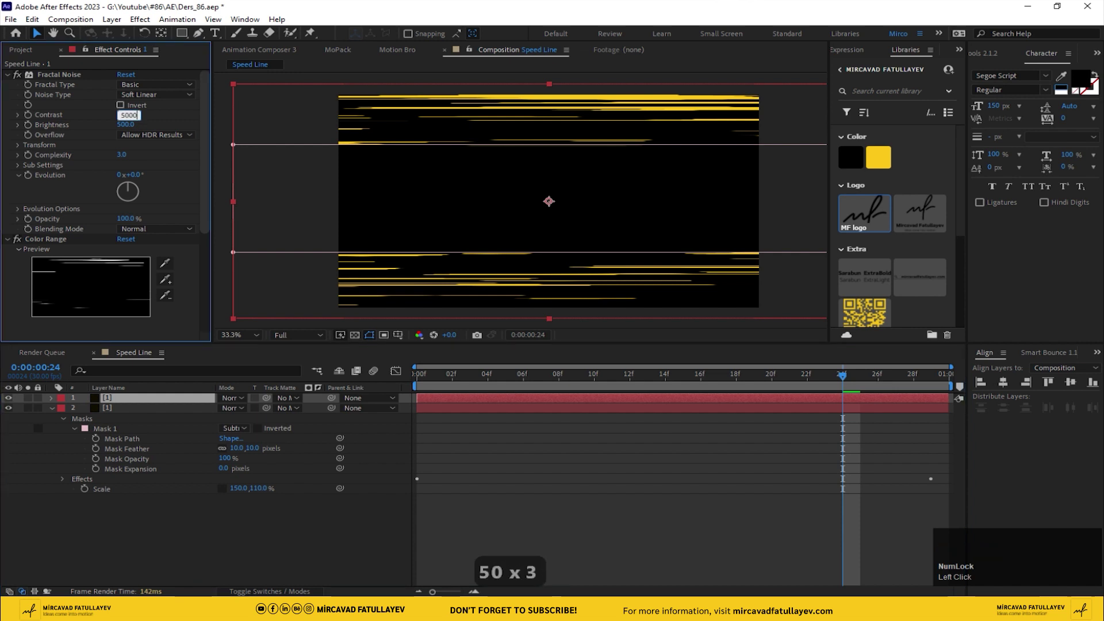
key("Return")
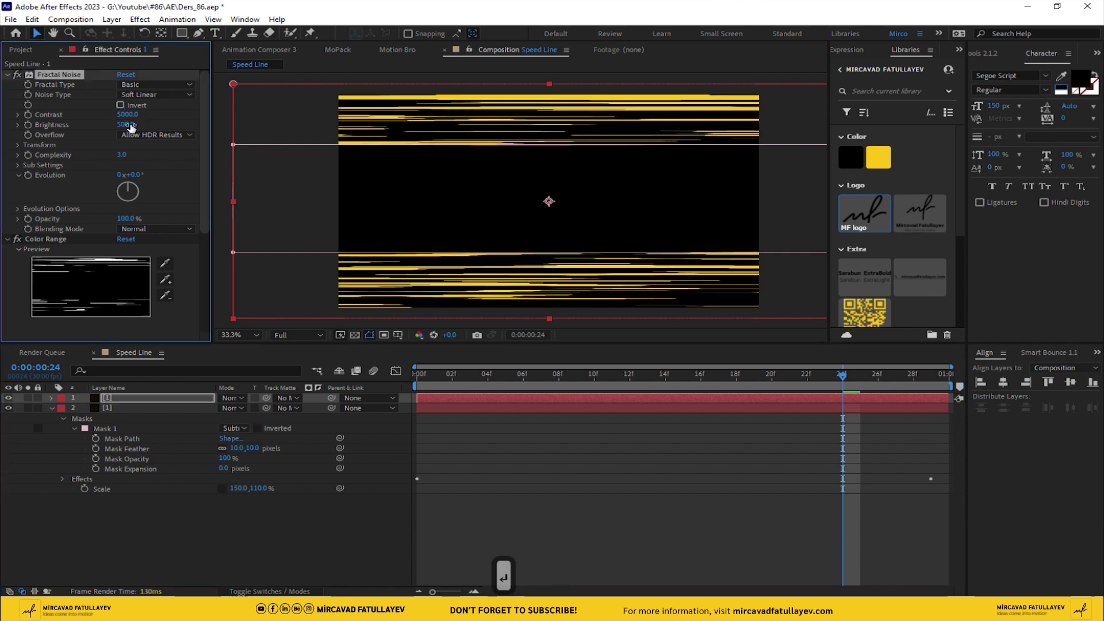
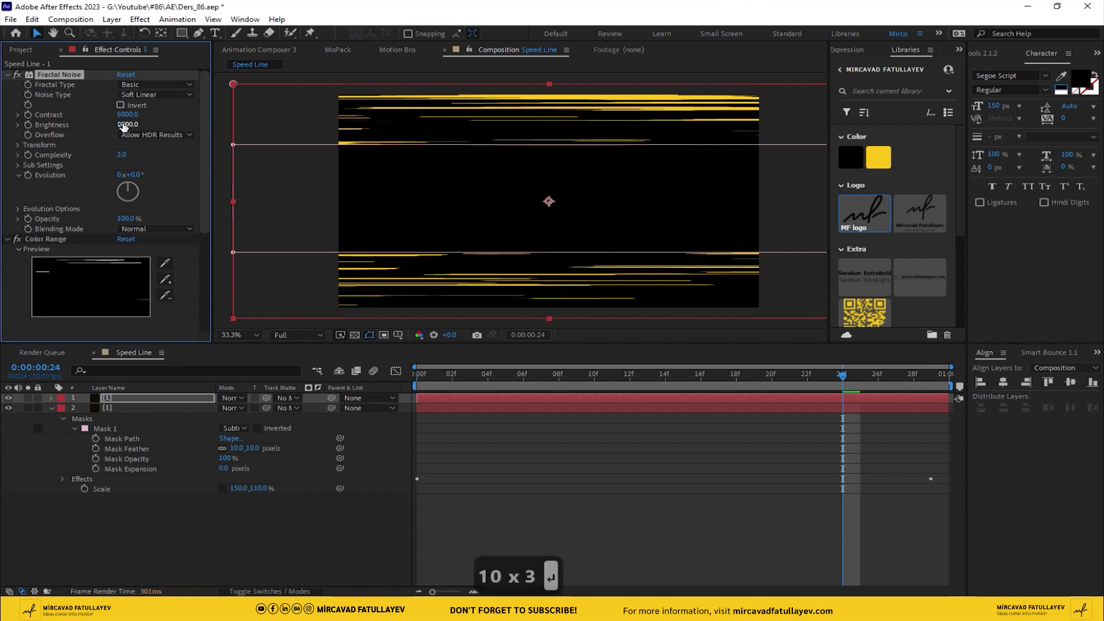
left_click(173, 167)
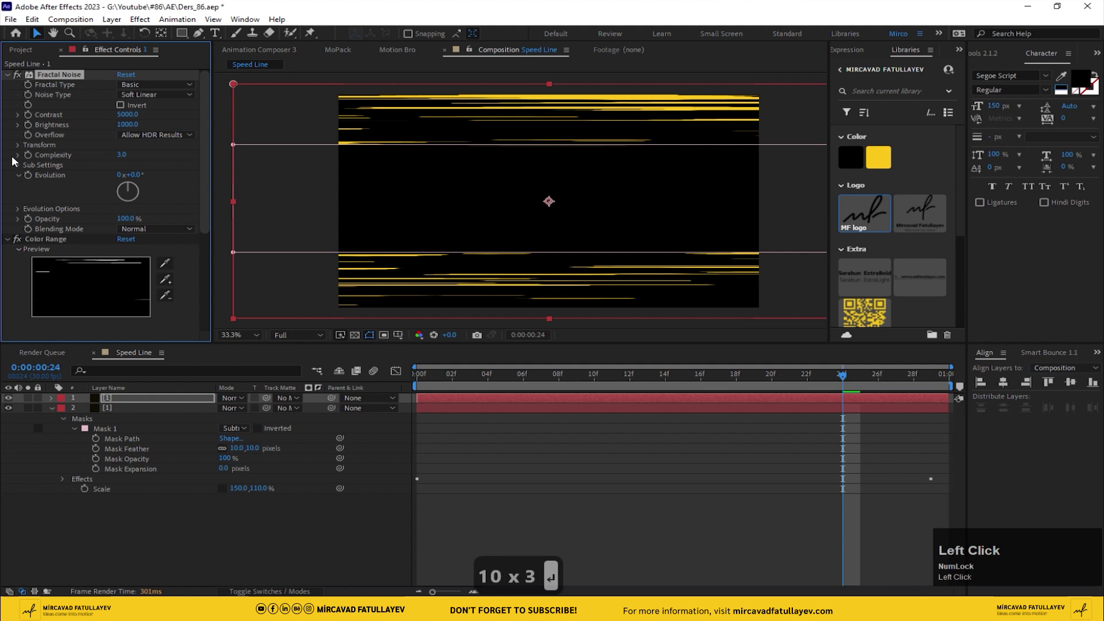
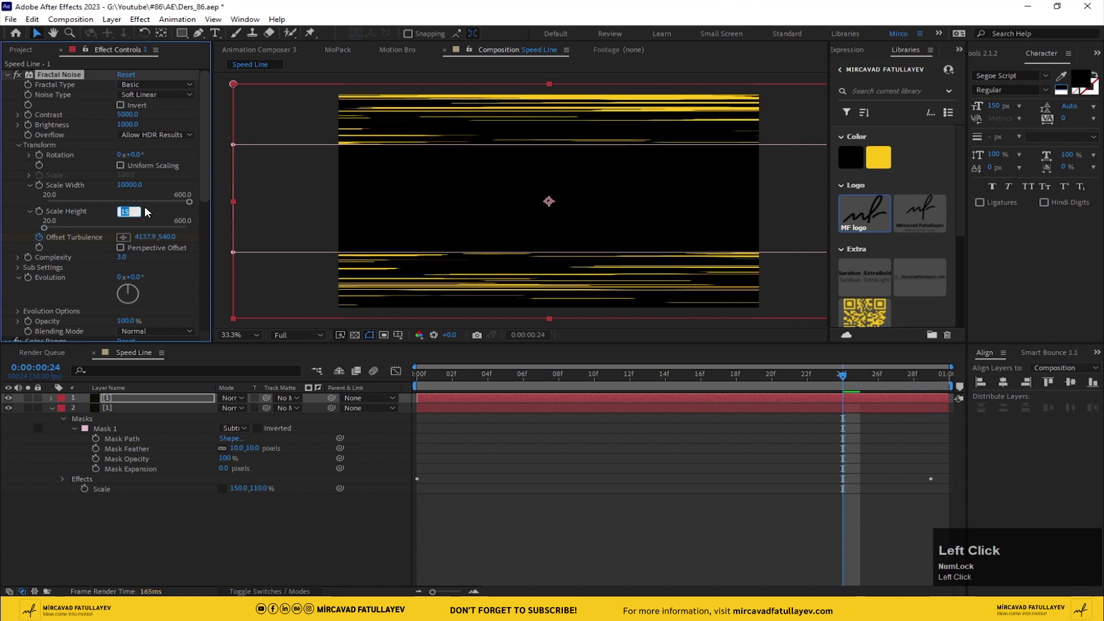
key("5")
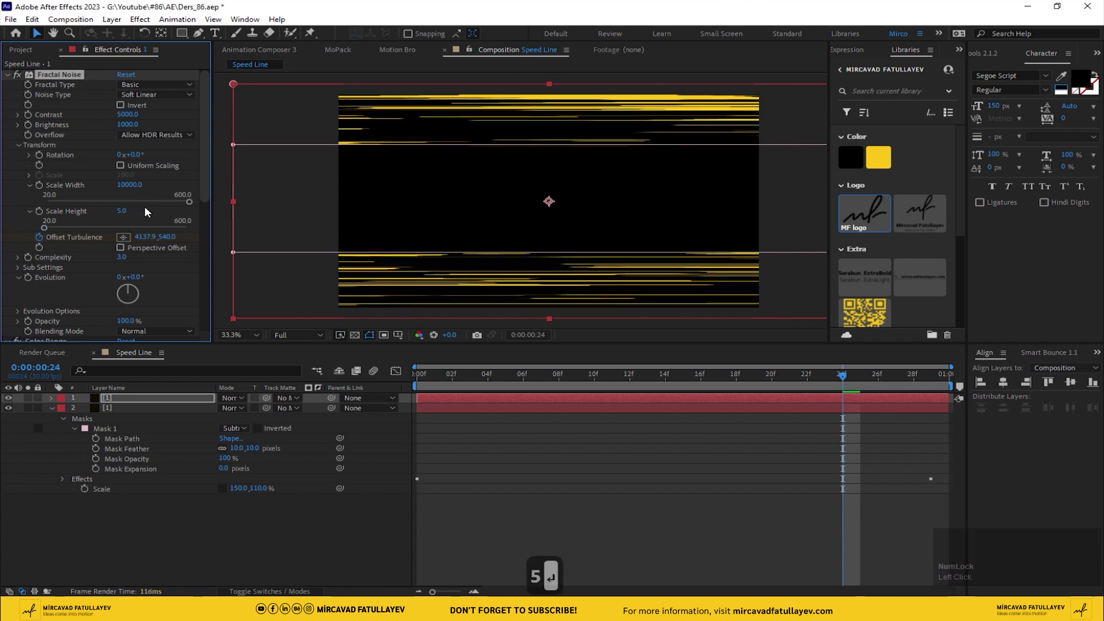
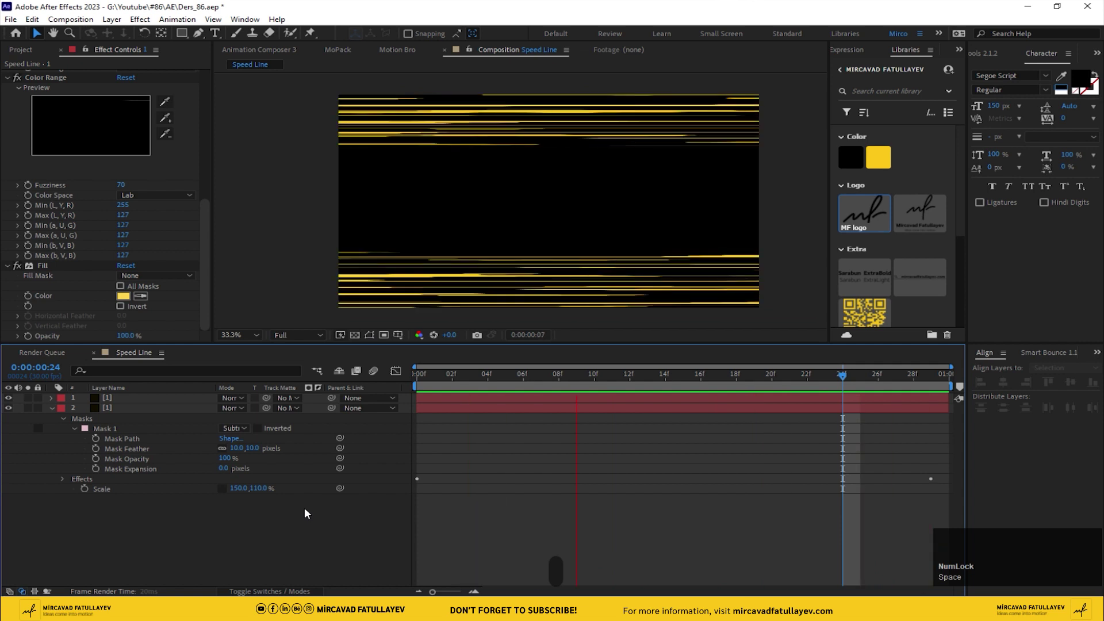
Step: Preview the overlapping fine and thick speed lines
key("space")
left_click_drag(122, 402, 209, 233)
left_click_drag(951, 389, 209, 232)
left_click_drag(207, 160, 208, 145)
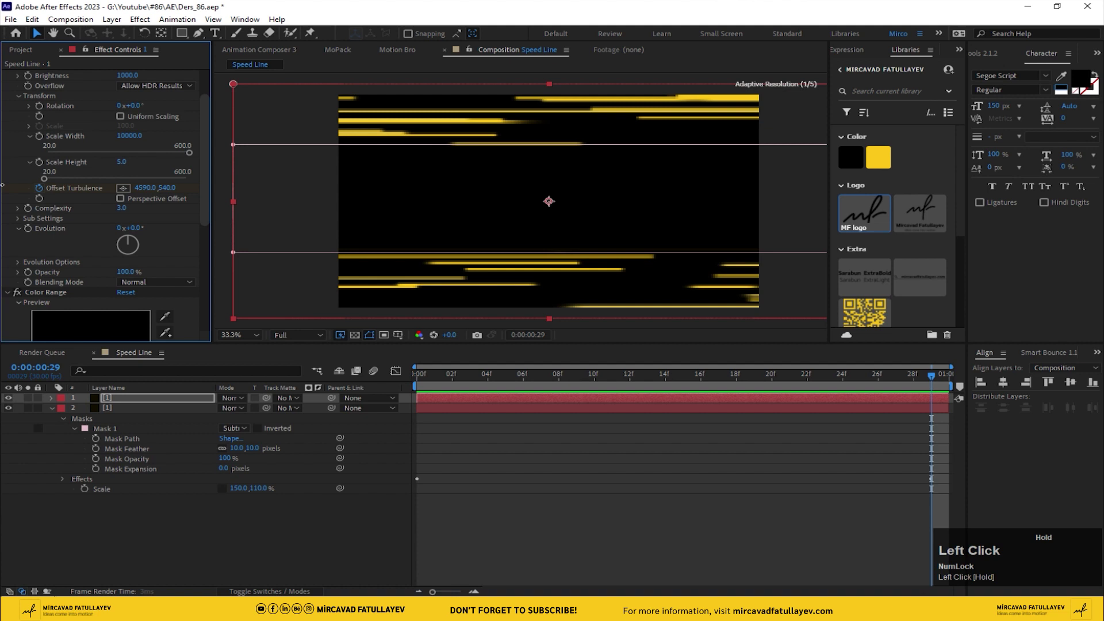
key("space")
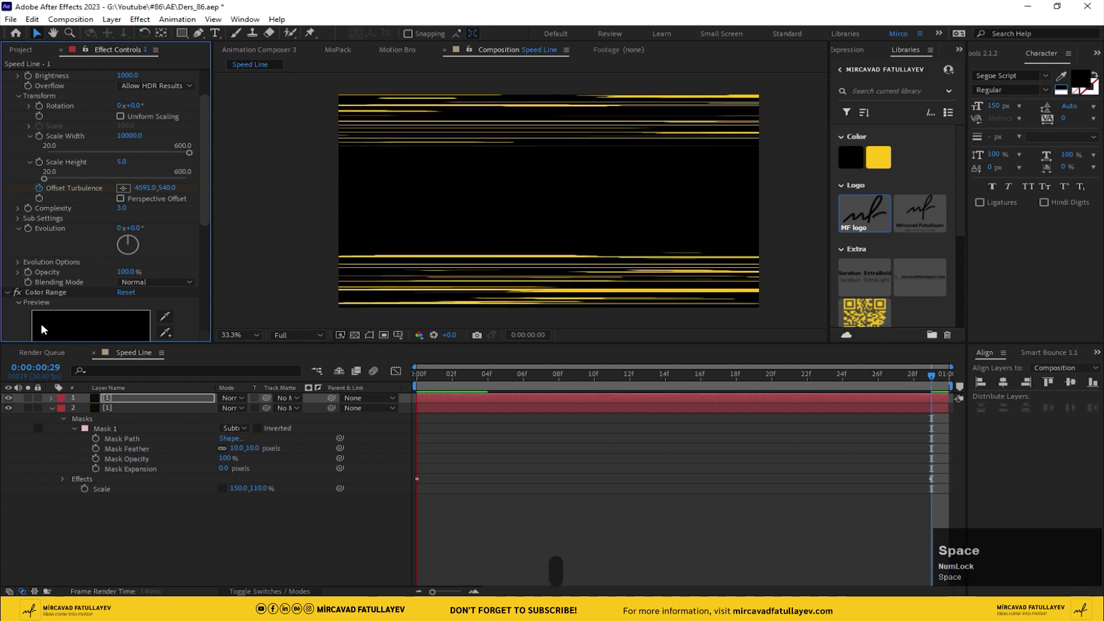
key("space")
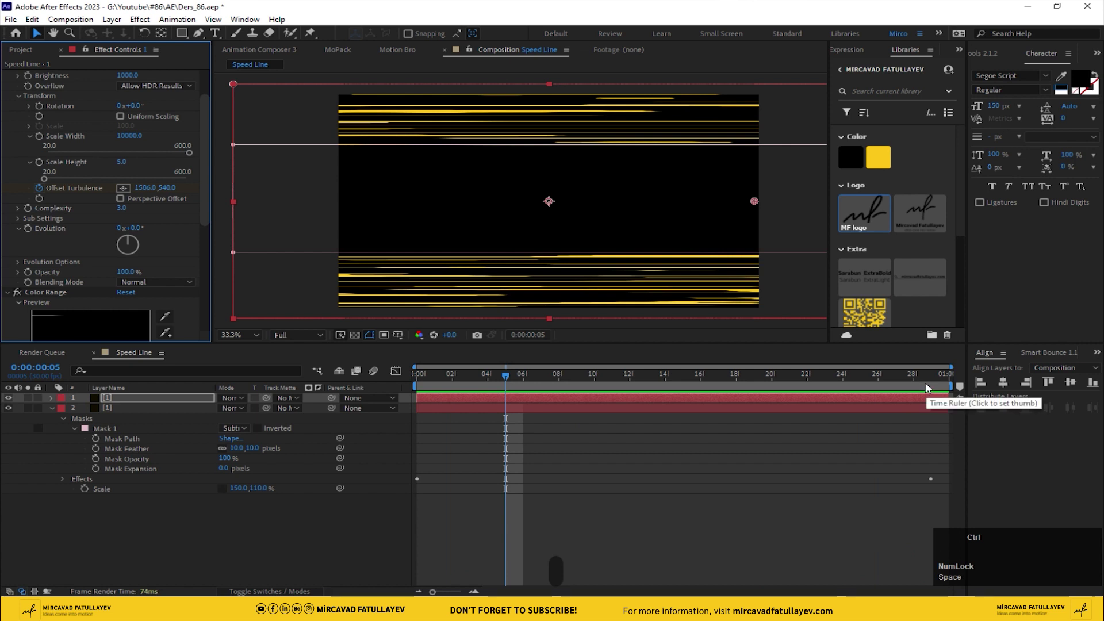
left_click_drag(928, 386, 208, 161)
left_click_drag(208, 162, 125, 258)
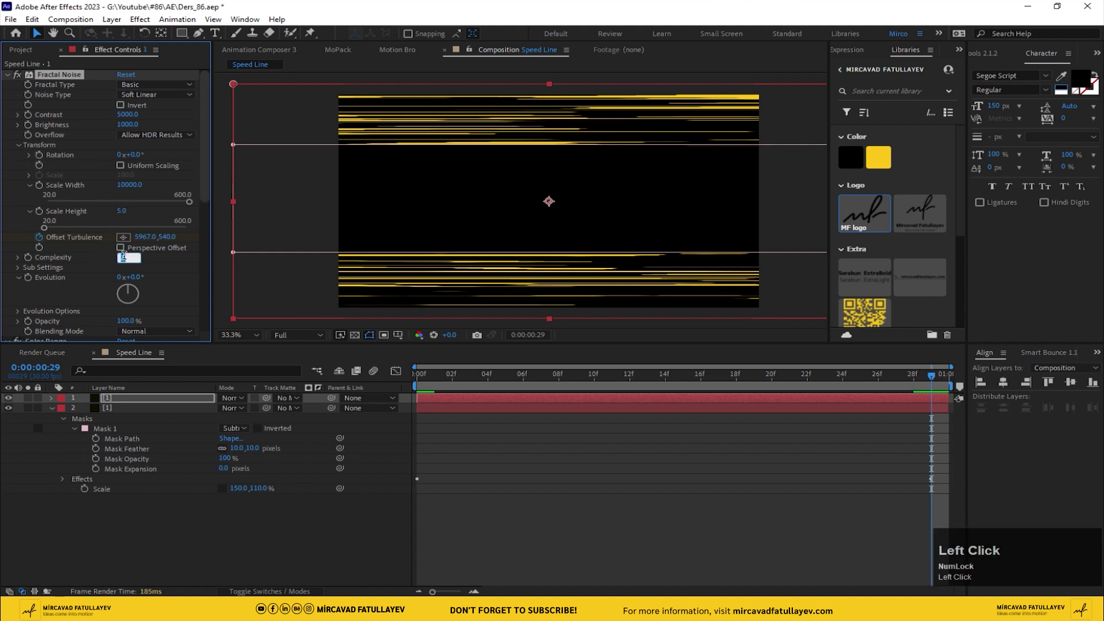
Step: Try complexity 1 on the copy, preview it, then revert complexity to 3
type("1")
key("Return")
key("space")
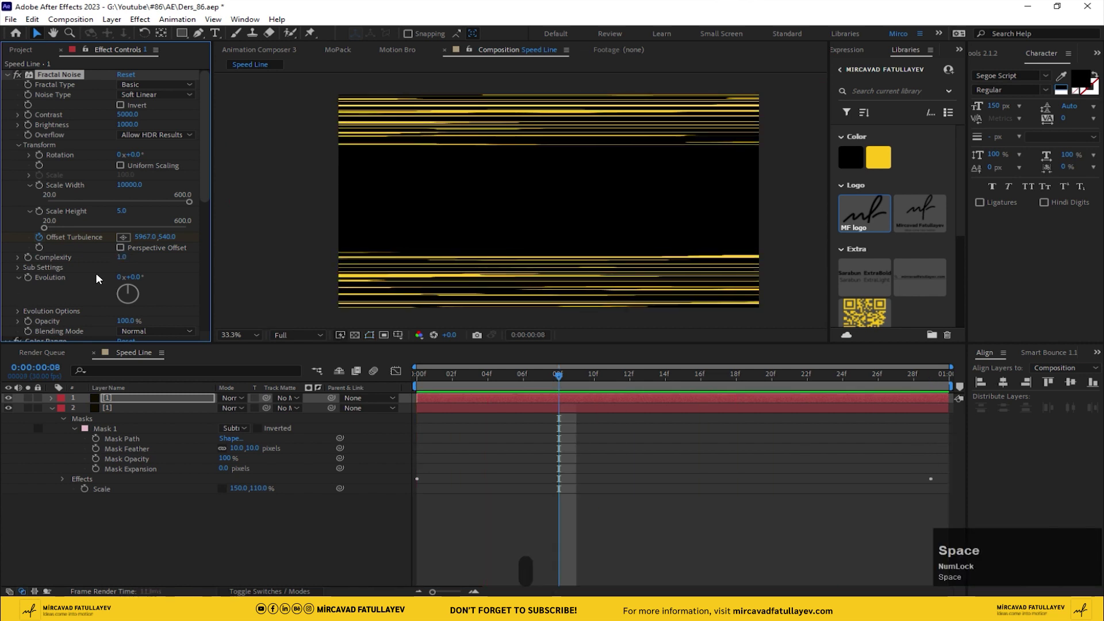
left_click(126, 262)
key("3")
key("Return")
left_click(109, 504)
key("space")
key("space")
left_click(120, 404)
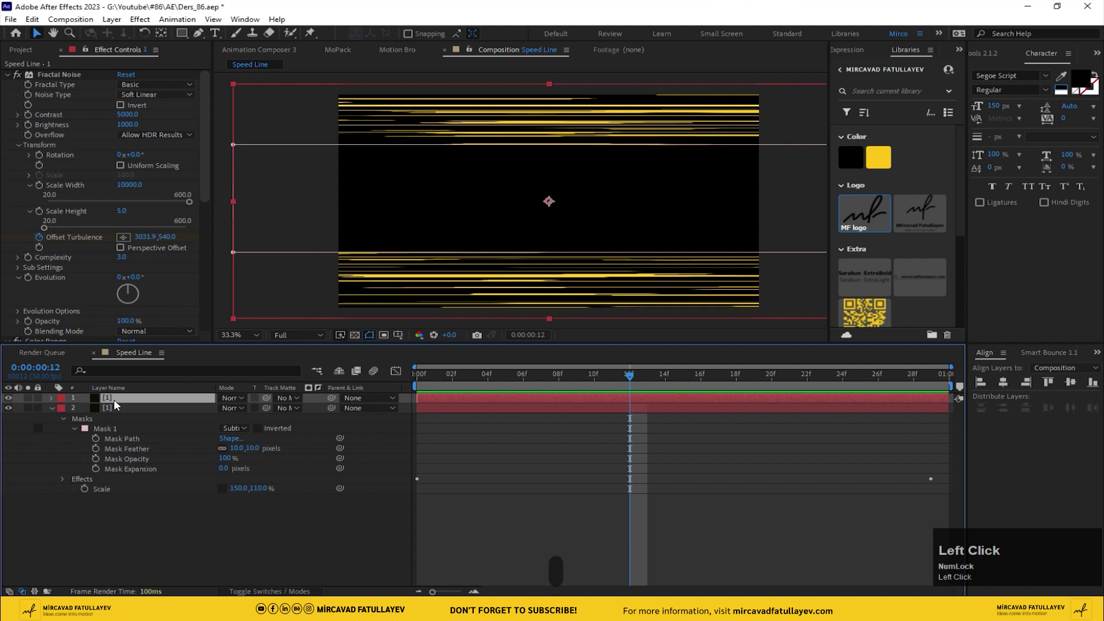
Step: Duplicate the speed line layer again and rename the new copy
key("Return")
key("Return")
left_click(121, 412)
key("ctrl+d")
key("Return")
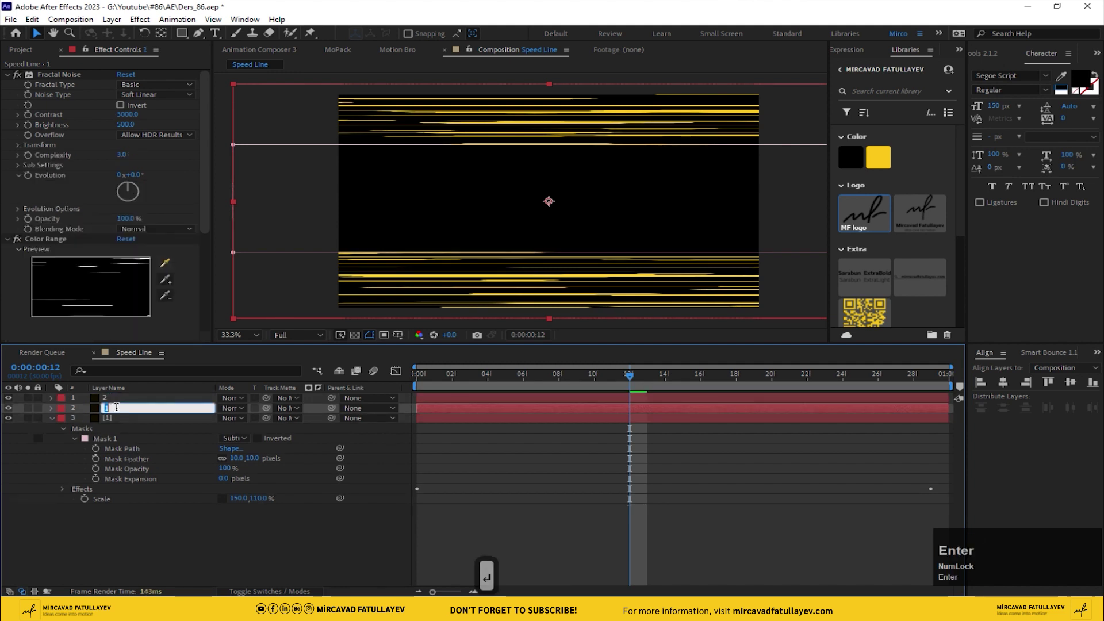
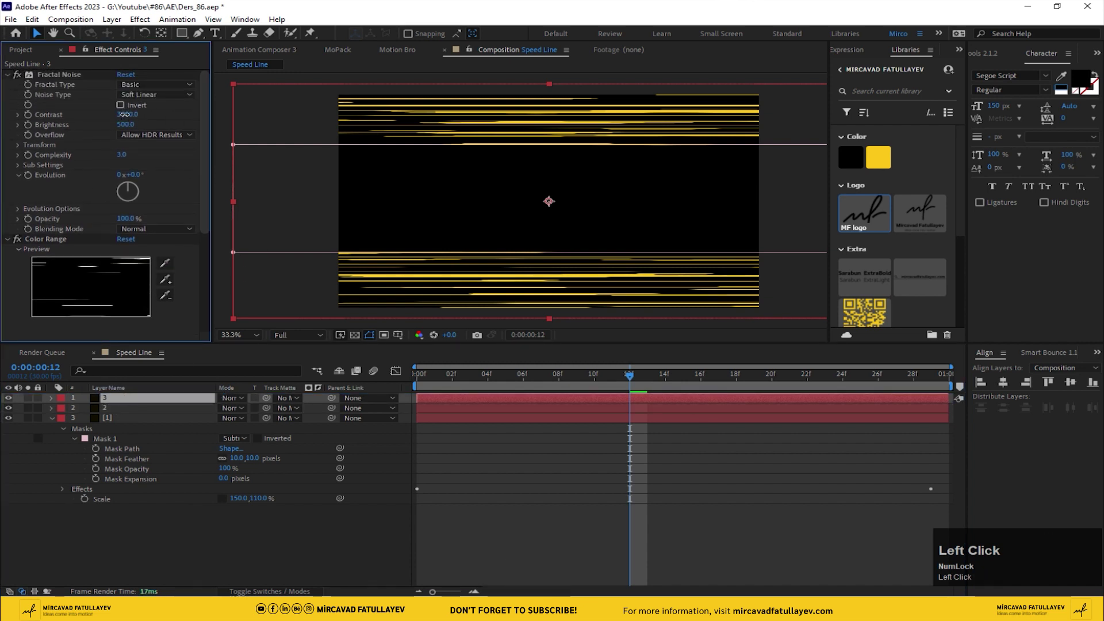
Step: Set the third layer's noise contrast to 2500 and brightness to 650
type("250")
key("Return")
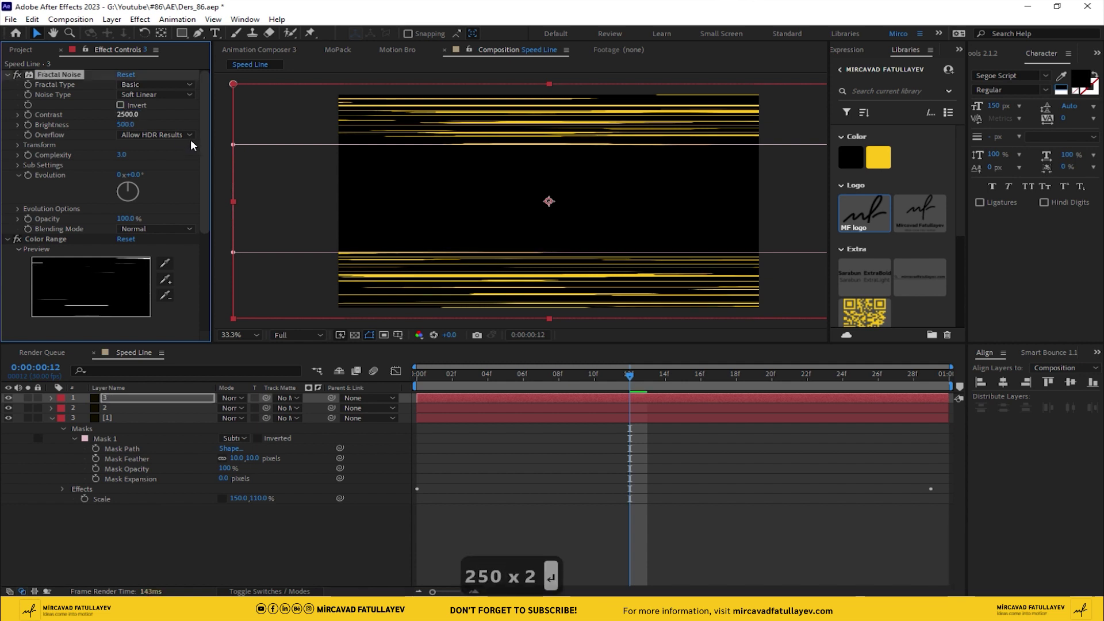
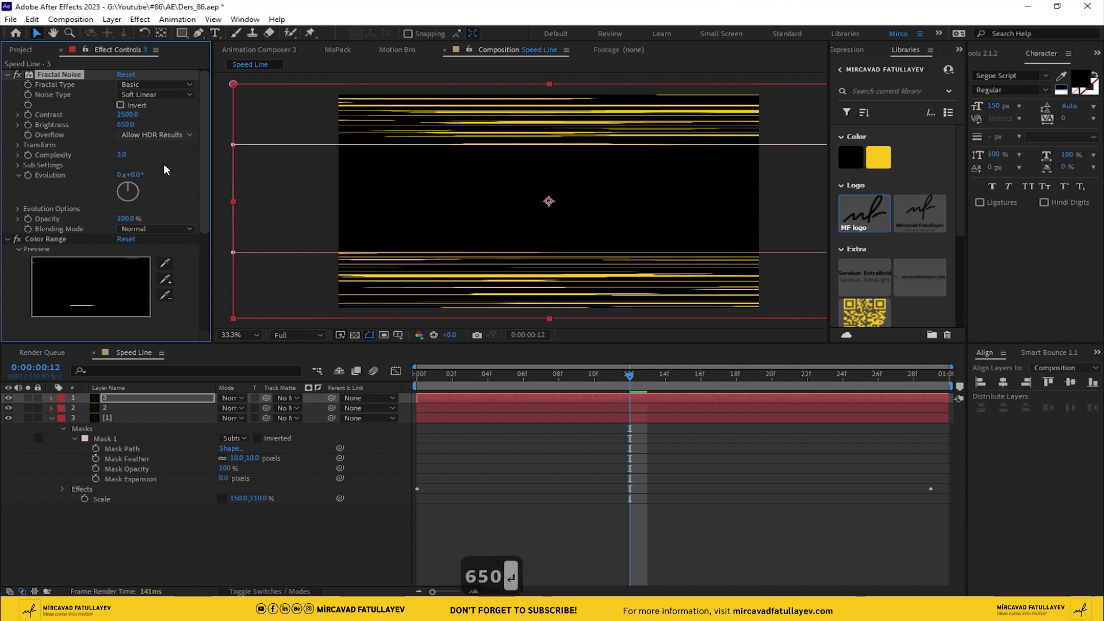
left_click(209, 165)
left_click_drag(212, 174, 115, 129)
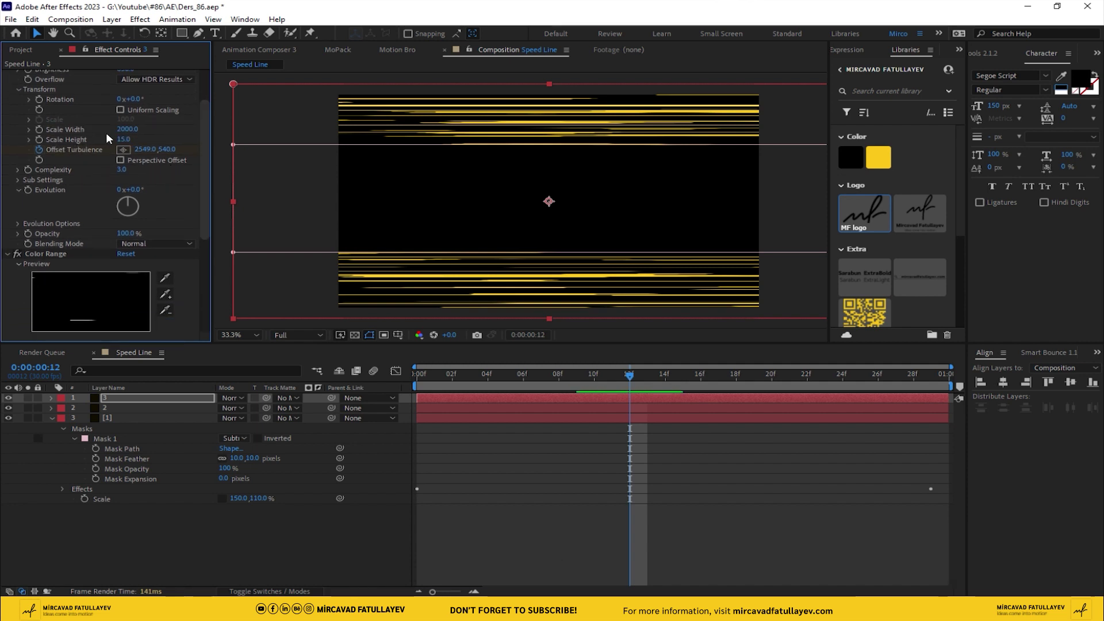
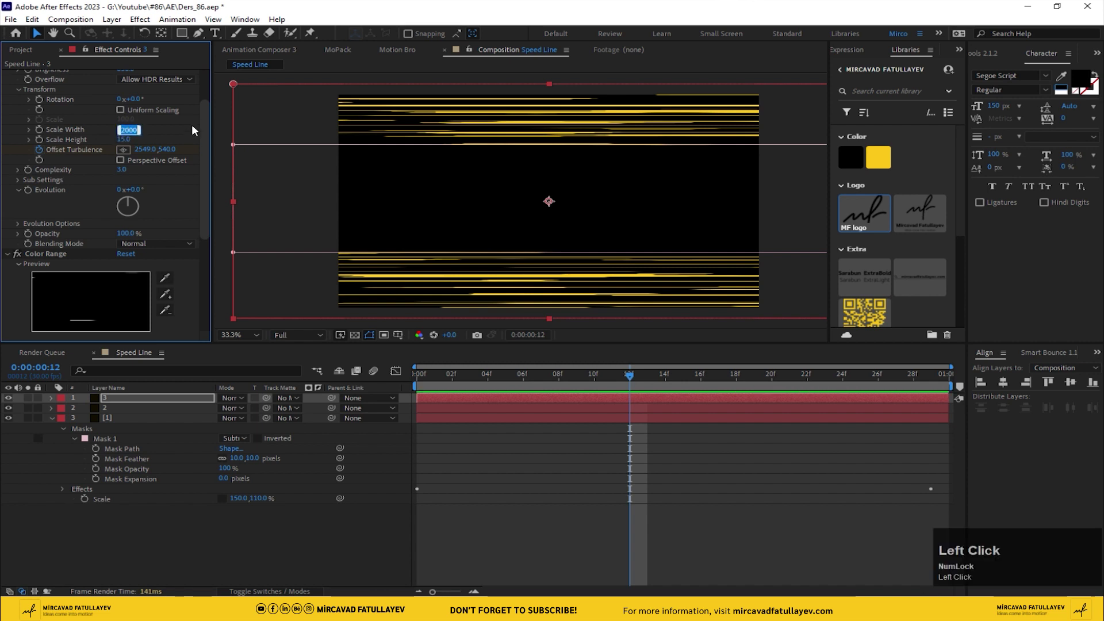
Step: Set the noise scale width to 2000 (after trying 5000) and height to 60 for thicker streaks
key("5")
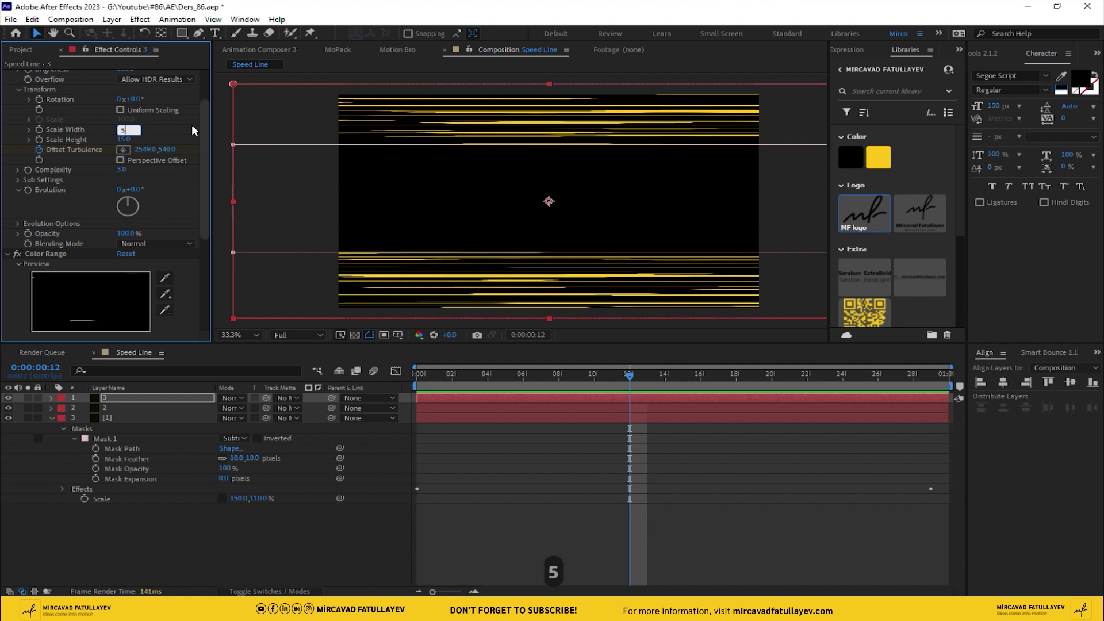
key("0")
key("0")
key("0")
key("Return")
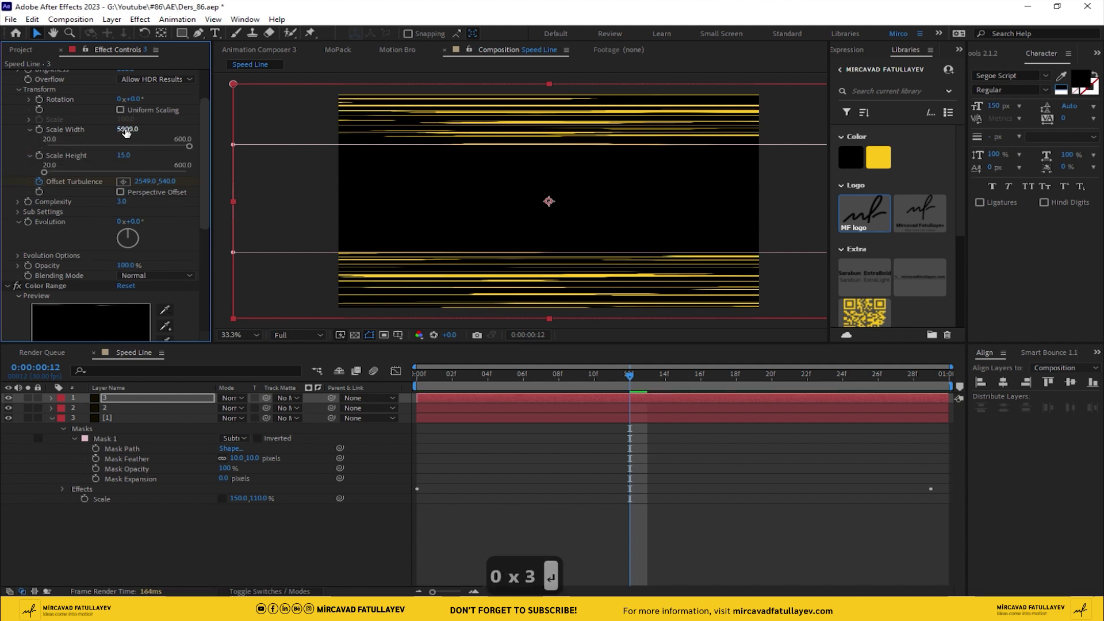
left_click(128, 135)
type("20")
key("Return")
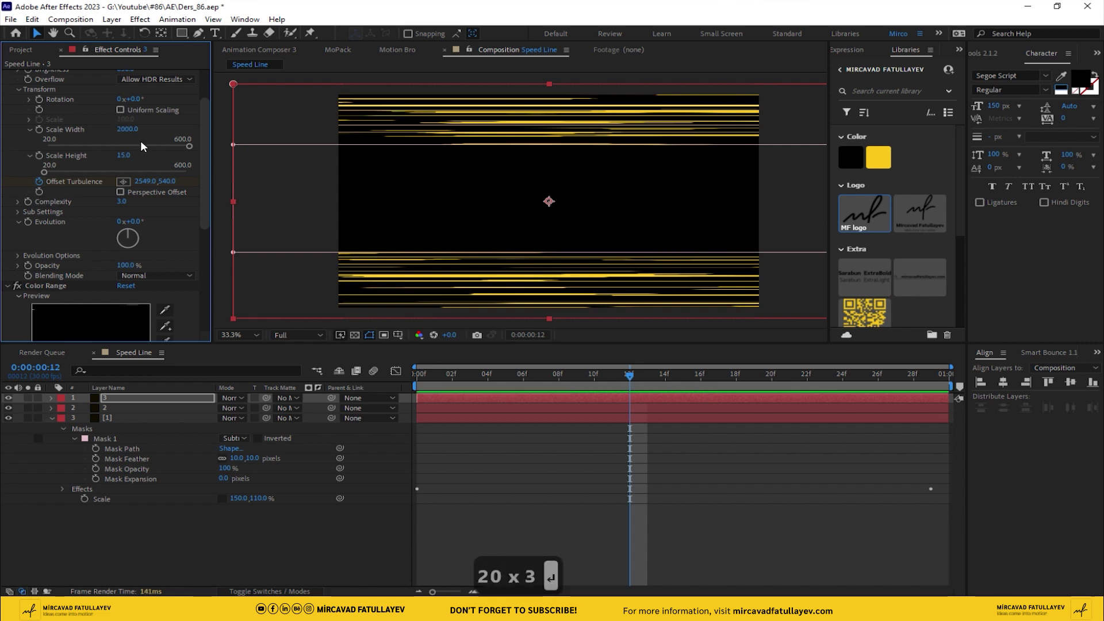
left_click(125, 156)
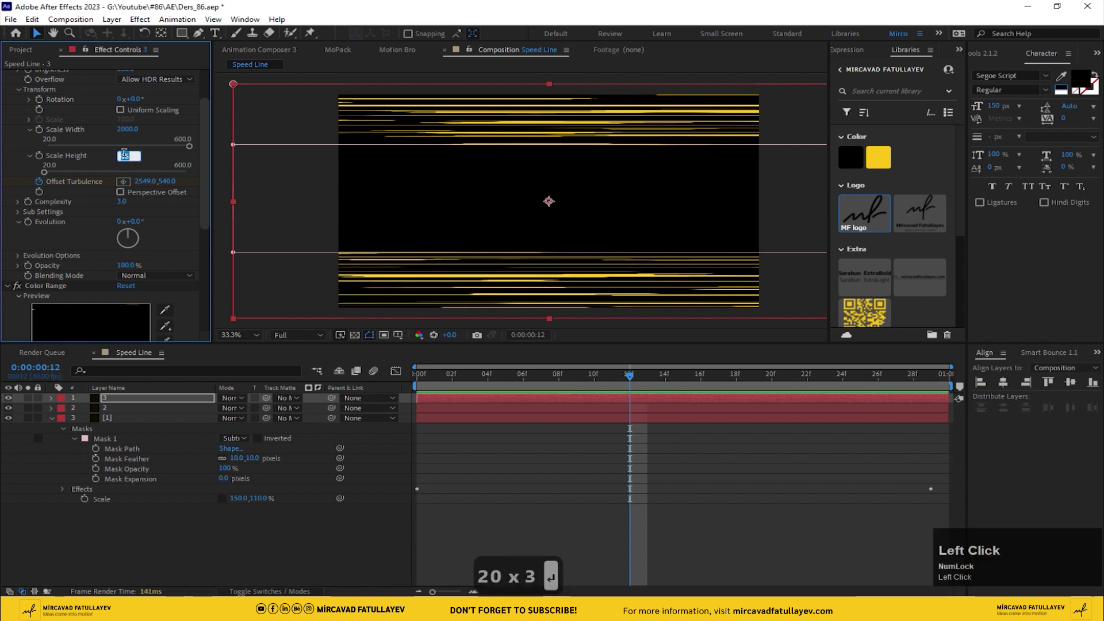
type("0")
key("Return")
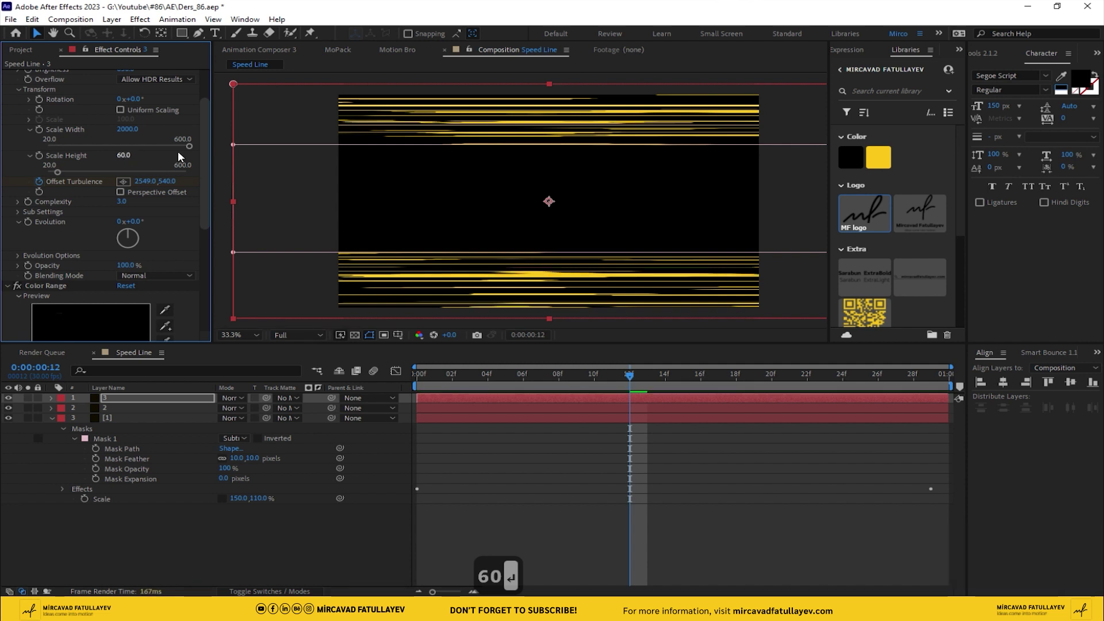
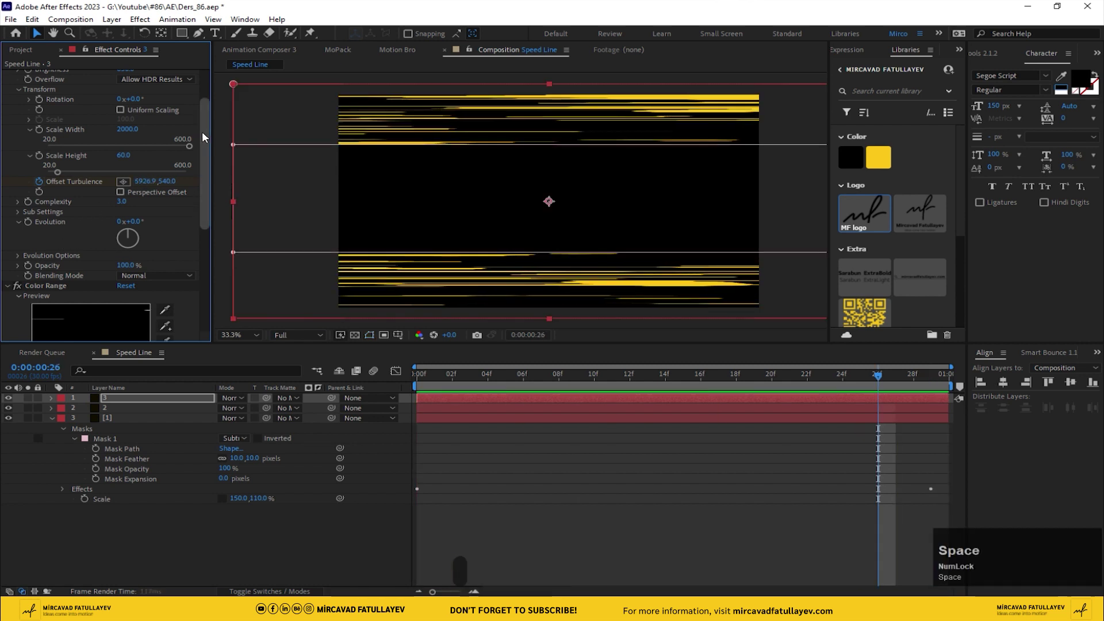
Step: Set layer 3's Fill colour to white and preview the mixed streaks
left_click_drag(207, 141, 529, 315)
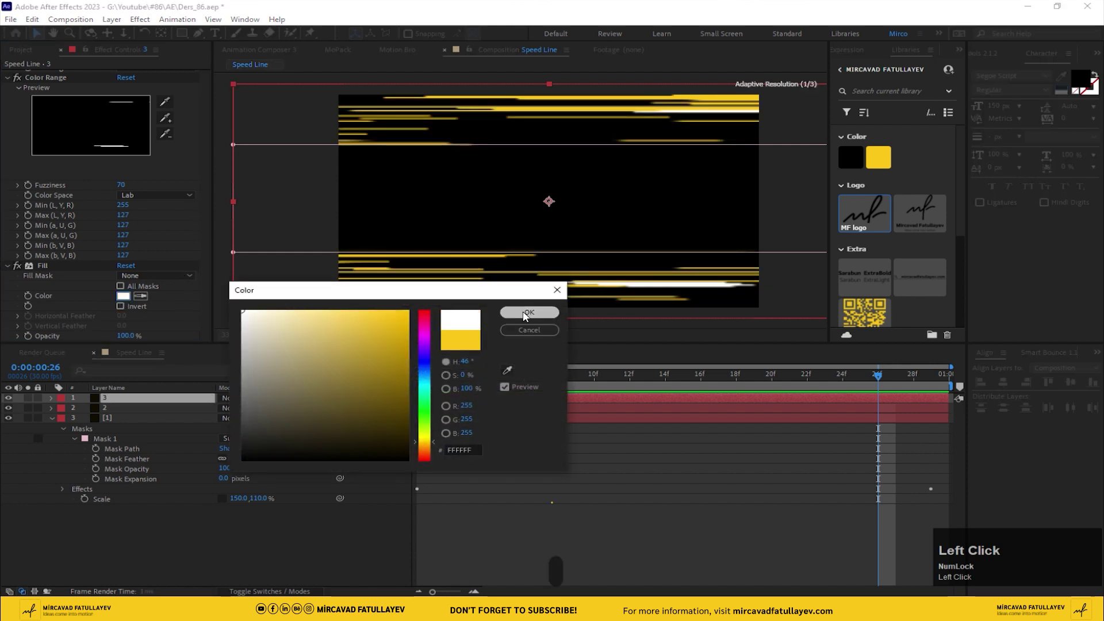
key("space")
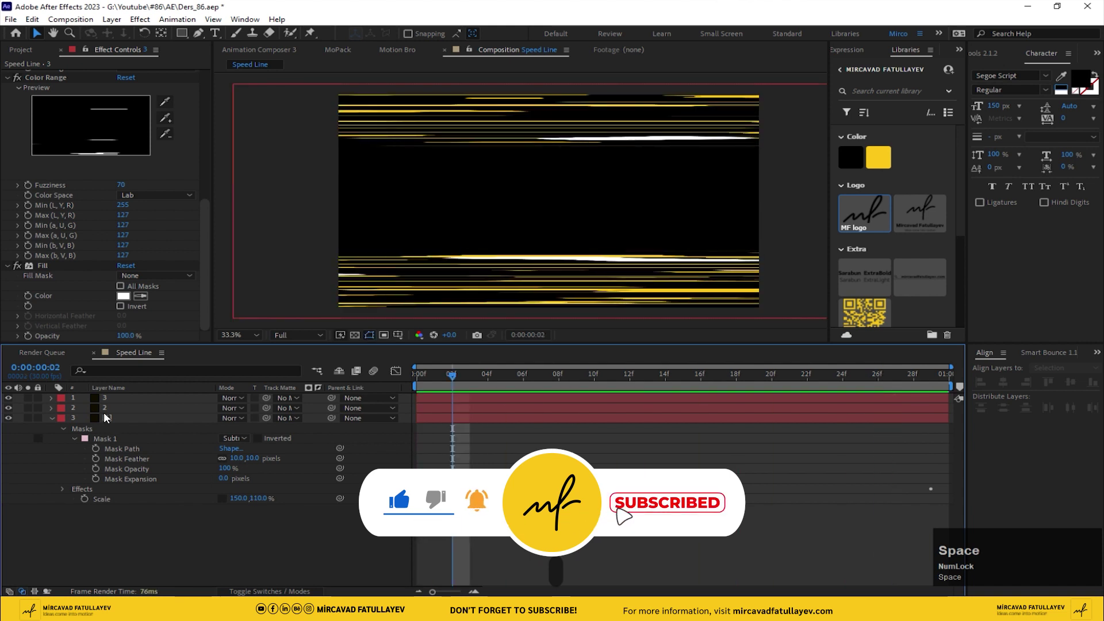
left_click_drag(115, 410, 526, 317)
key("space")
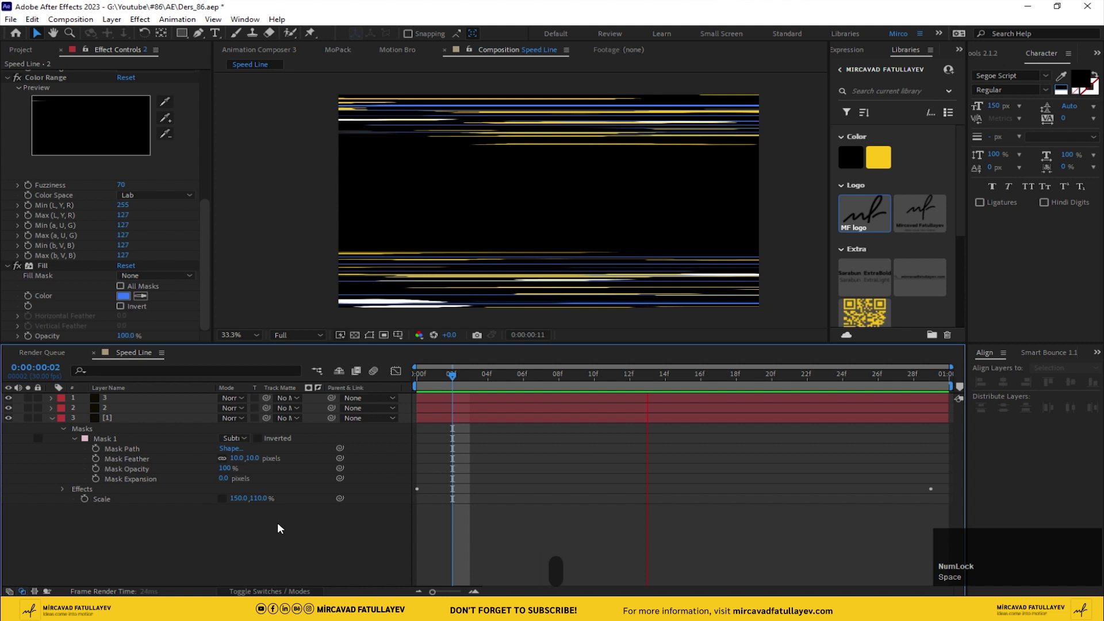
key("space")
Step: Set layer 2's Fill colour to dark gold (8F6D00) and preview the white, yellow and gold lines
left_click_drag(129, 297, 545, 316)
key("space")
key("space")
key("space")
left_click_drag(132, 301, 479, 356)
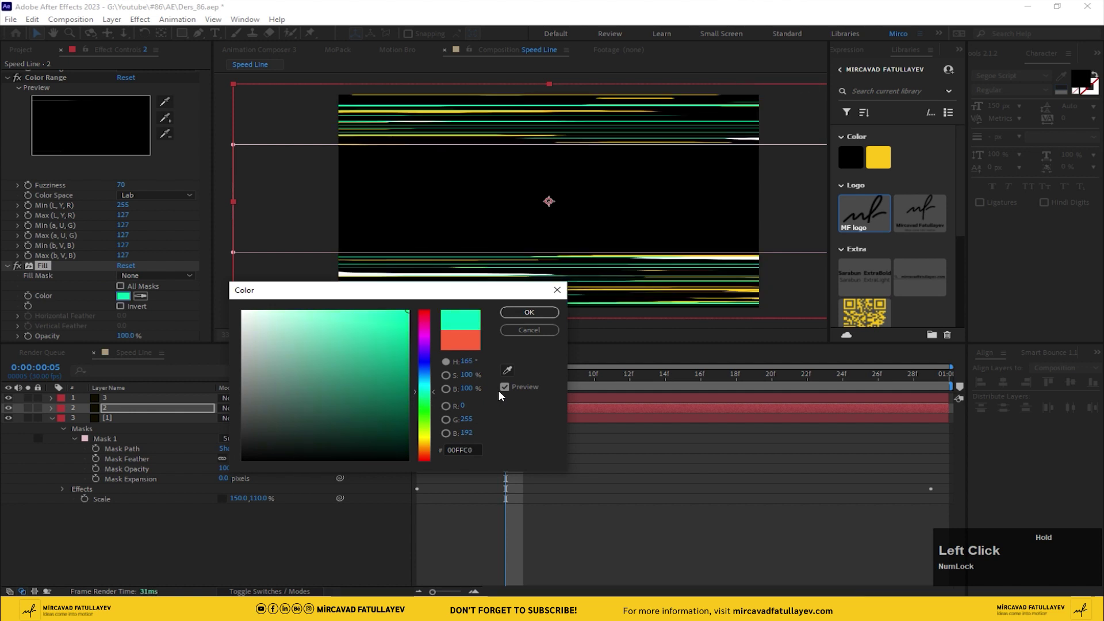
left_click_drag(508, 369, 531, 317)
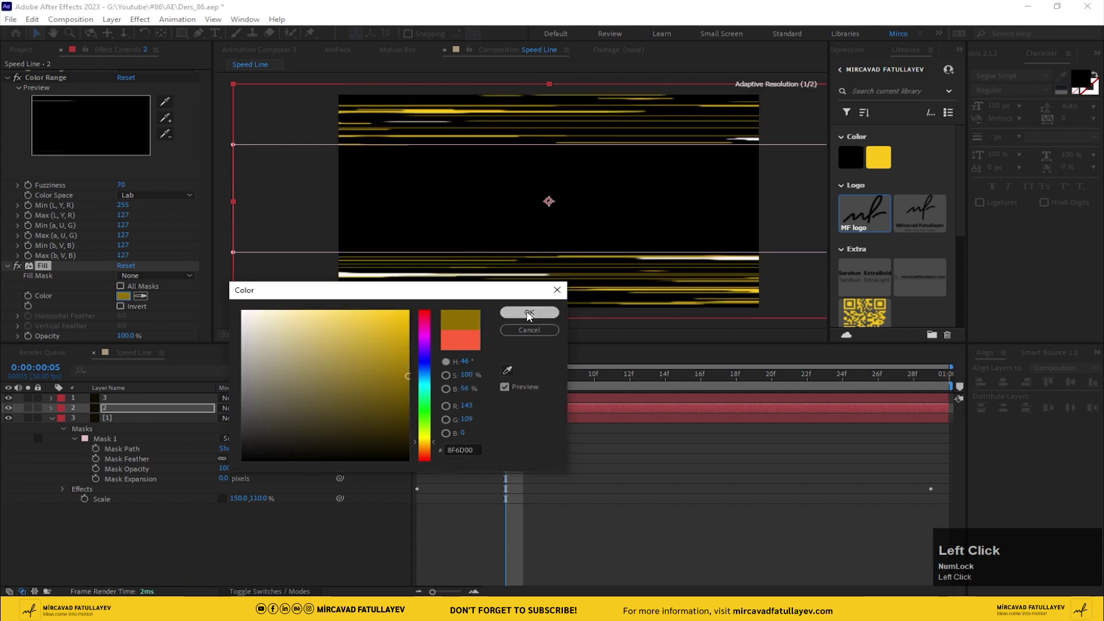
key("space")
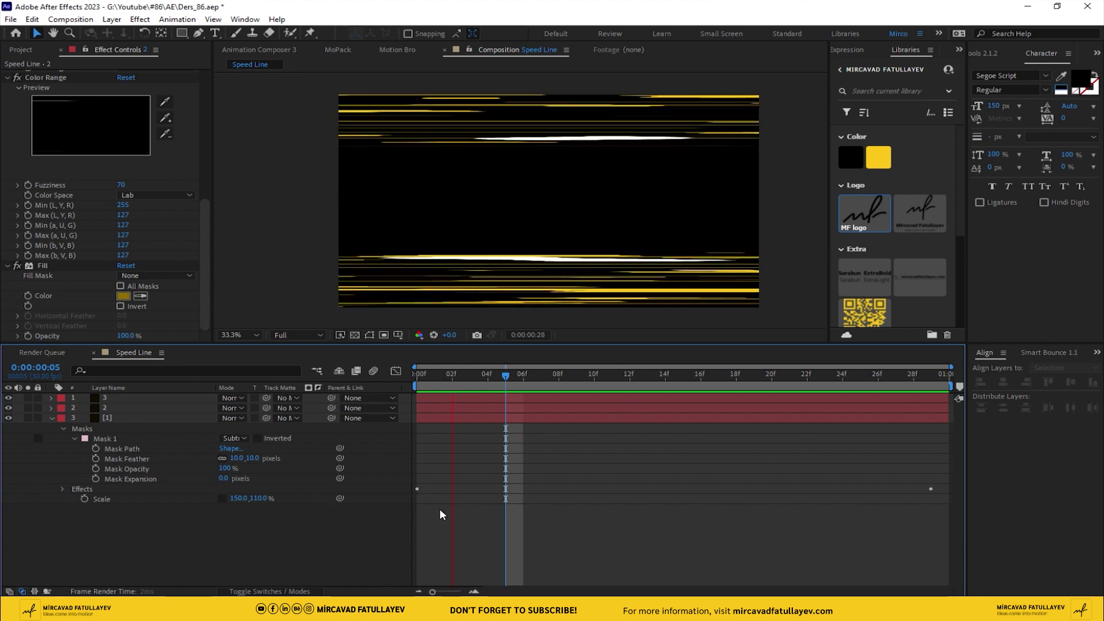
key("space")
Step: Create a new composition named Ders_86
left_click(80, 22)
type("d")
type("e")
type("rs")
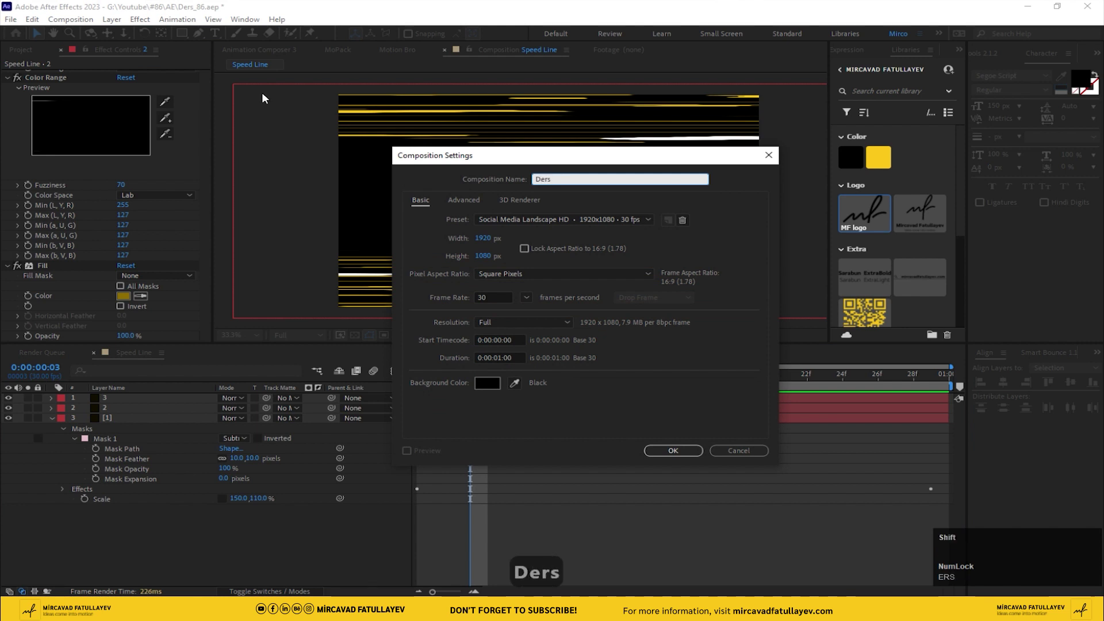
key("shift+-")
type("_86")
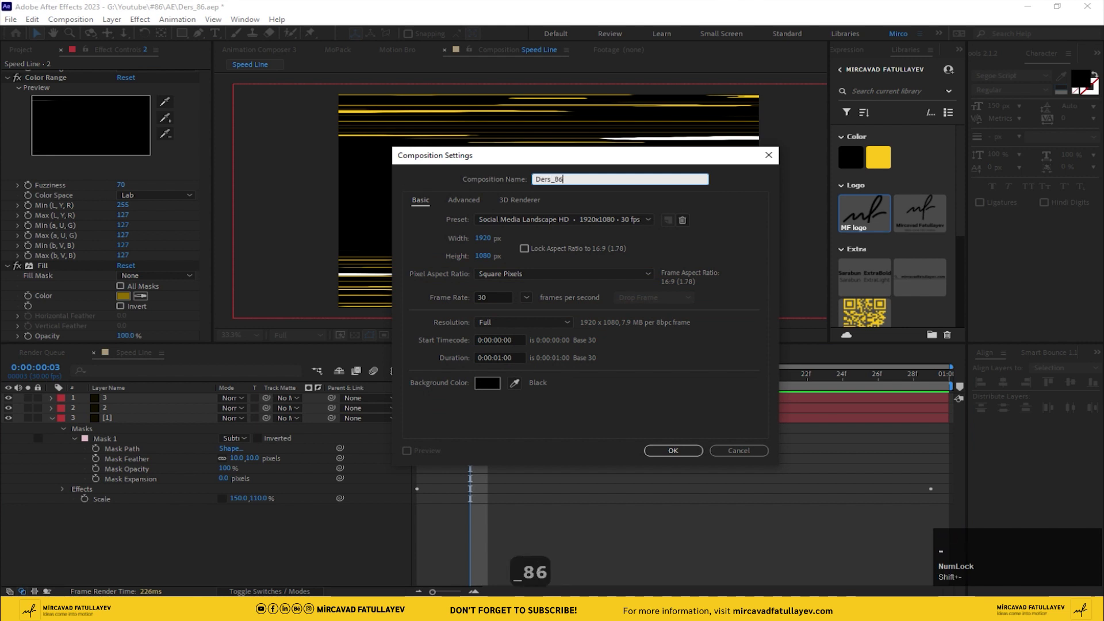
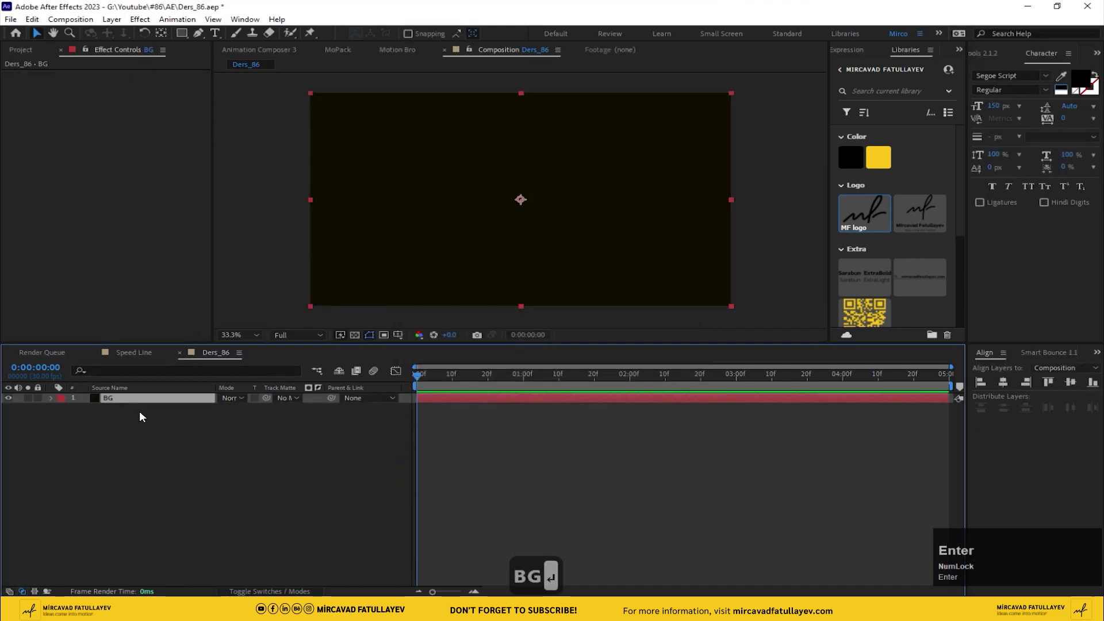
Step: Add a solid named BG and fill it dark brown
type("BG ↵")
left_click(161, 398)
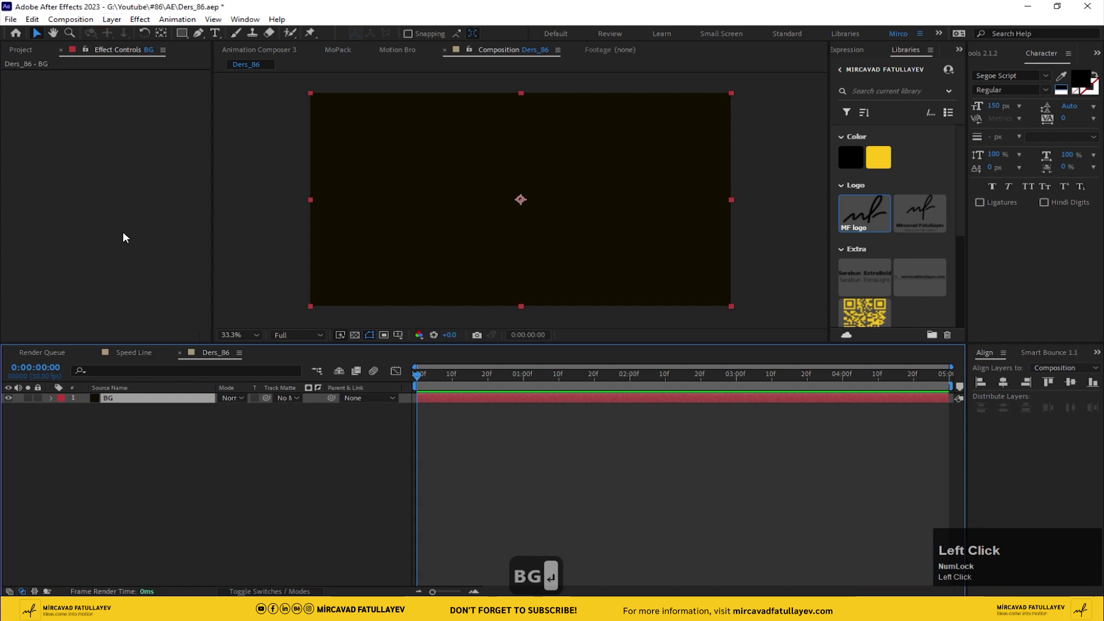
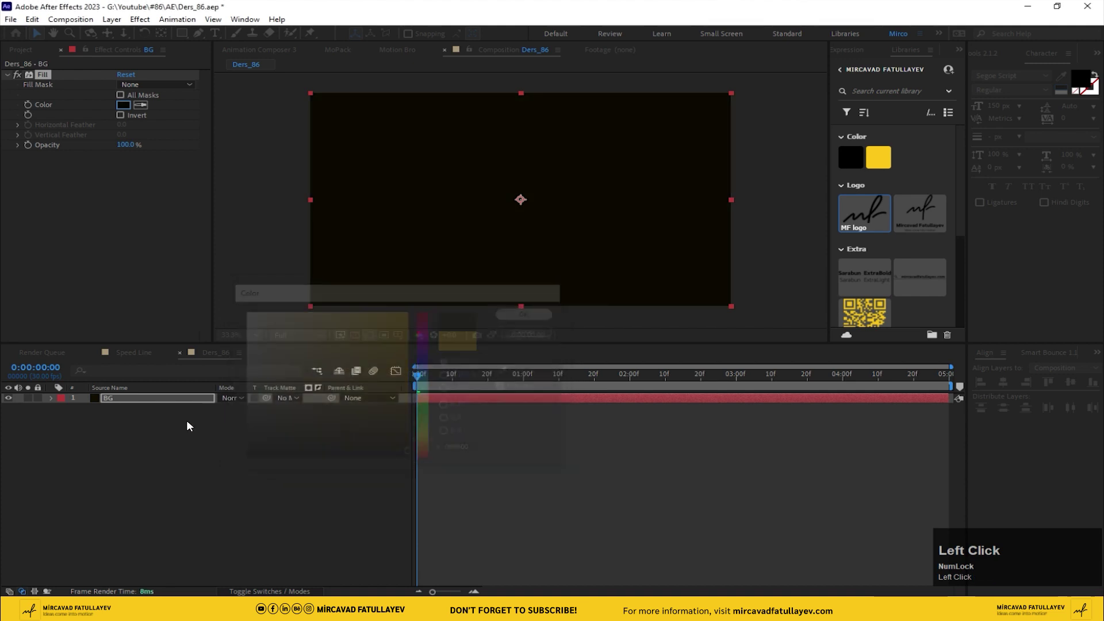
Step: Duplicate BG, fill the copy yellow and rename it 'light'
key("ctrl+d")
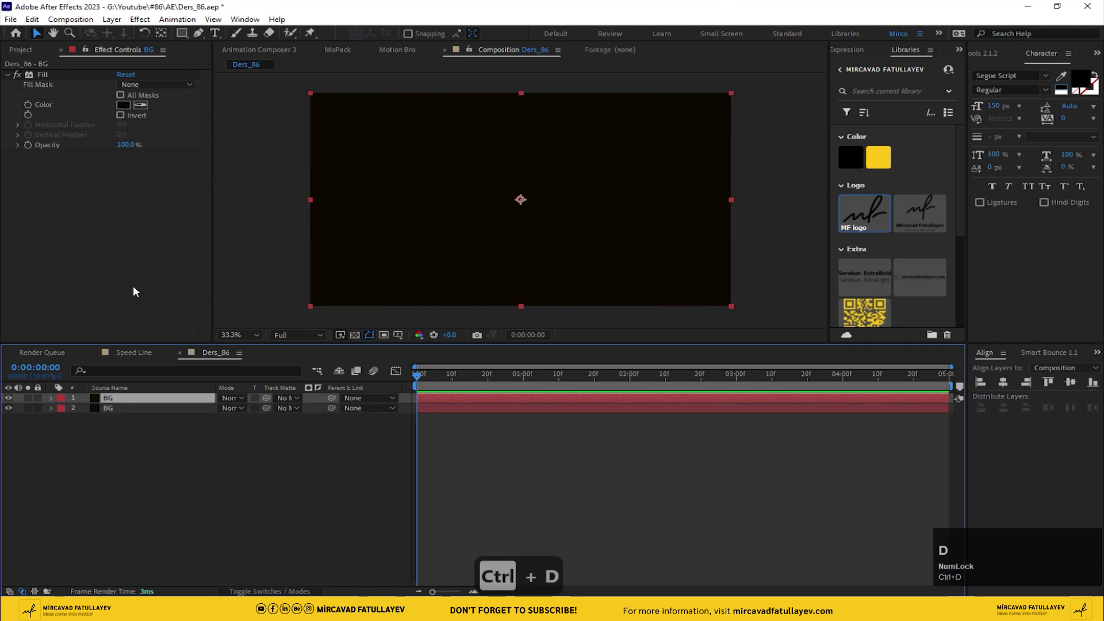
left_click(139, 109)
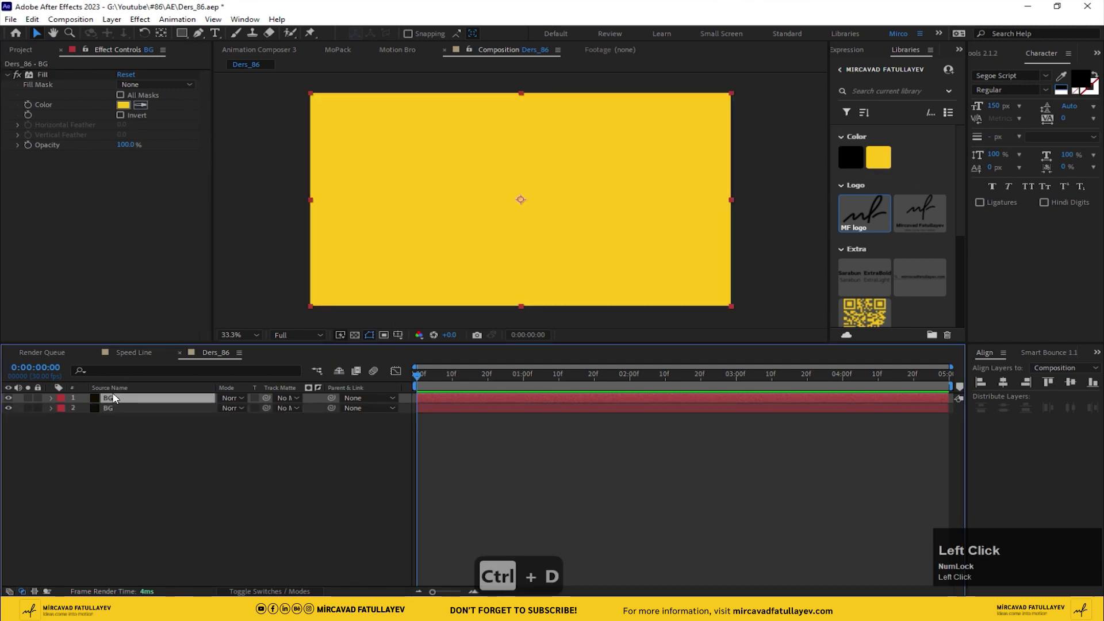
key("Return")
key("Return")
type("ligh")
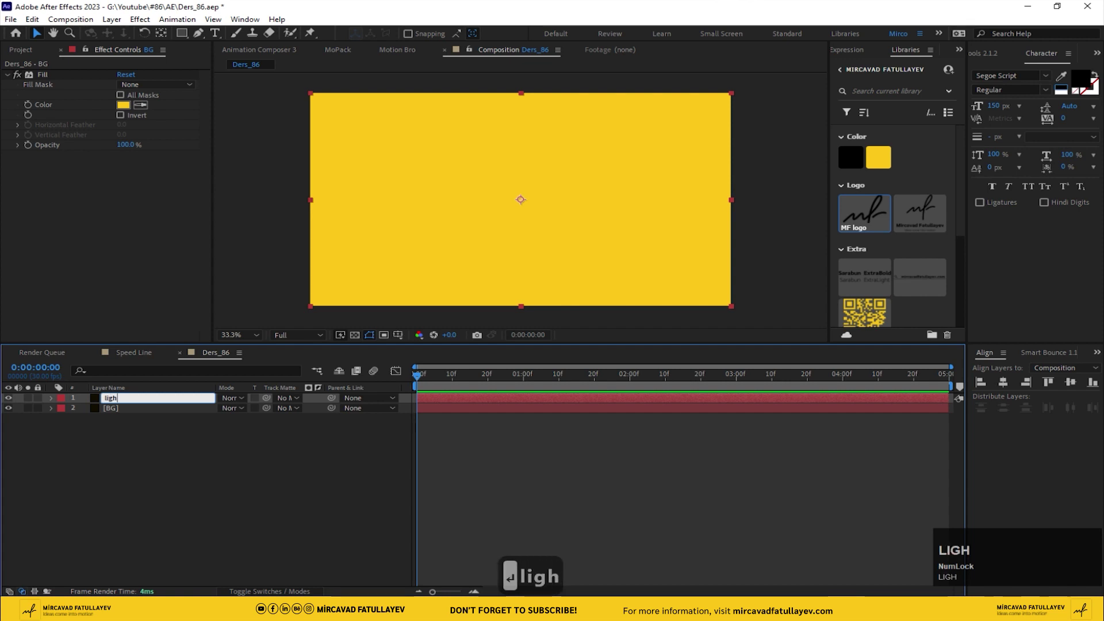
type("t")
key("Return")
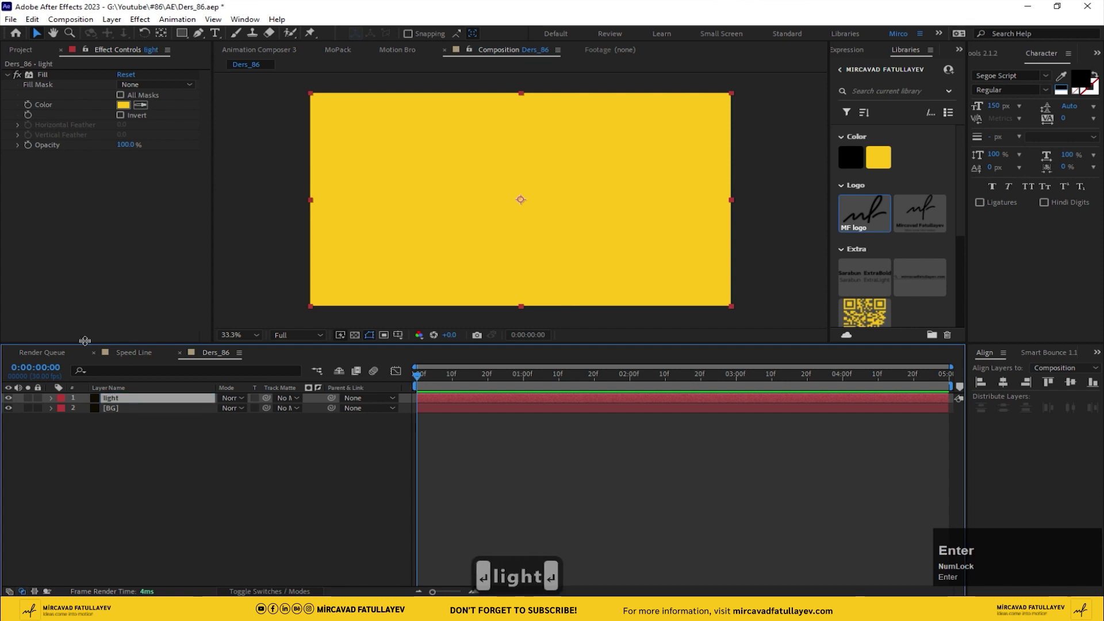
Step: Mask the light layer to a horizontal band across the middle of the frame
left_click_drag(191, 36, 127, 400)
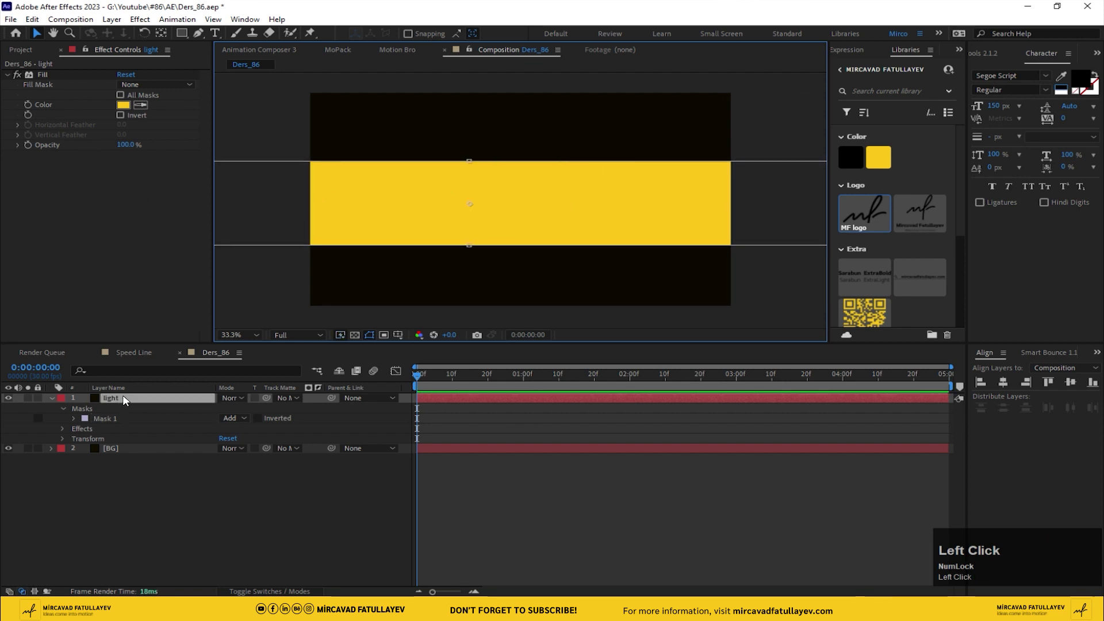
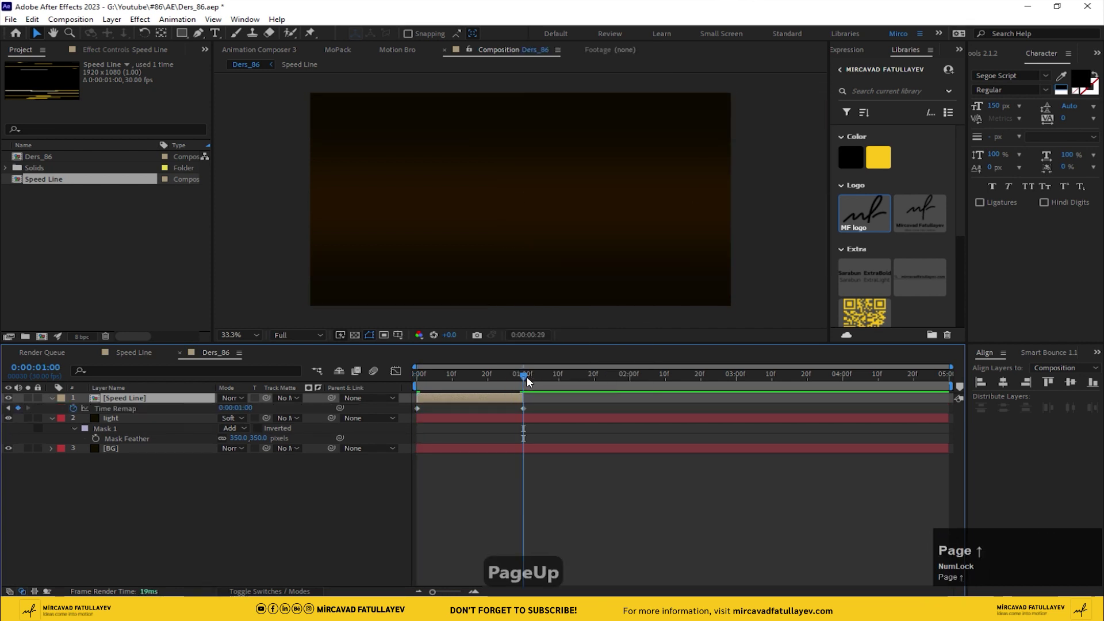
Step: Add a loopOut("cycle") expression to Speed Line's Time Remap
left_click_drag(23, 413, 75, 410)
key("Delete")
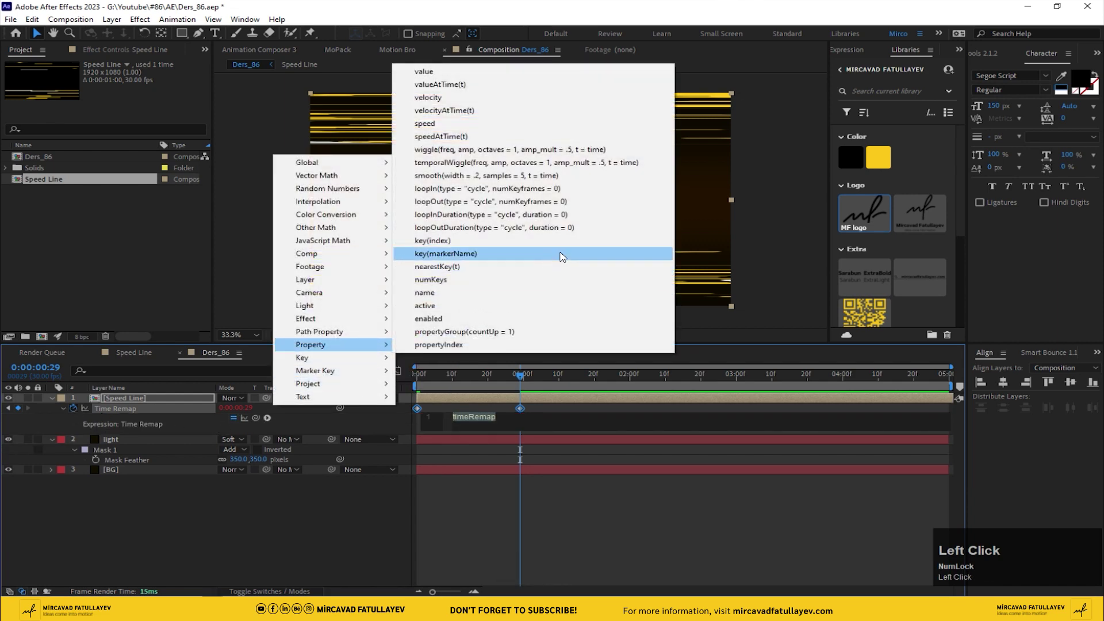
key("space")
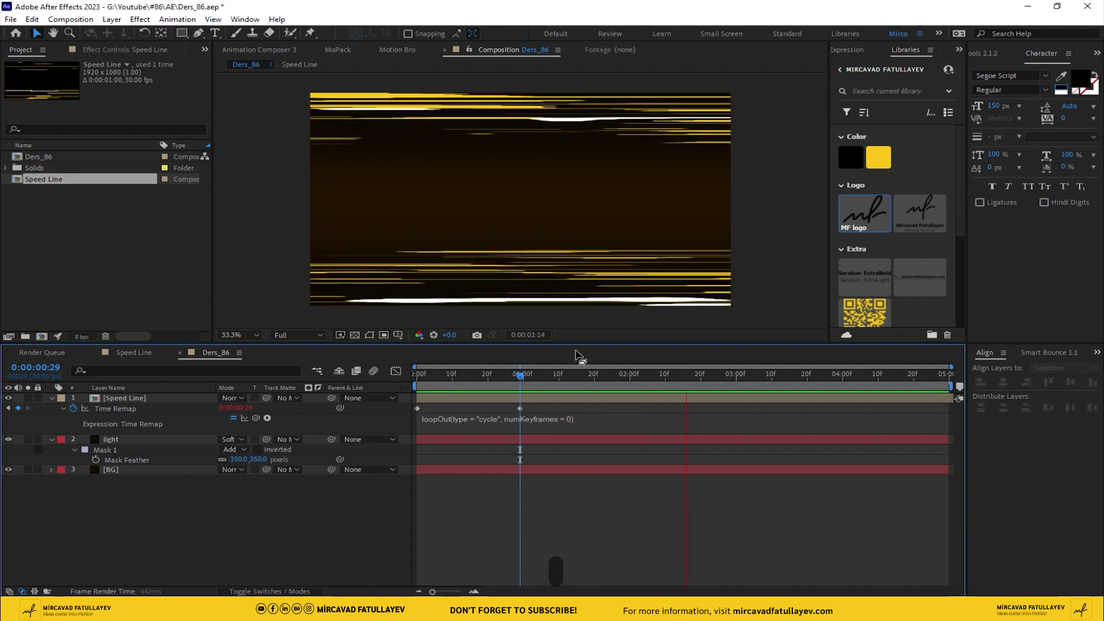
left_click(518, 379)
Step: Preview the looping speed lines along the timeline and save the project
key("space")
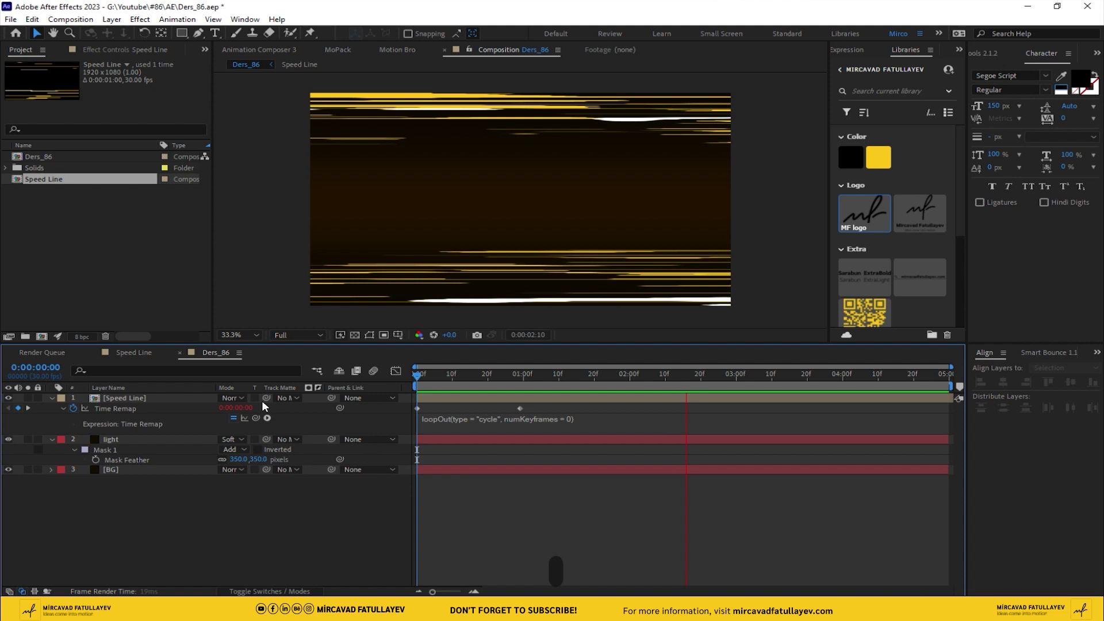
key("space")
left_click_drag(108, 445, 339, 549)
key("space")
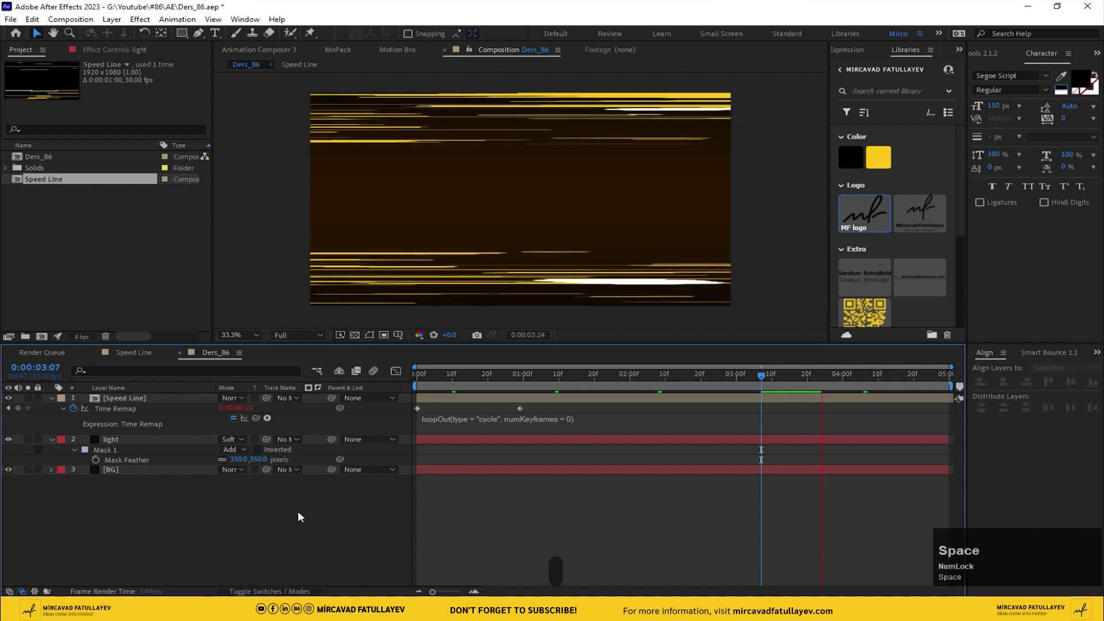
key("ctrl+s")
left_click(200, 532)
right_click(184, 521)
Step: Add MOTION text in Sarabun ExtraBold at 250 px, white, centred in the comp
left_click(102, 512)
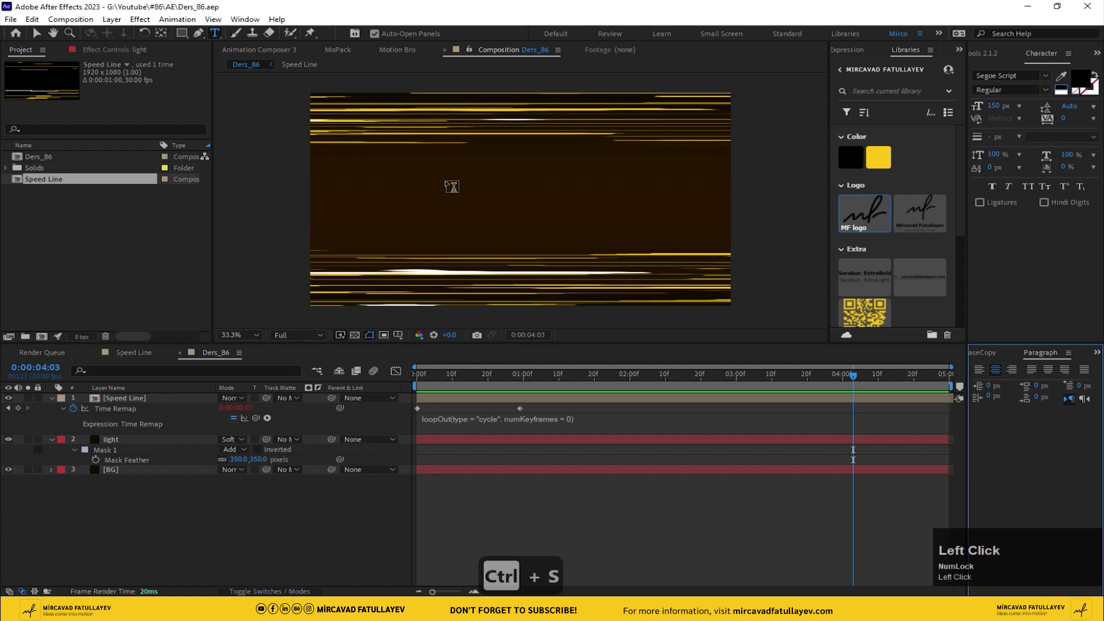
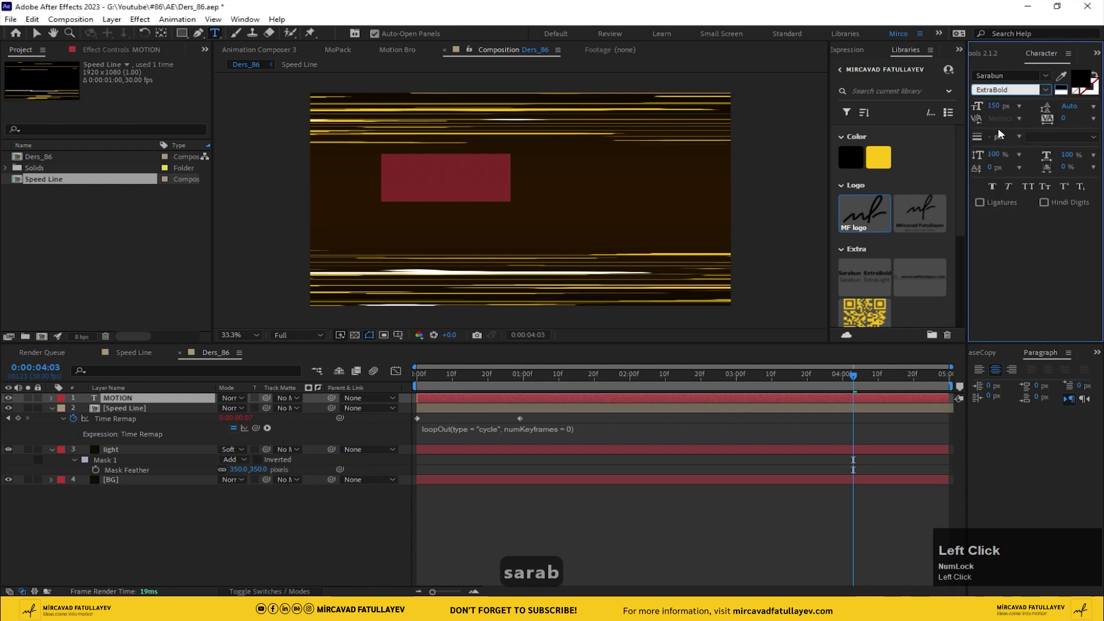
type("250")
key("Return")
left_click(998, 189)
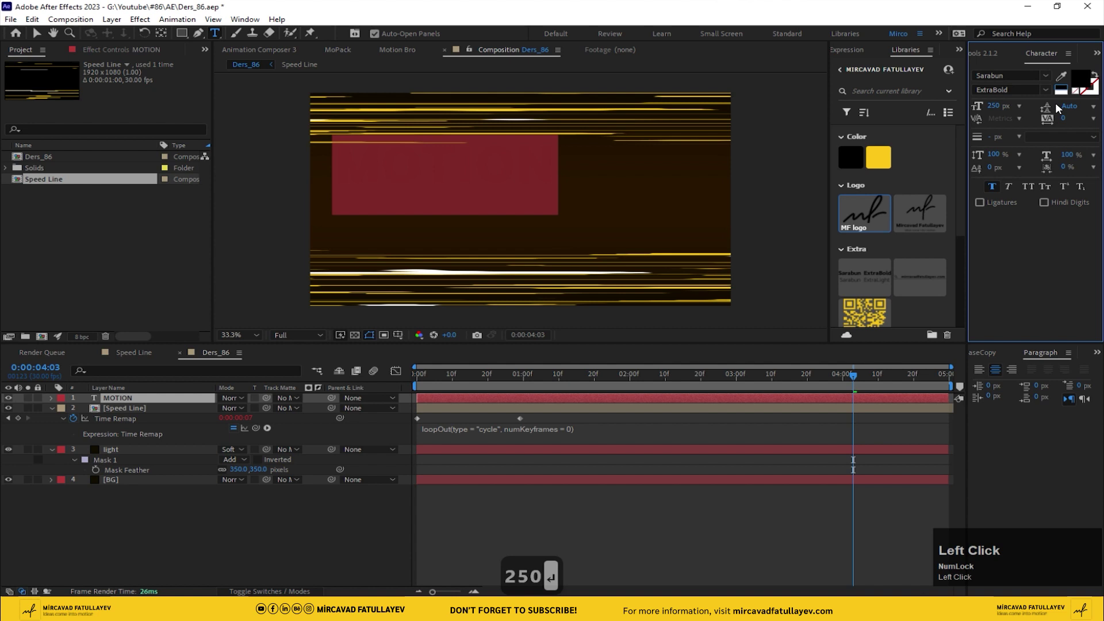
left_click(1068, 76)
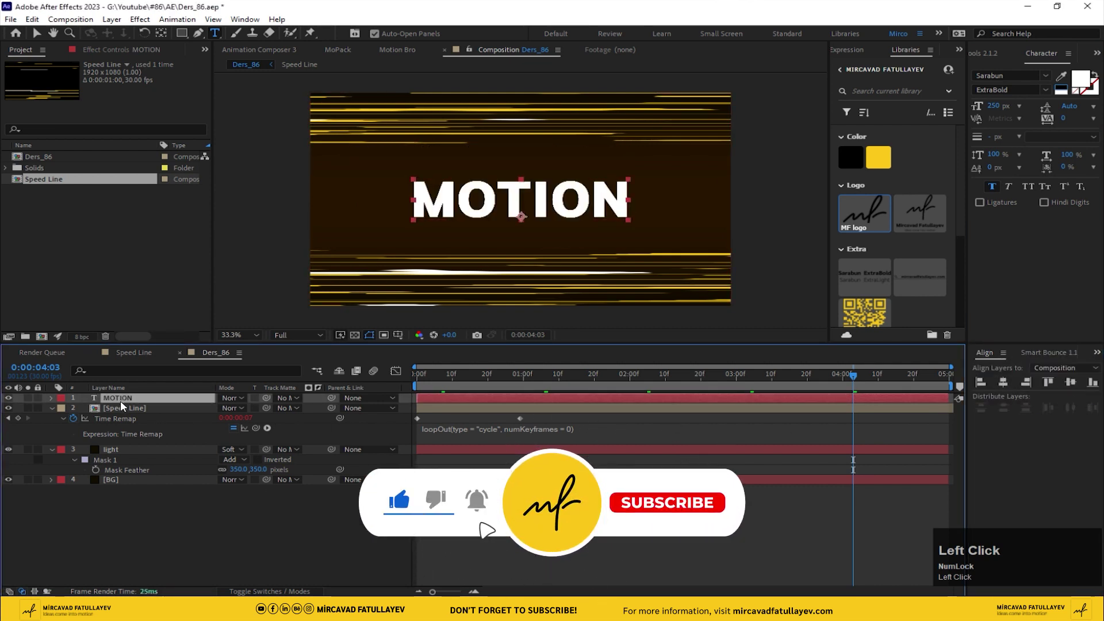
Step: Give the MOTION text a wiggle(5,5) position expression and preview the jitter
key("p")
left_click(92, 410)
type("w")
type("ig")
key("Return")
key("Return")
key("Return")
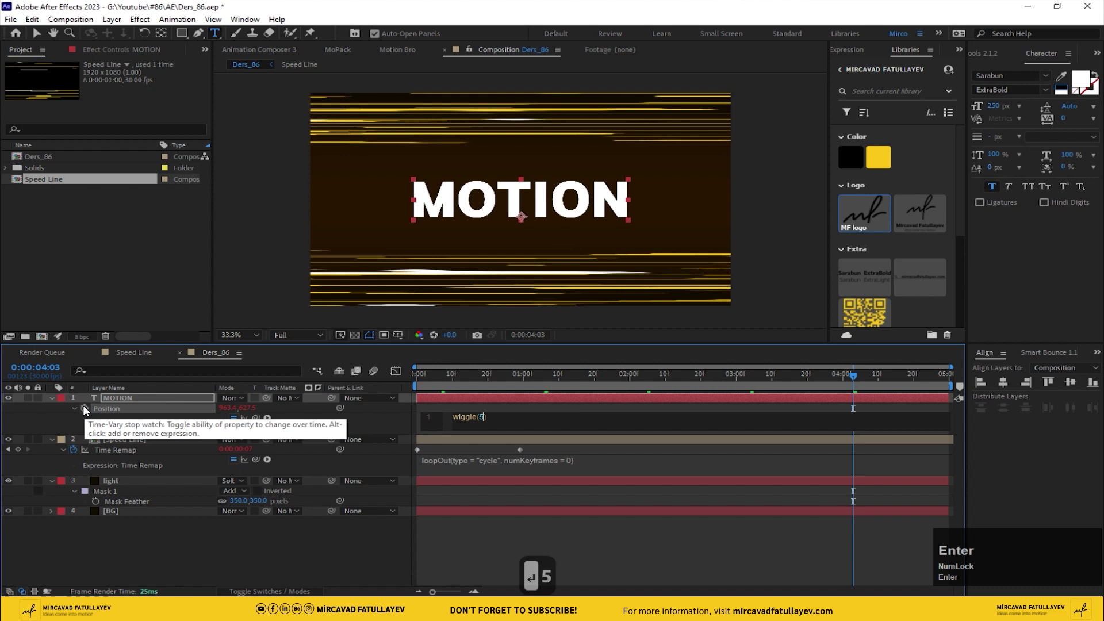
key(",")
key(",")
key(",")
key("Return")
key("space")
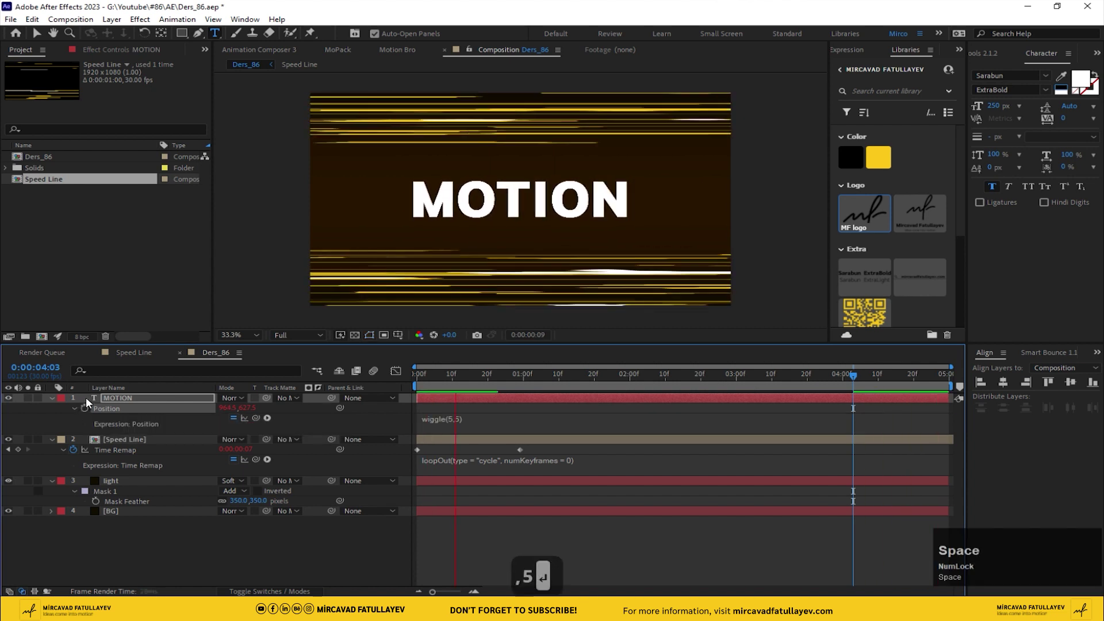
key("space")
Step: Apply Turbulent Displace to the MOTION text via the effect search 'tur'
left_click(452, 405)
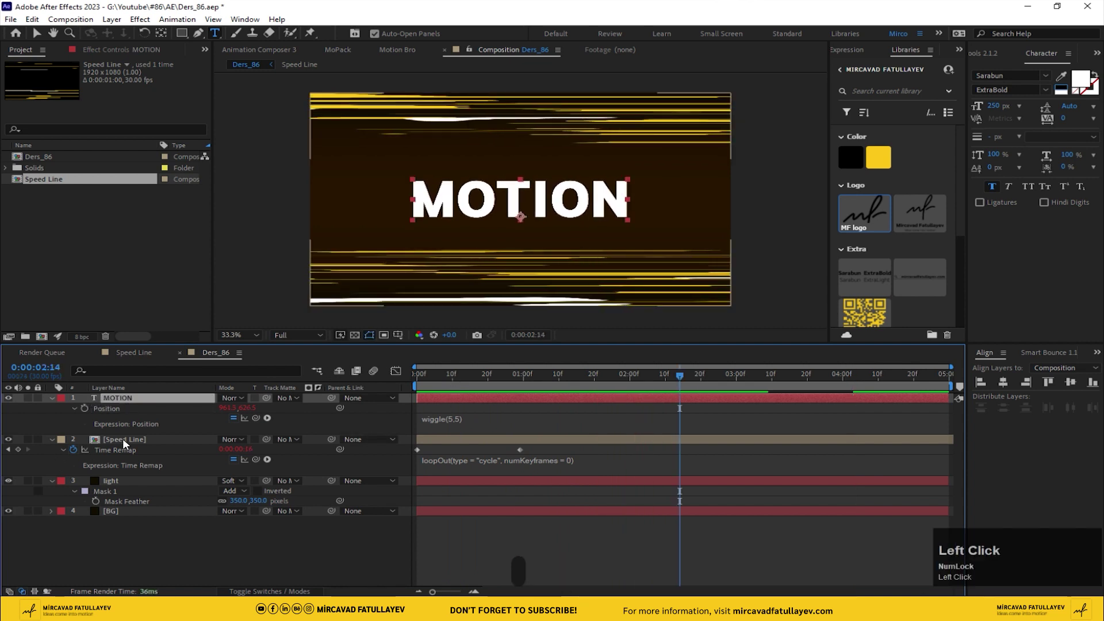
key("ctrl+space")
type("tur")
key("Down")
key("Down")
key("Return")
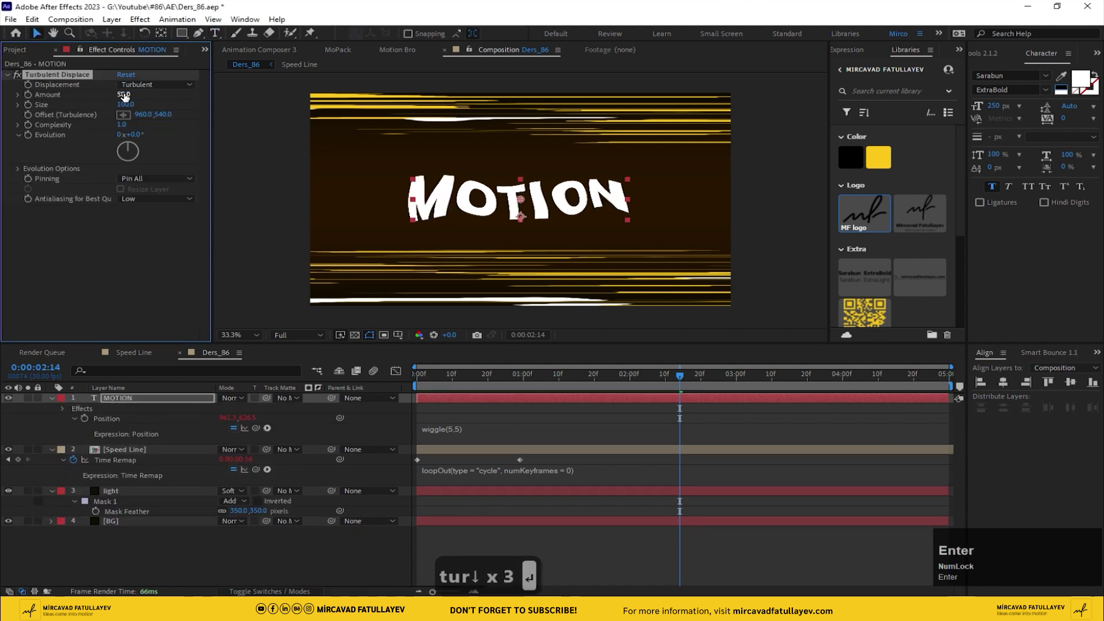
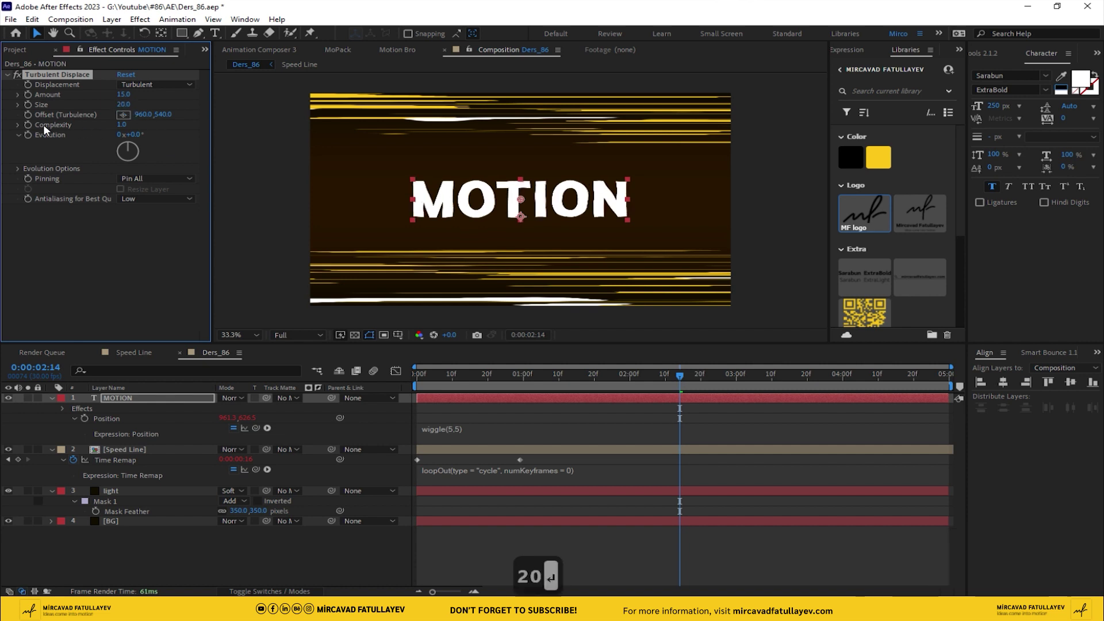
Step: Add an expression to Turbulent Displace's Evolution
left_click(35, 139)
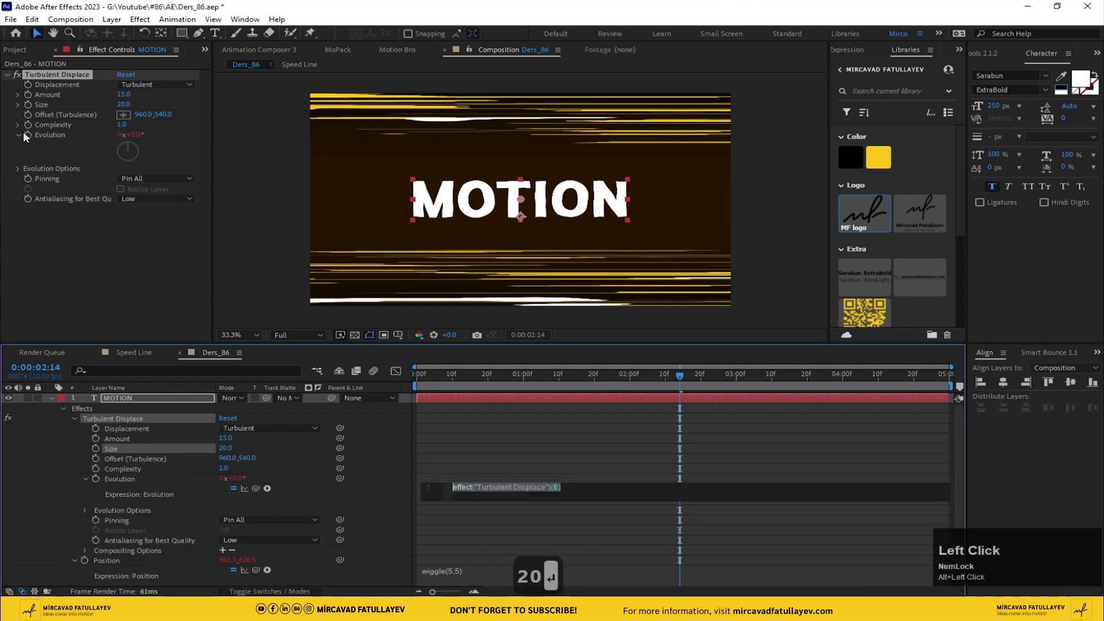
Step: Set the Evolution expression to time*500 and preview the warping text
type("tim")
type("* 50")
key("Return")
left_click(438, 385)
key("space")
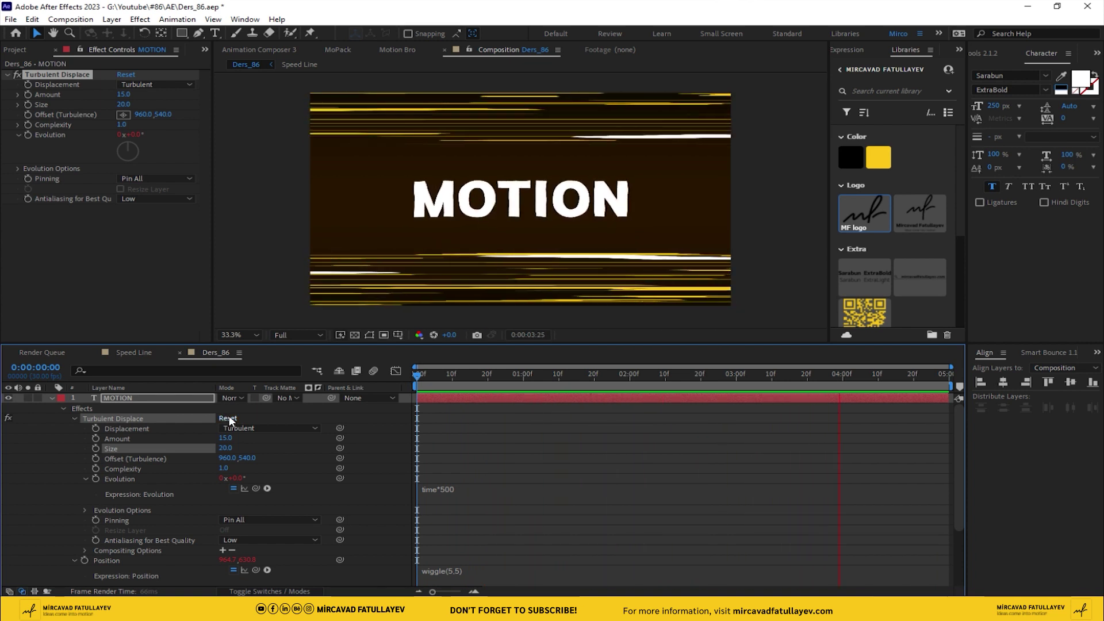
key("space")
Step: Change the Evolution expression to time*1000 and preview the faster turbulence
left_click(453, 493)
key("Left")
key("Left")
key("shift+Left")
key("shift+Left")
key("shift+Left")
key("shift+Left")
key("space")
key("space")
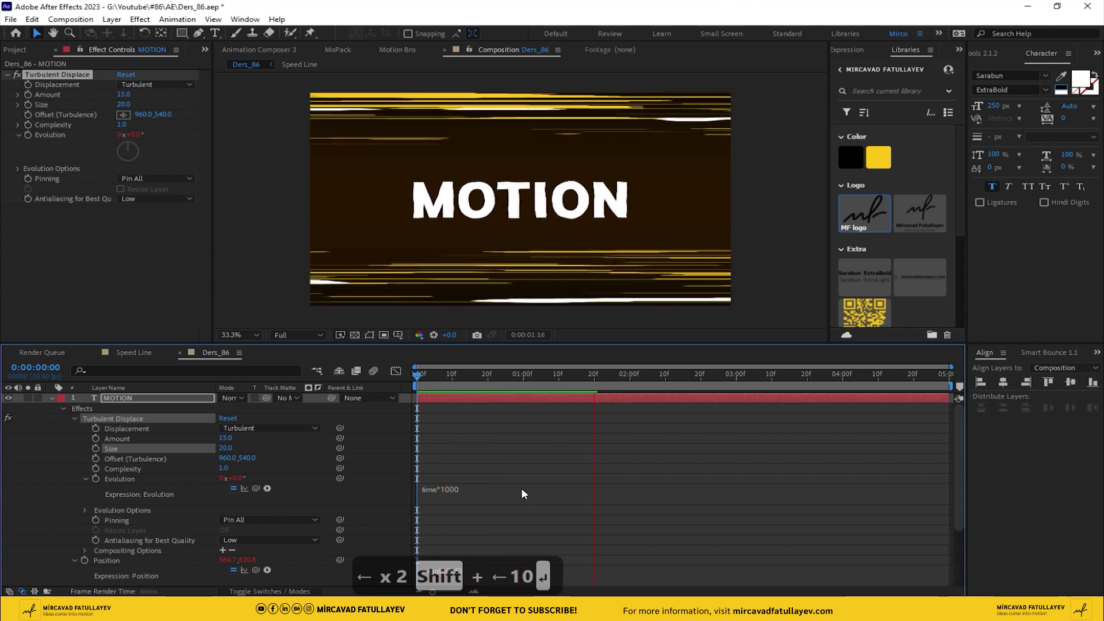
type("10")
left_click(452, 380)
key("space")
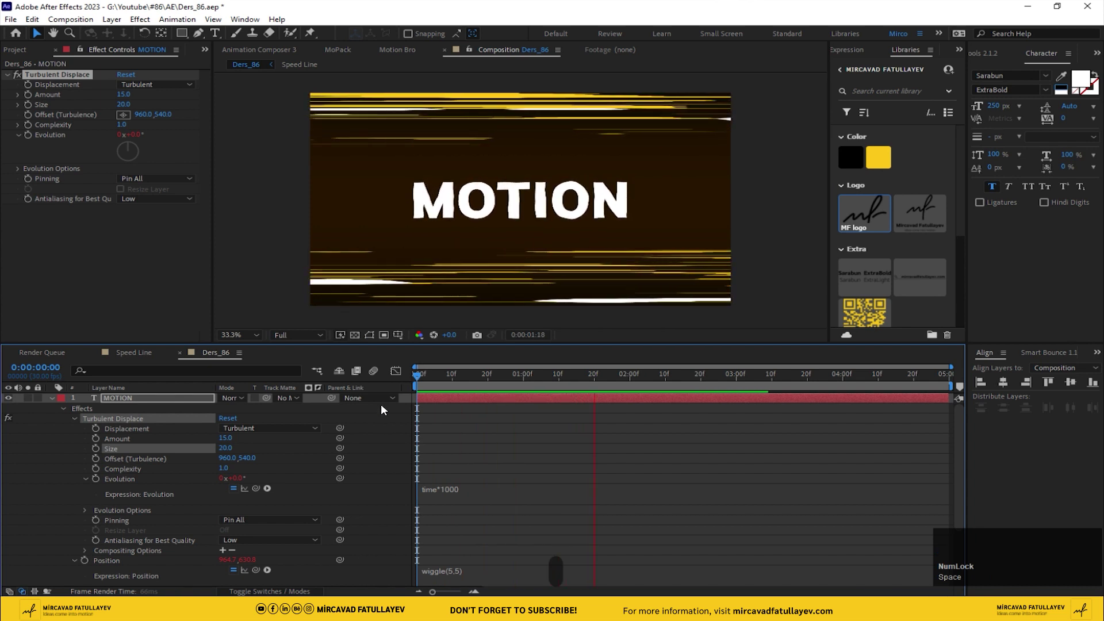
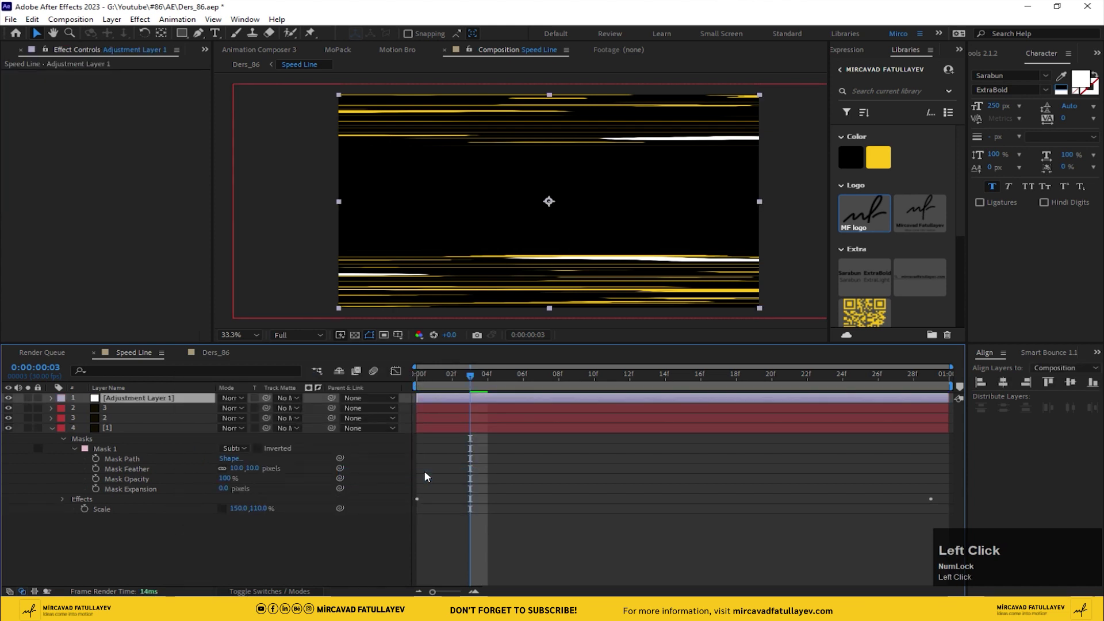
Step: Rename the Speed Line adjustment layer to Blur
key("Return")
key("Return")
type("b")
type("lu")
type("r")
key("Return")
Step: Search the effects for Directional Blur to apply to the Blur layer
key("ctrl+space")
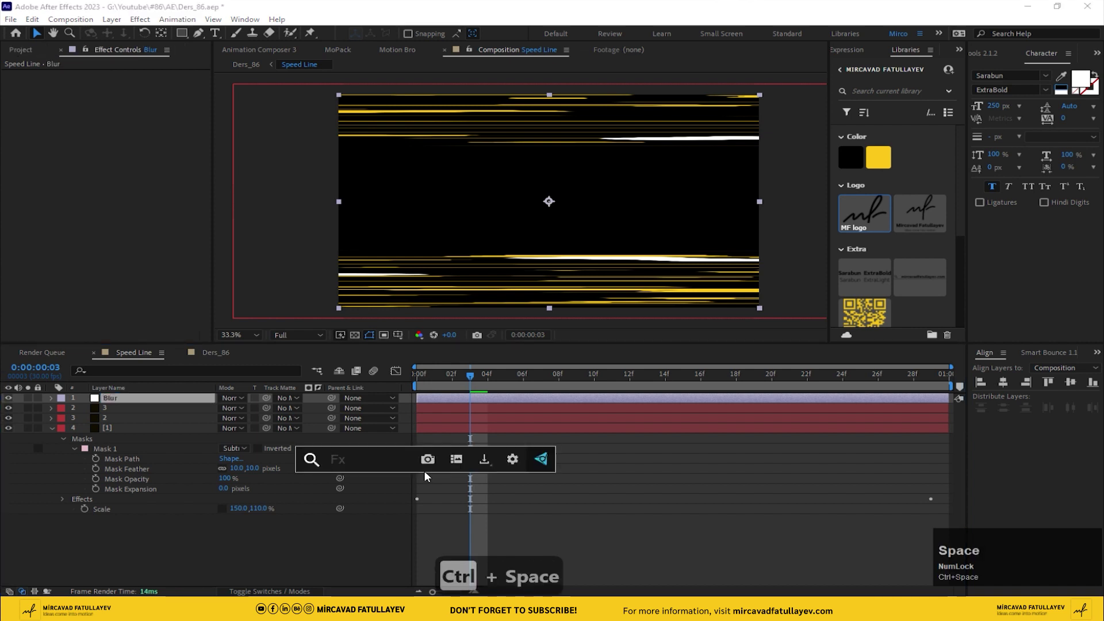
type("dr")
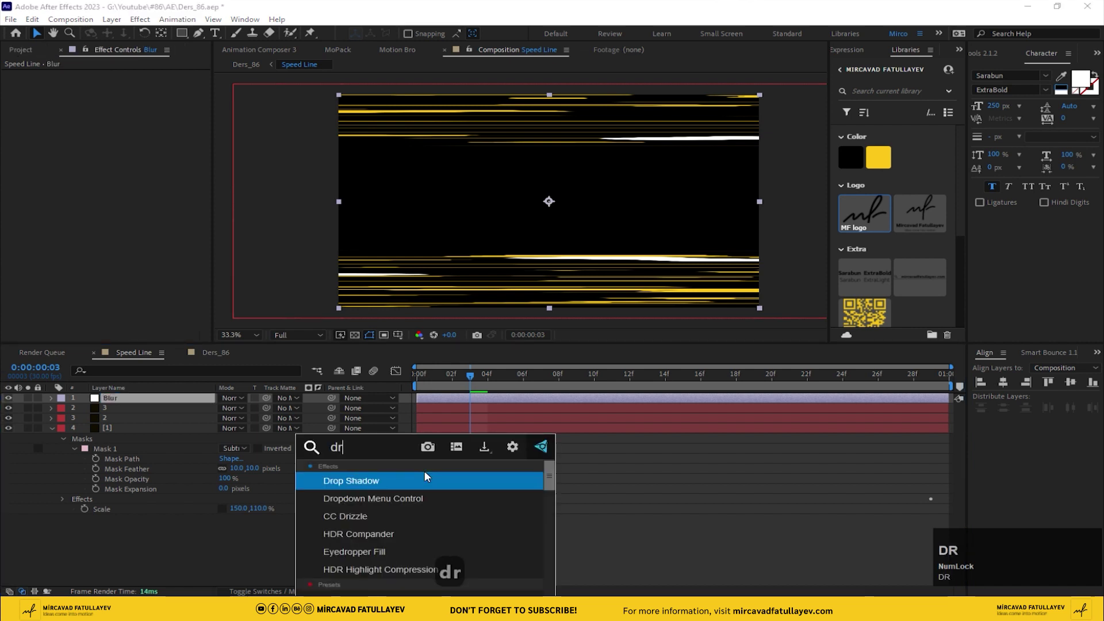
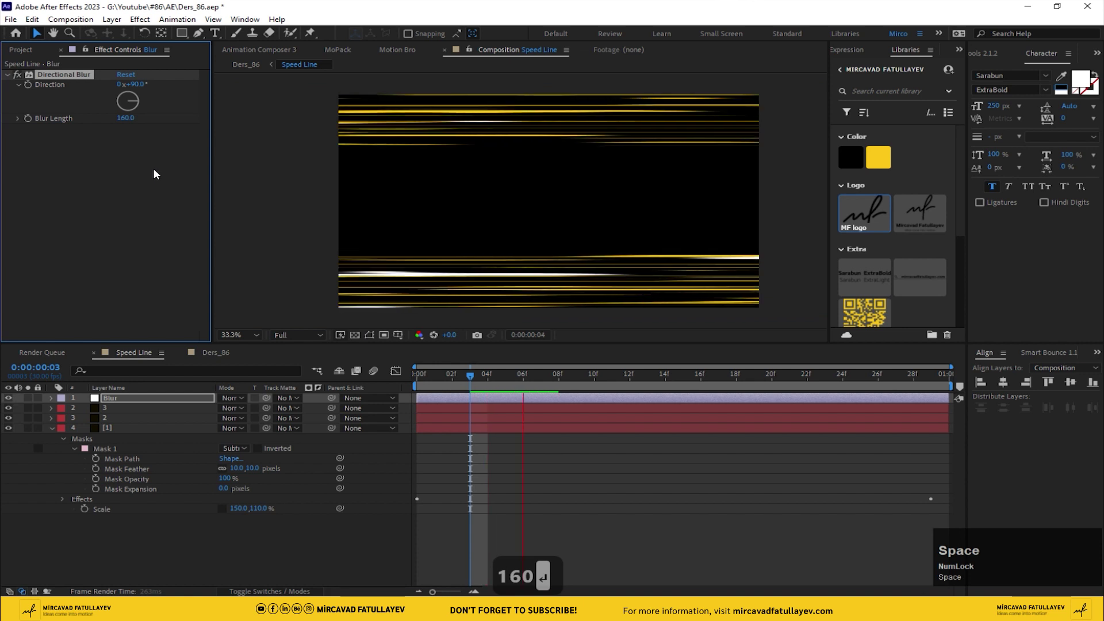
Step: In Ders_86, save and apply Saber to the MOTION text layer
left_click(218, 359)
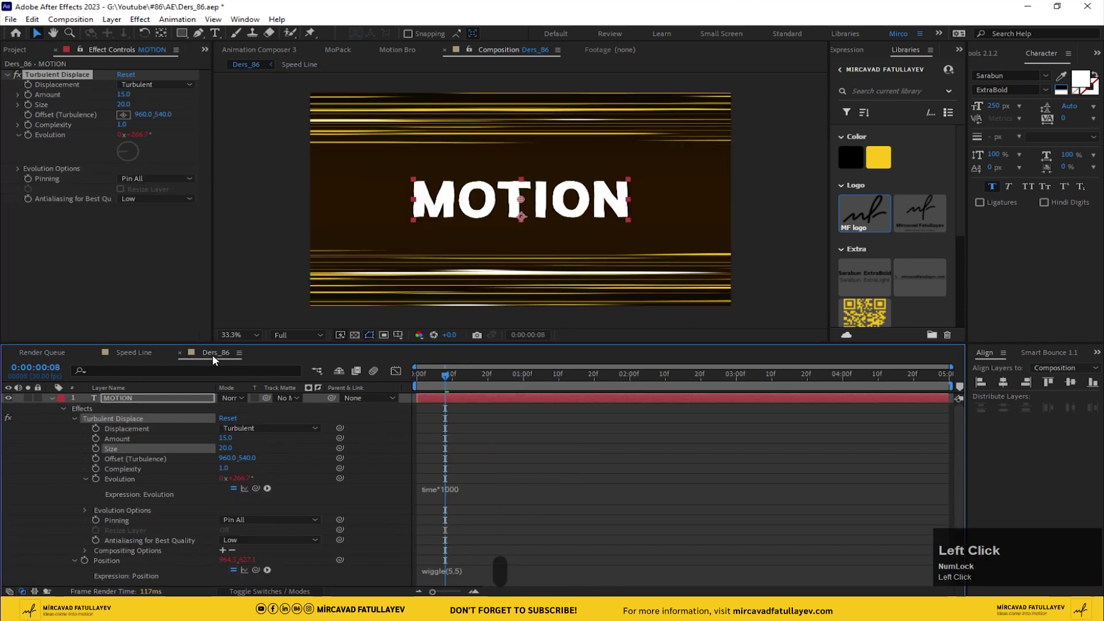
key("ctrl+s")
left_click(127, 402)
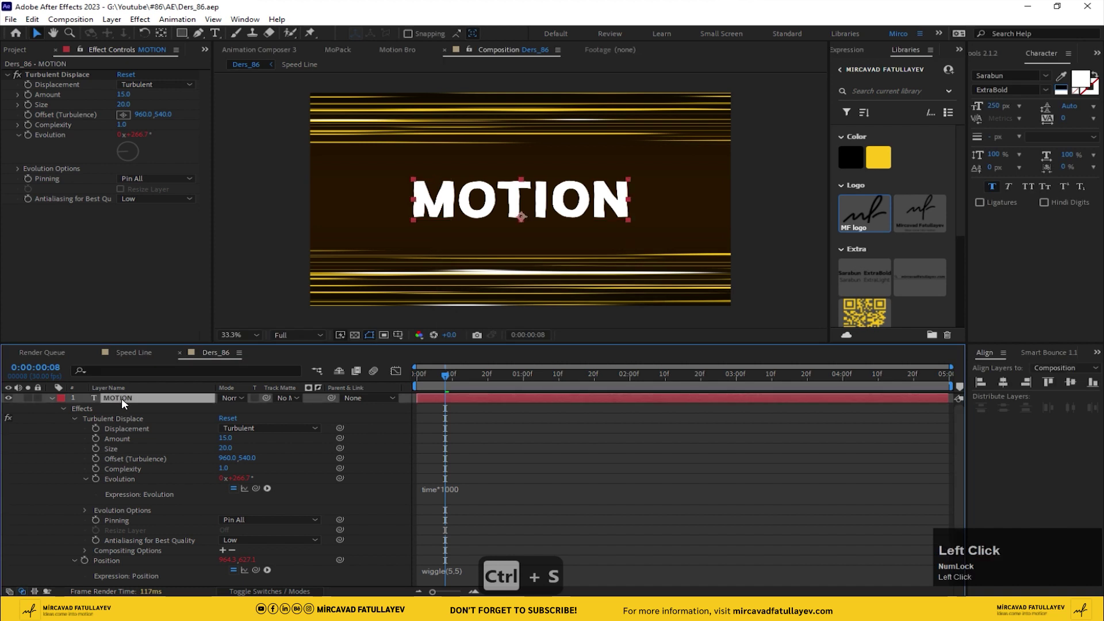
key("ctrl+space")
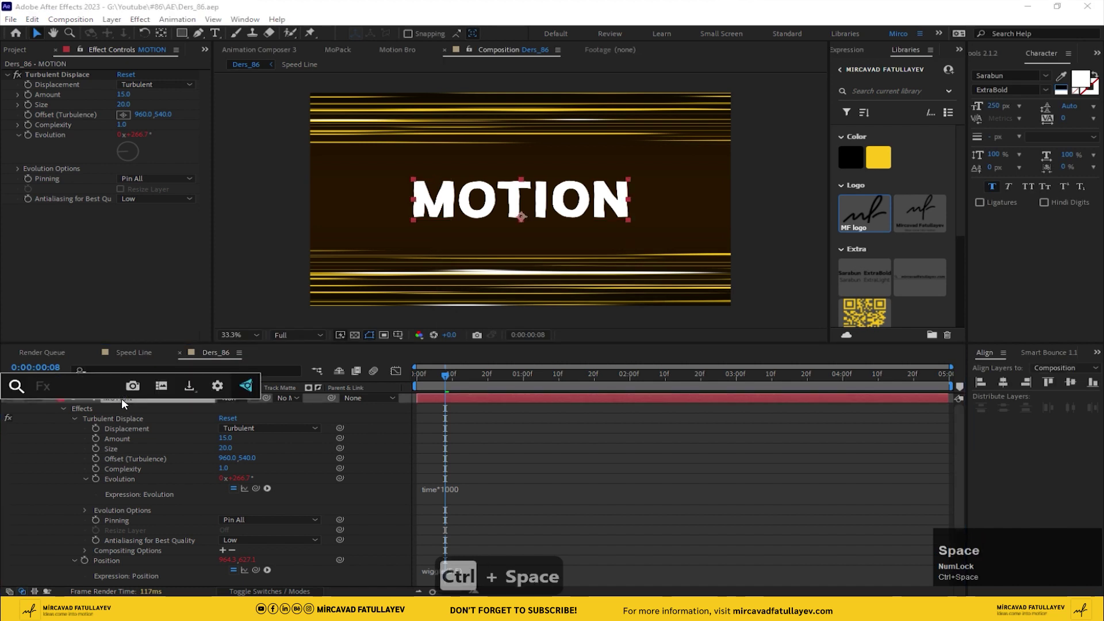
type("sa")
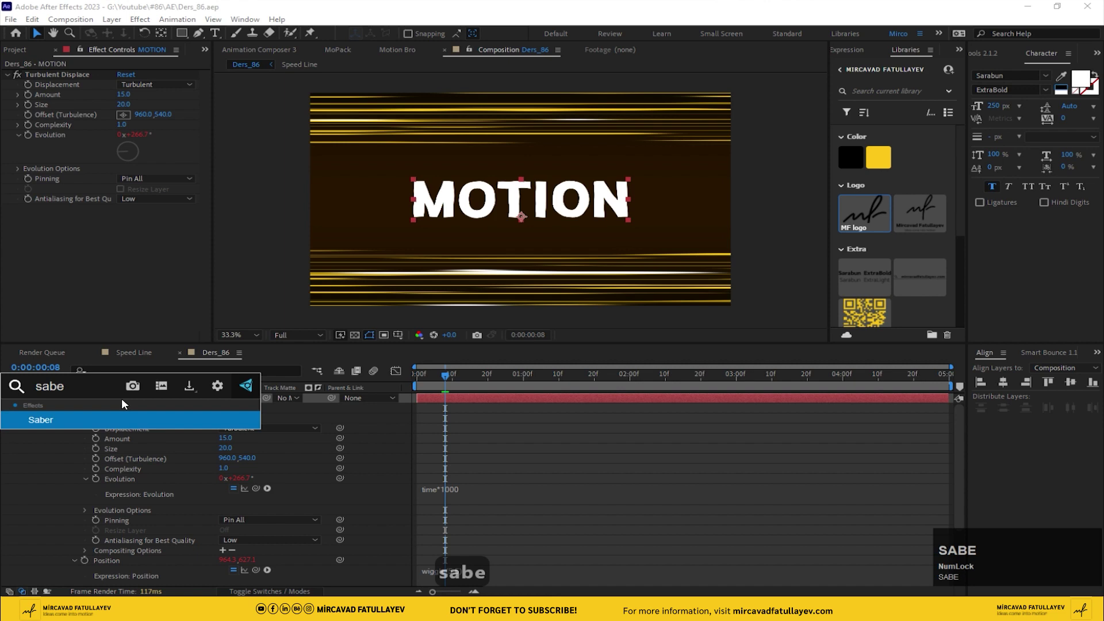
key("Return")
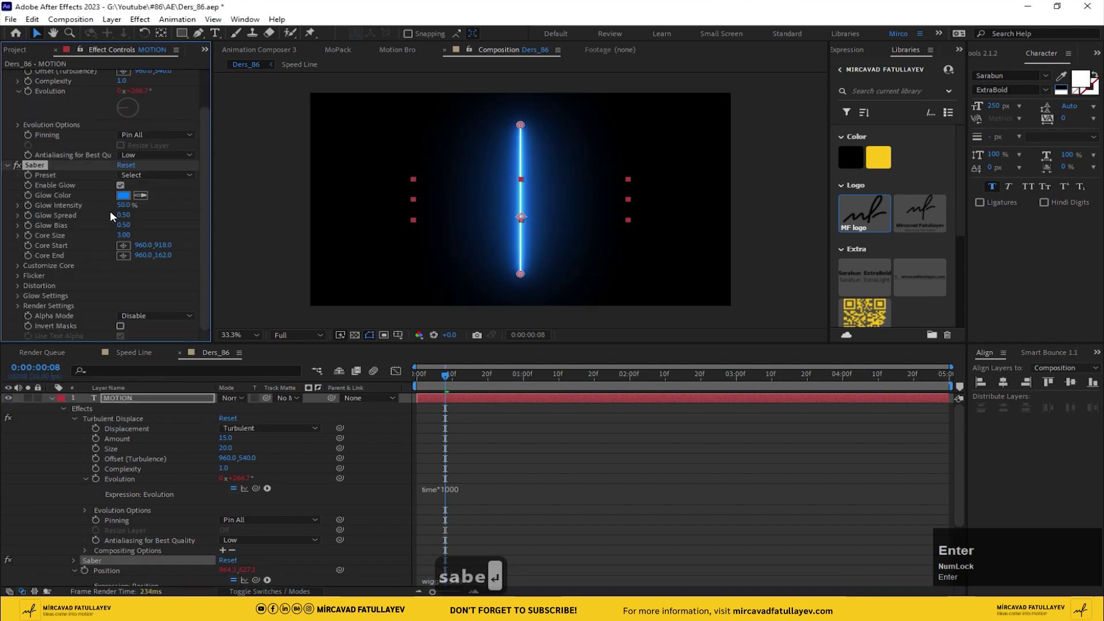
Step: Set Saber to Energize preset, Text Layer core with text alpha, Transparent compositing
left_click(157, 176)
key("Return")
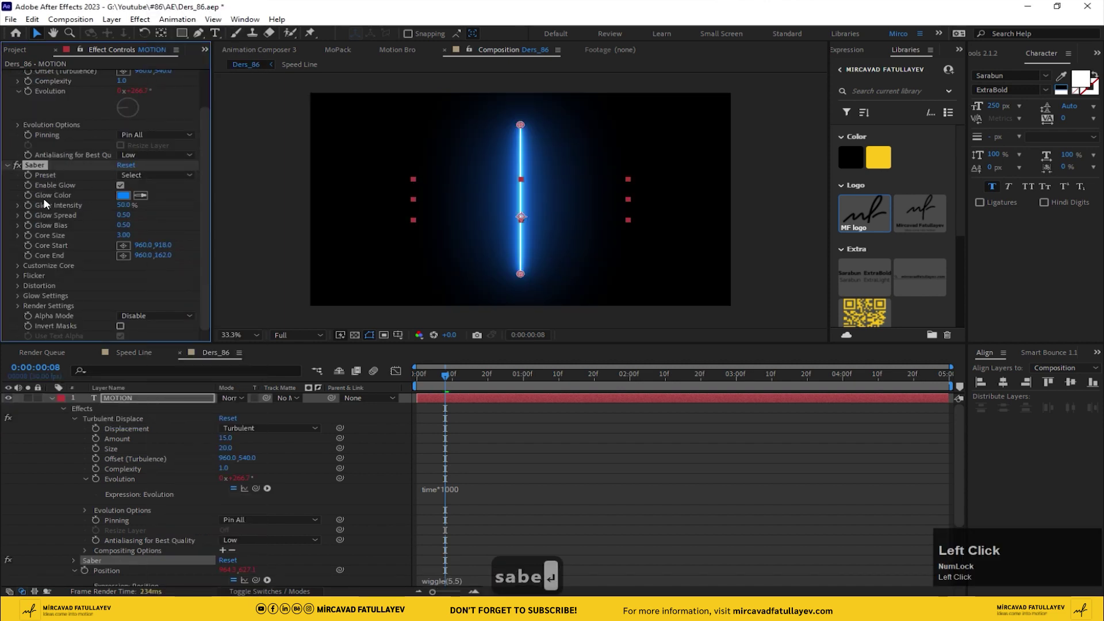
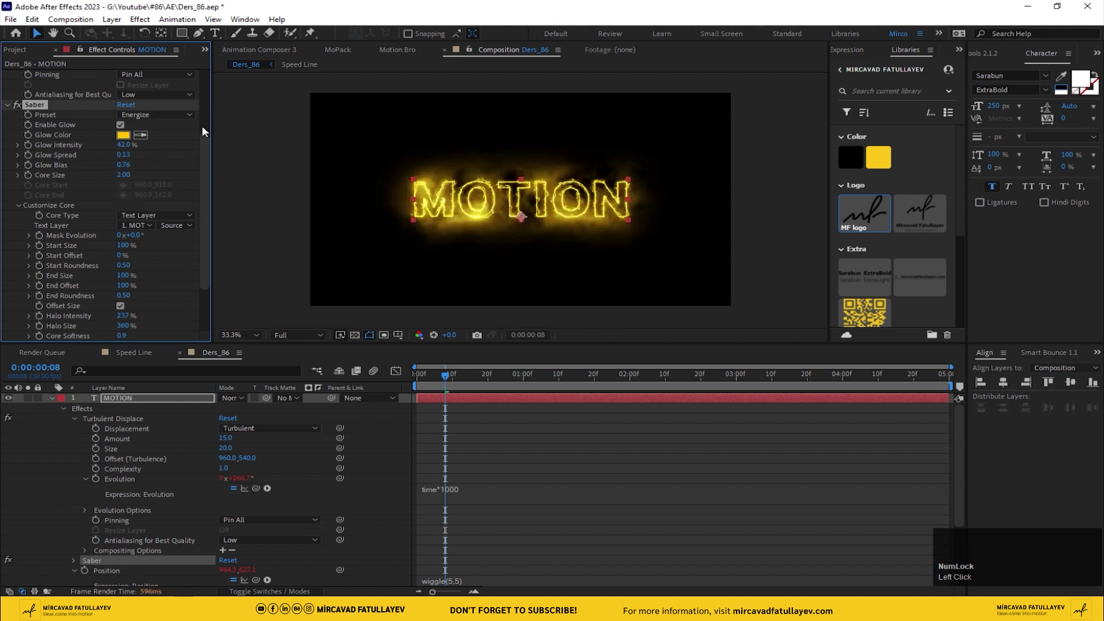
scroll("down", 3)
left_click(151, 319)
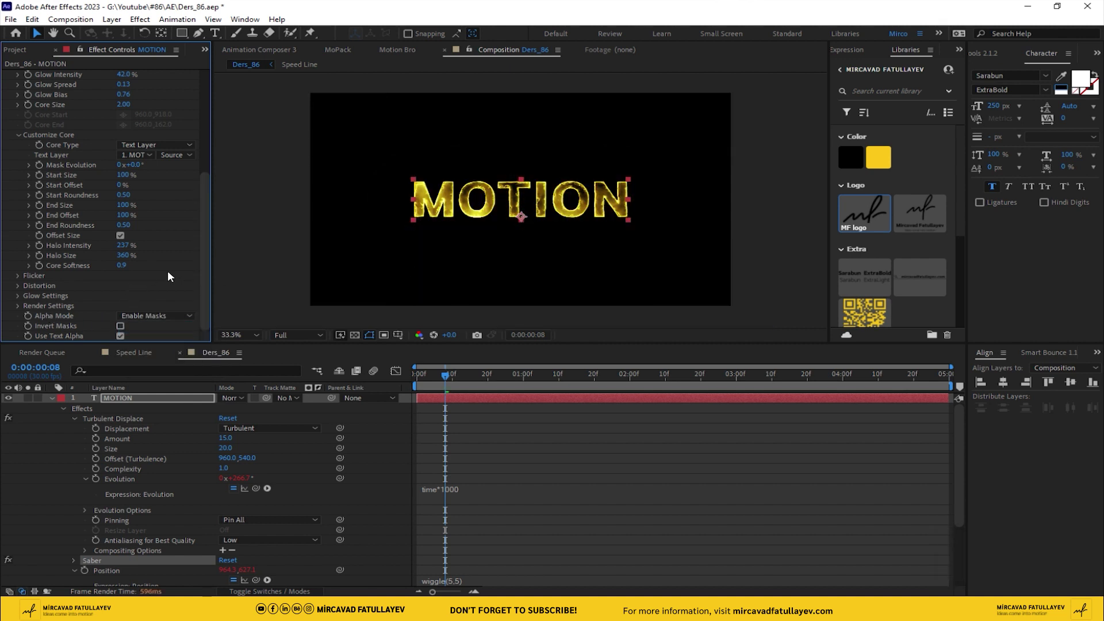
left_click_drag(210, 254, 19, 309)
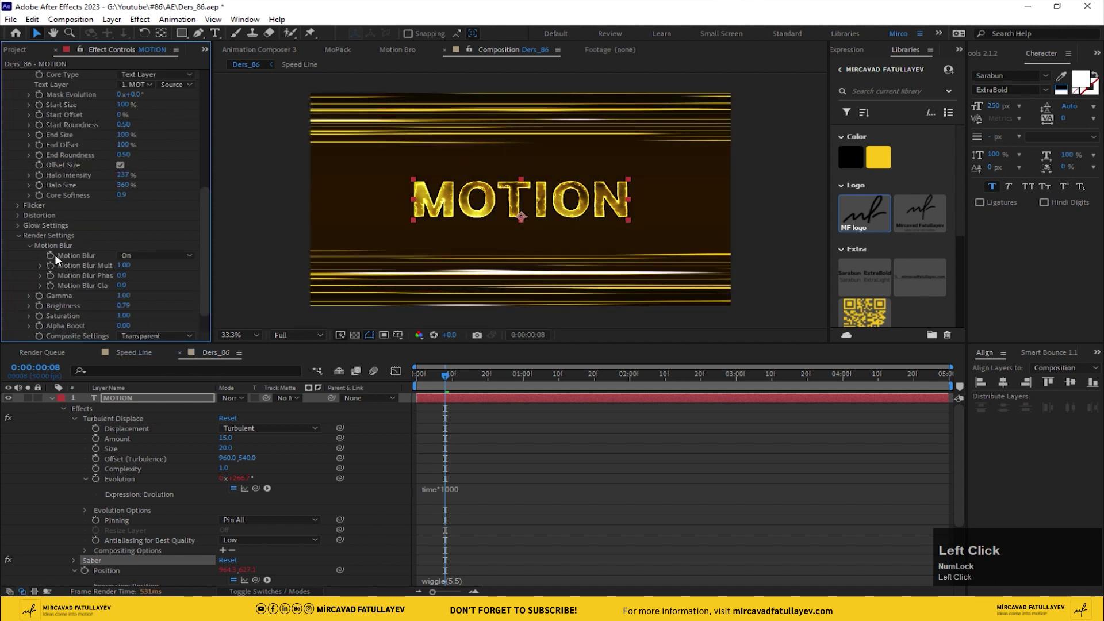
scroll("up", 3)
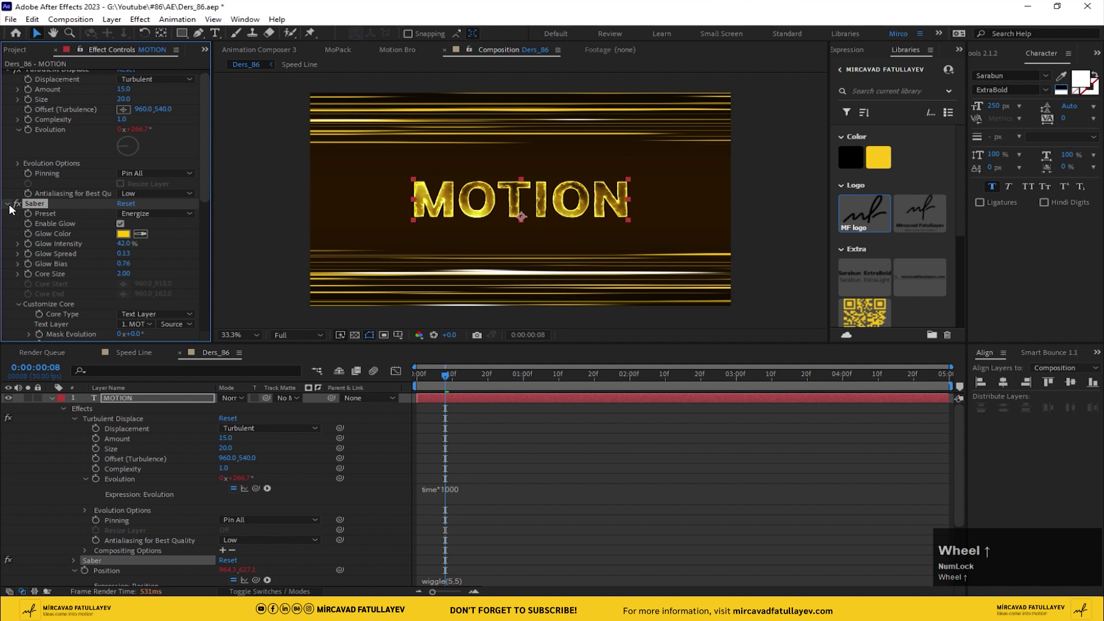
left_click(11, 207)
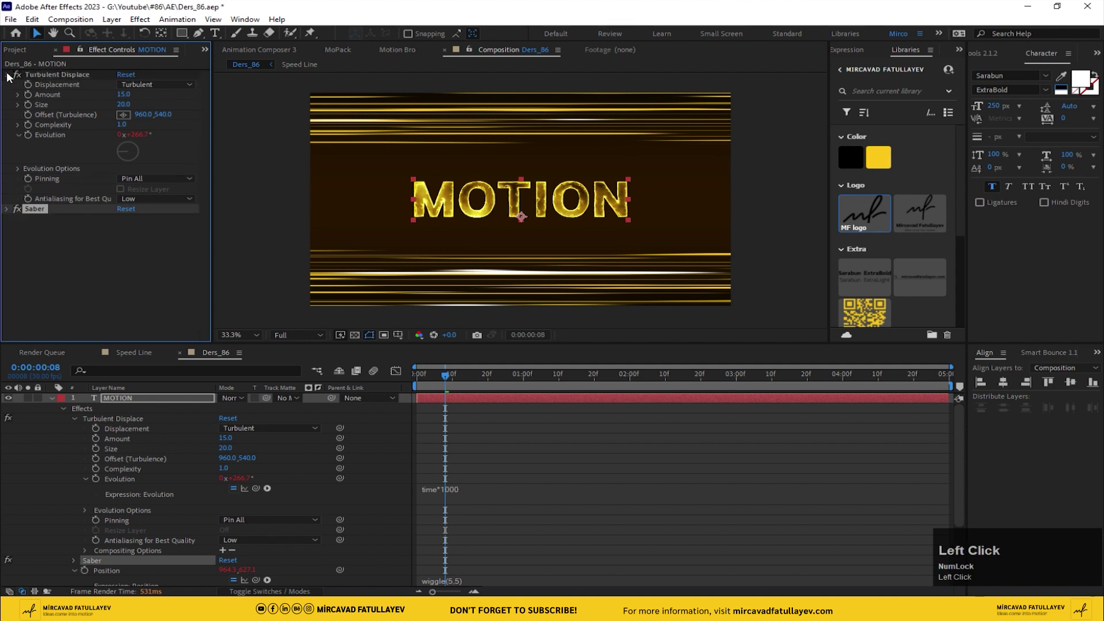
Step: Apply Deep Glow to MOTION with exposure 0.15
key("ctrl+space")
type("de")
left_click(80, 425)
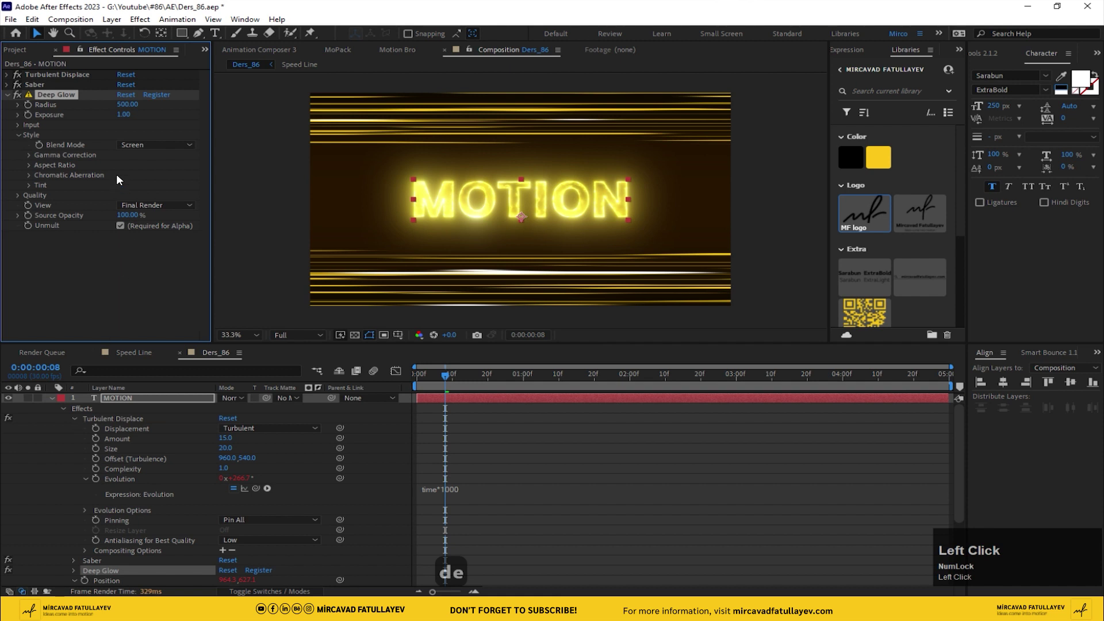
type(".15")
key("Return")
left_click(57, 98)
type("0.15 ↩")
Step: Copy Deep Glow onto the Speed Line layer and adjust its exposure value
key("ctrl+c")
left_click(57, 401)
key("ctrl+v")
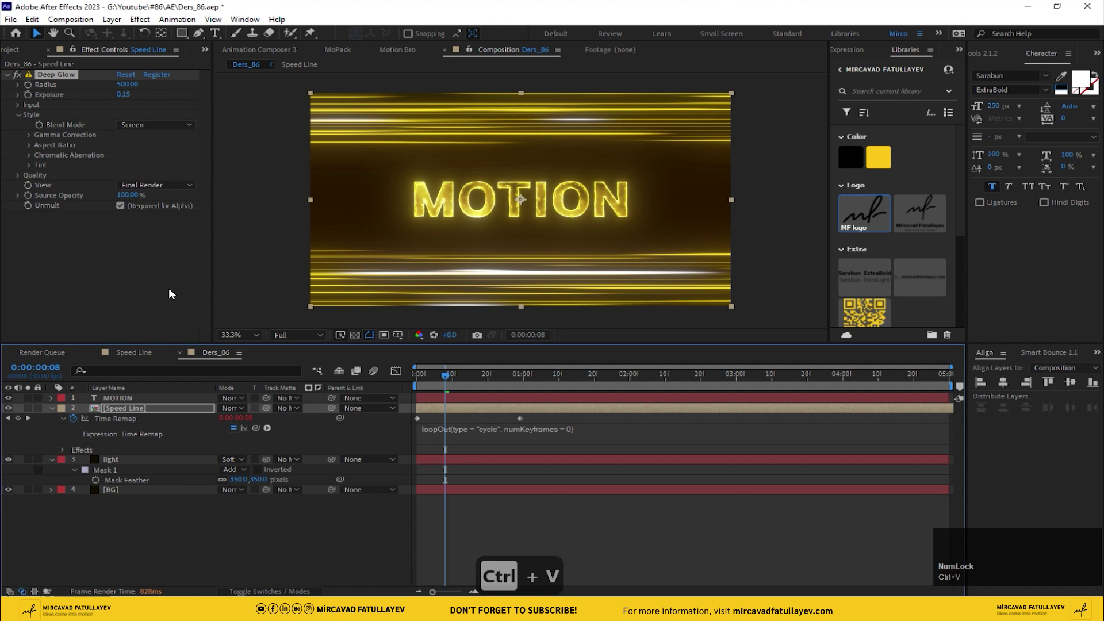
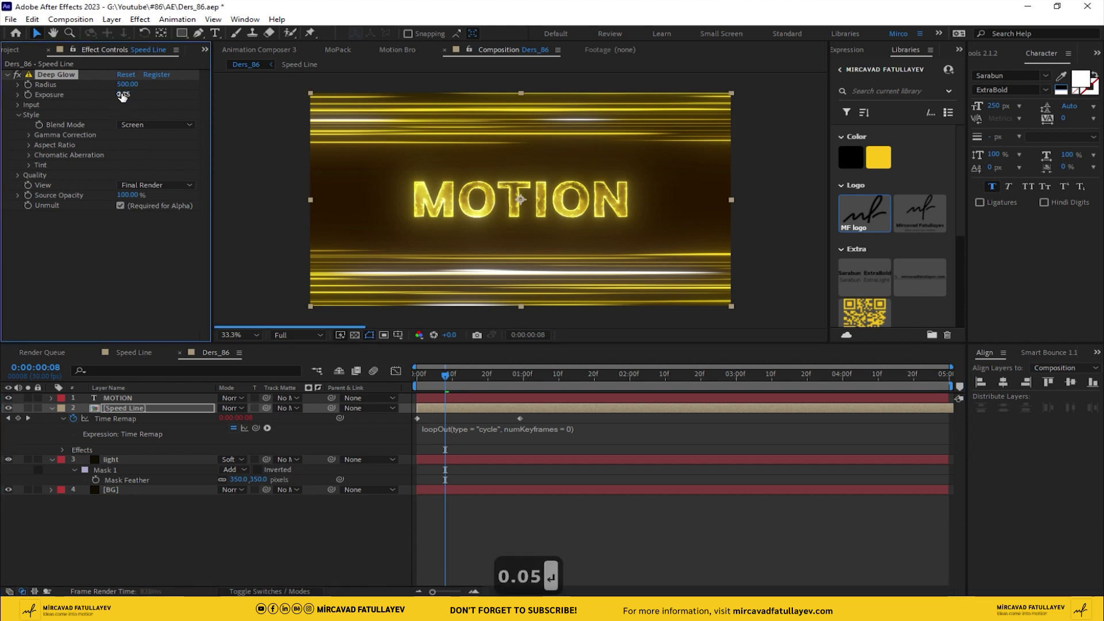
left_click_drag(125, 102, 209, 125)
key("BackSpace")
key("BackSpace")
type("5")
key("Return")
left_click(132, 100)
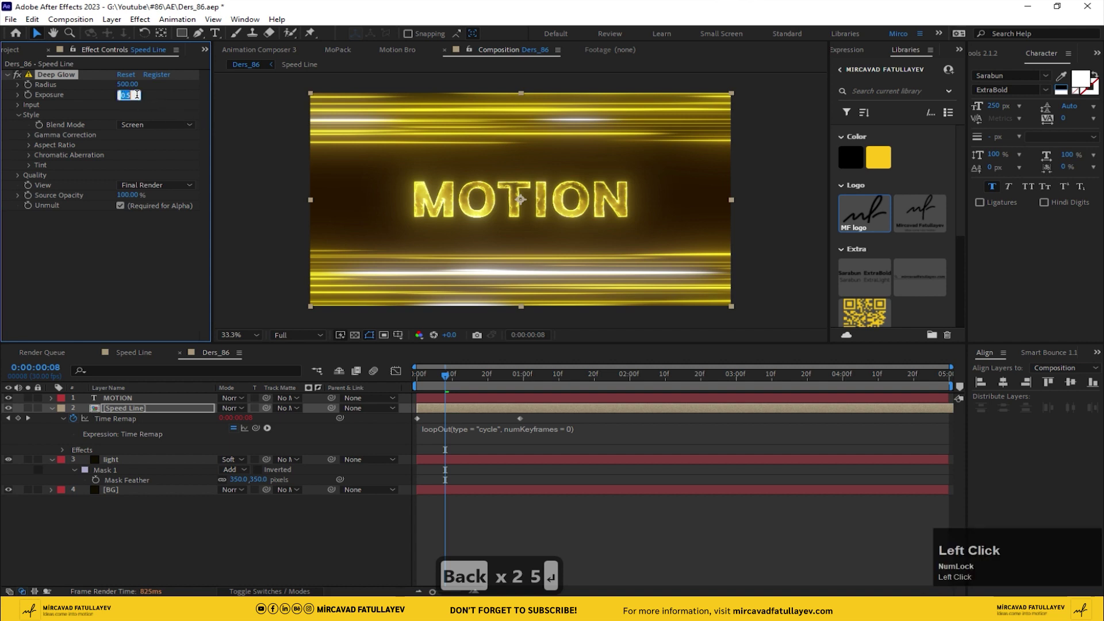
key("Left")
key("Right")
key("Right")
key("1")
key("Return")
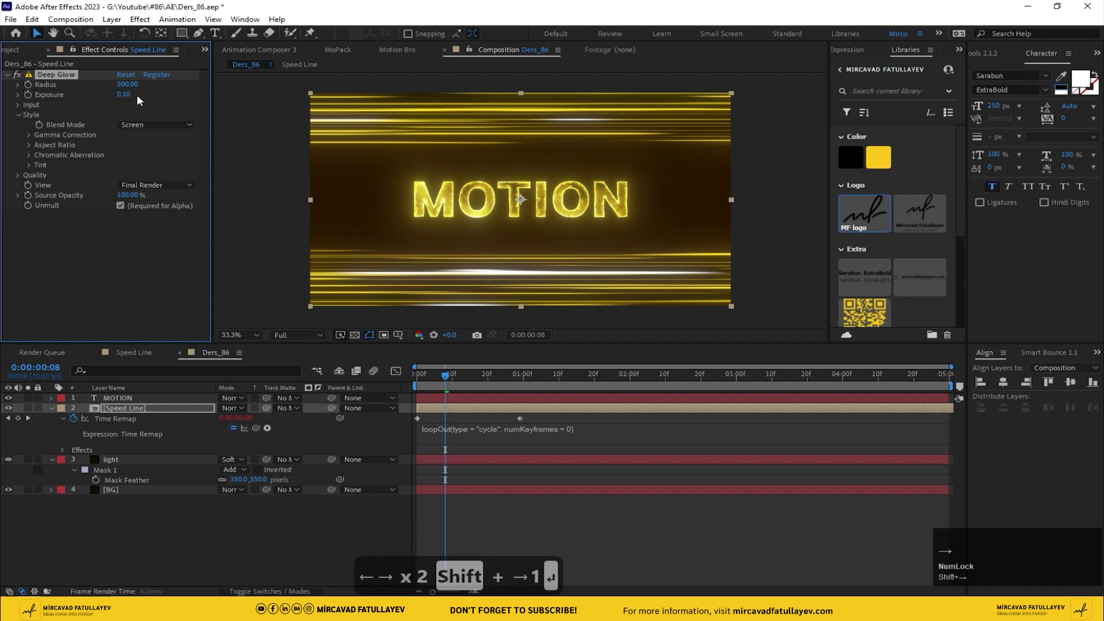
Step: Set the speed lines' glow exposure to 0.10 and preview the finished animation
left_click(453, 384)
type("1")
key("space")
left_click(238, 336)
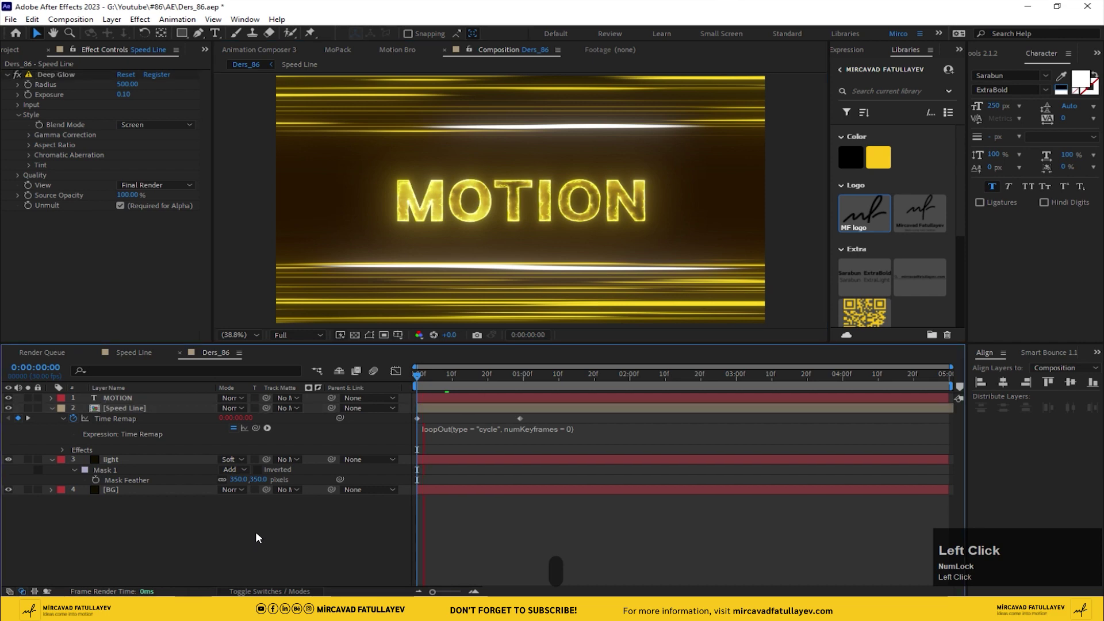
key("space")
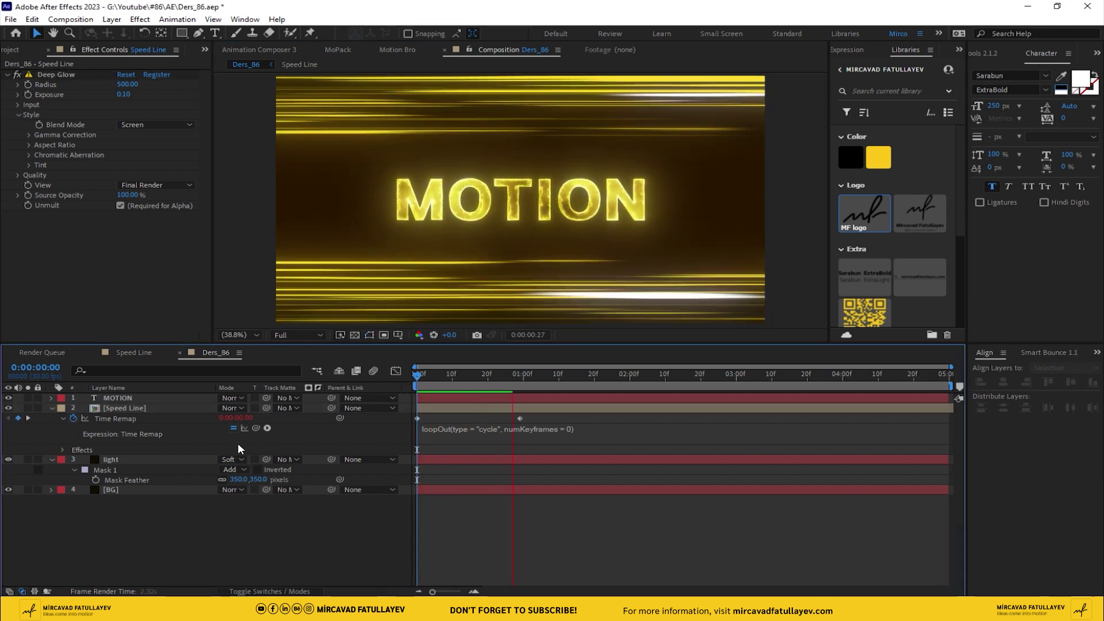